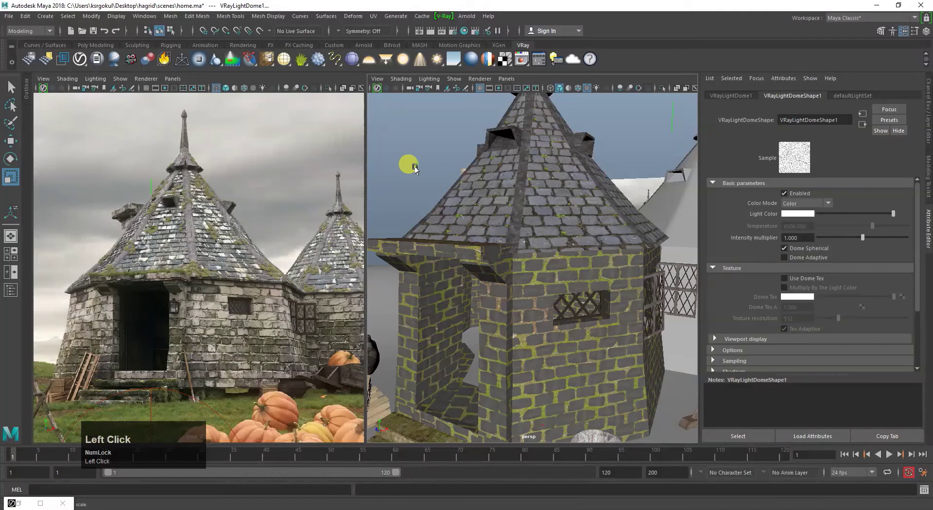
Frame the whole scene around the stone hut and save the file with Ctrl+S
{"action": "right_click", "coordinate": [918, 96]}
{"action": "left_click_drag", "start_coordinate": [886, 118], "coordinate": [654, 177]}
{"action": "right_click", "coordinate": [584, 317]}
{"action": "left_click", "coordinate": [600, 354]}
{"action": "middle_click", "coordinate": [599, 356]}
{"action": "key", "text": "ctrl+s"}
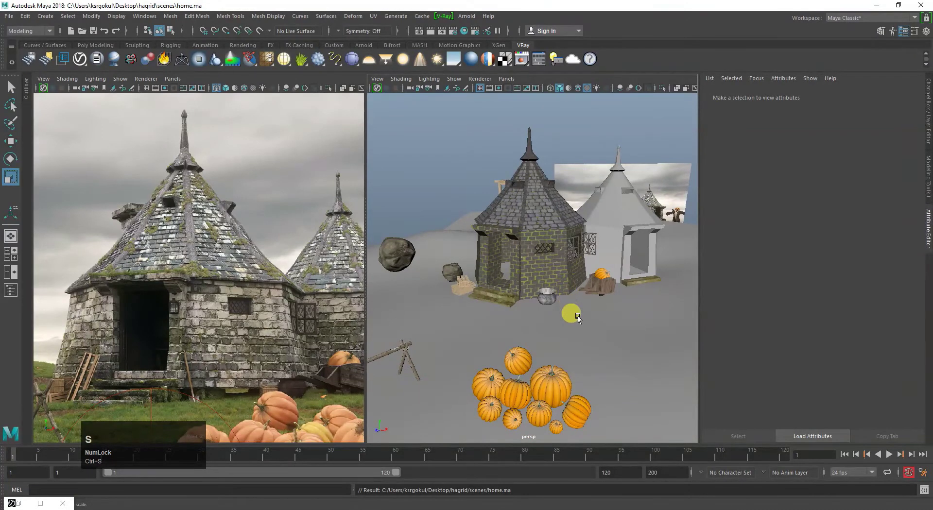
{"action": "left_click", "coordinate": [565, 310]}
Close in on the stone hut and select its walls to inspect the V-Ray material
{"action": "right_click", "coordinate": [543, 242]}
{"action": "middle_click", "coordinate": [556, 240]}
{"action": "left_click", "coordinate": [584, 289]}
{"action": "right_click", "coordinate": [590, 297]}
{"action": "left_click", "coordinate": [584, 290]}
{"action": "right_click", "coordinate": [582, 307]}
{"action": "left_click_drag", "start_coordinate": [548, 202], "coordinate": [513, 257]}
{"action": "left_click", "coordinate": [526, 214]}
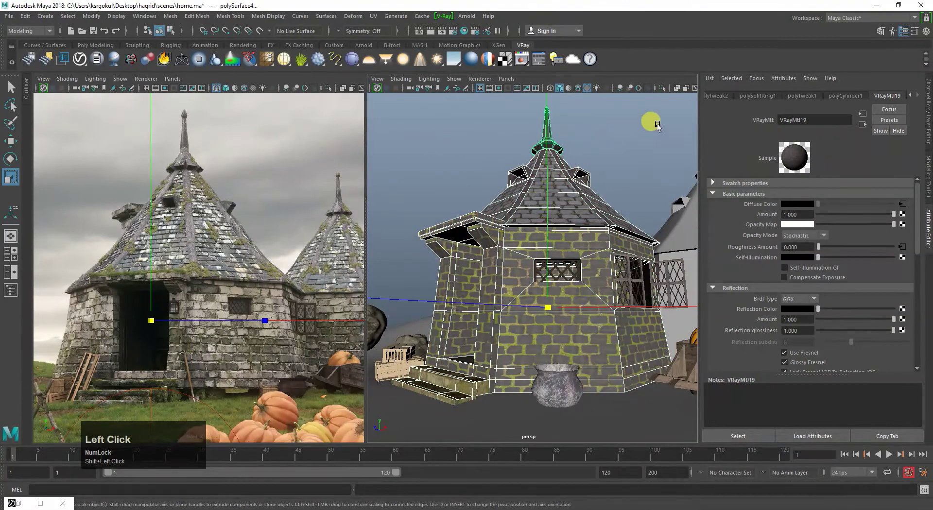
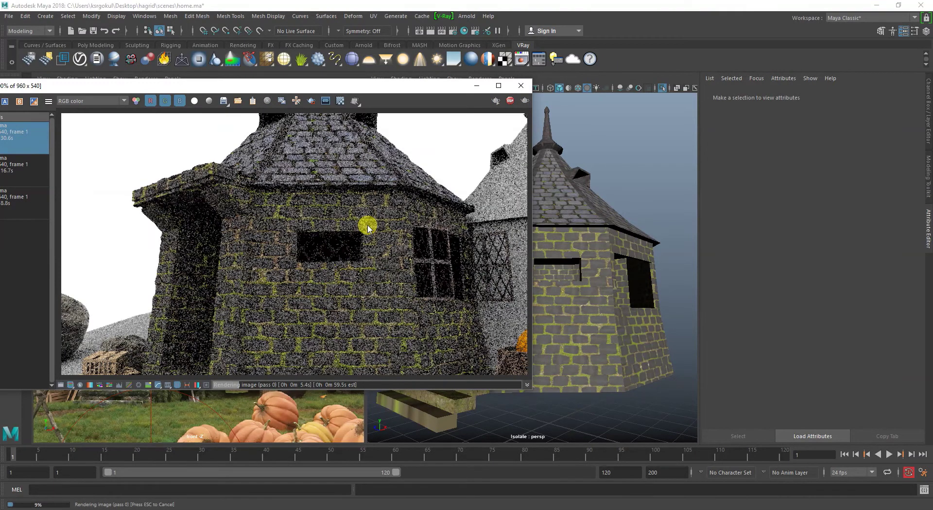
Start a V-Ray frame buffer render of the perspective view around the stone hut and watch it refine
{"action": "scroll", "scroll_direction": "down", "scroll_amount": 3}
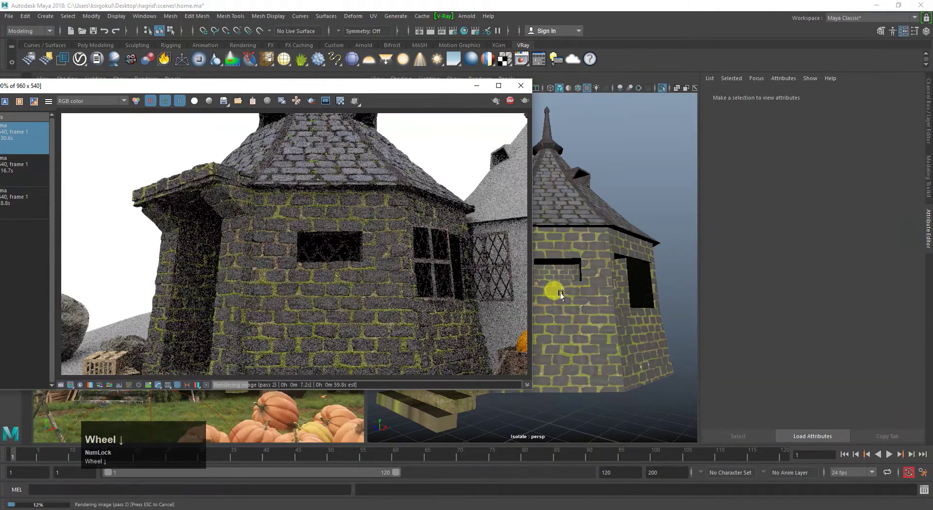
{"action": "left_click", "coordinate": [373, 235]}
{"action": "key", "text": "Escape"}
{"action": "scroll", "scroll_direction": "down", "scroll_amount": 3}
{"action": "middle_click", "coordinate": [587, 290]}
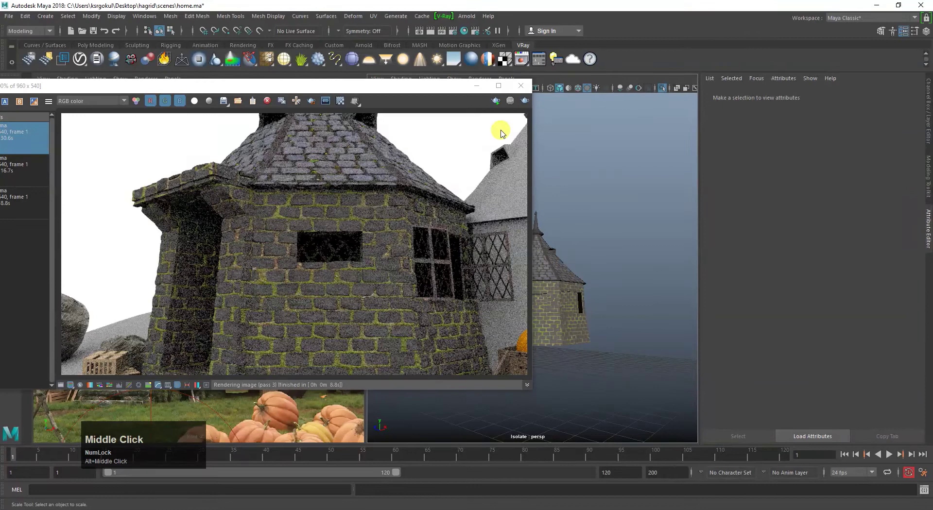
{"action": "left_click", "coordinate": [529, 102]}
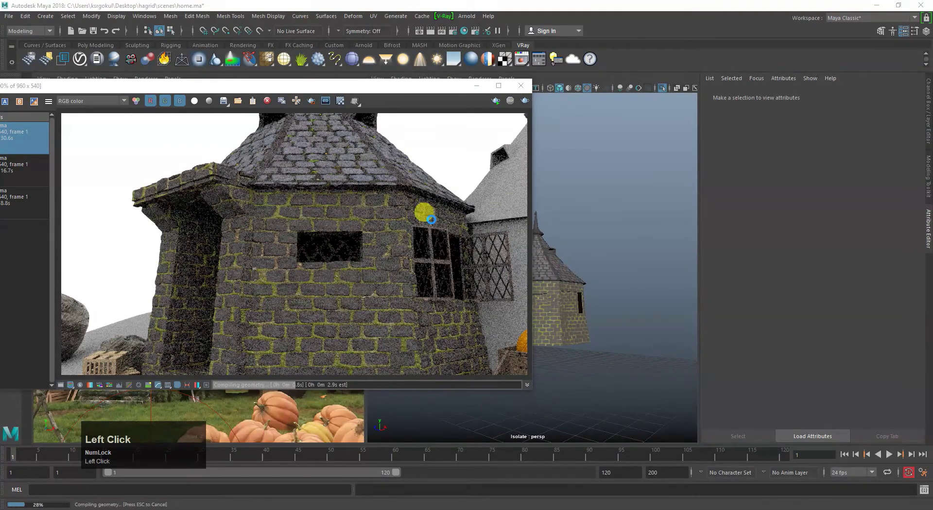
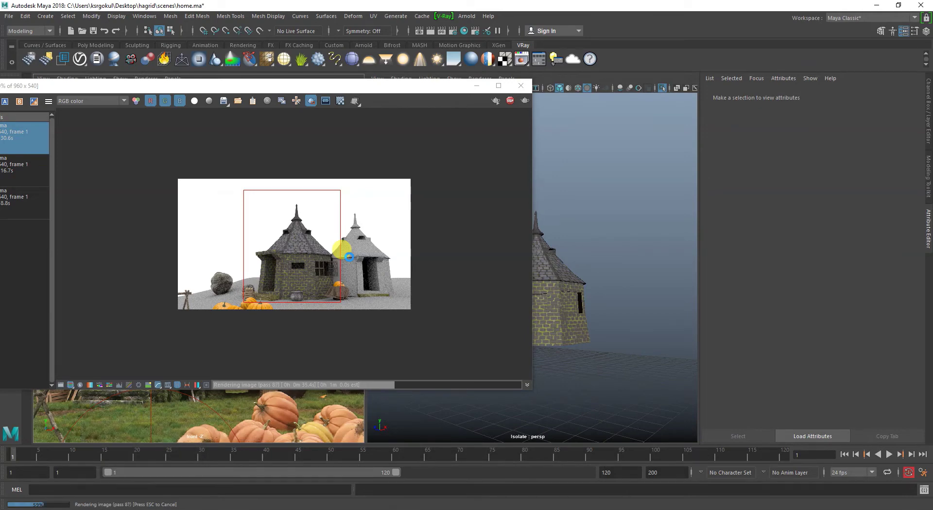
{"action": "scroll", "scroll_direction": "up", "scroll_amount": 3}
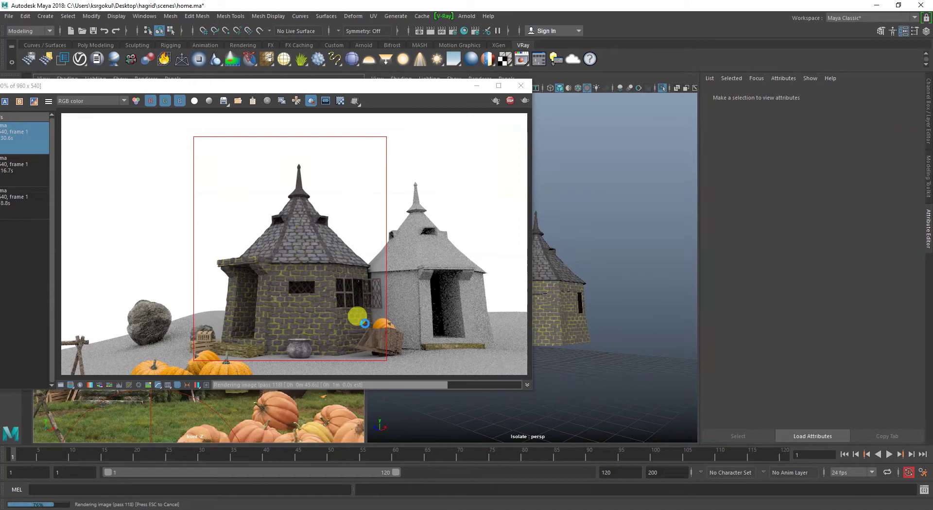
{"action": "scroll", "scroll_direction": "up", "scroll_amount": 3}
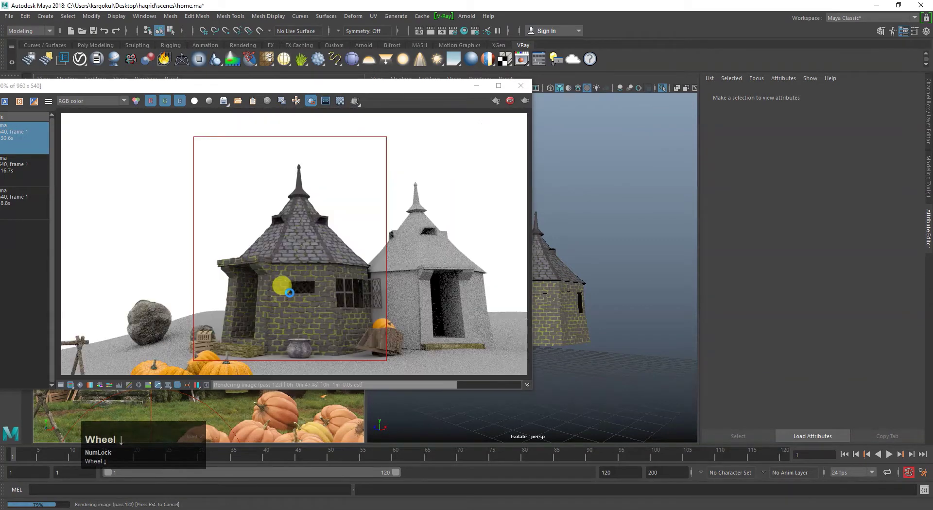
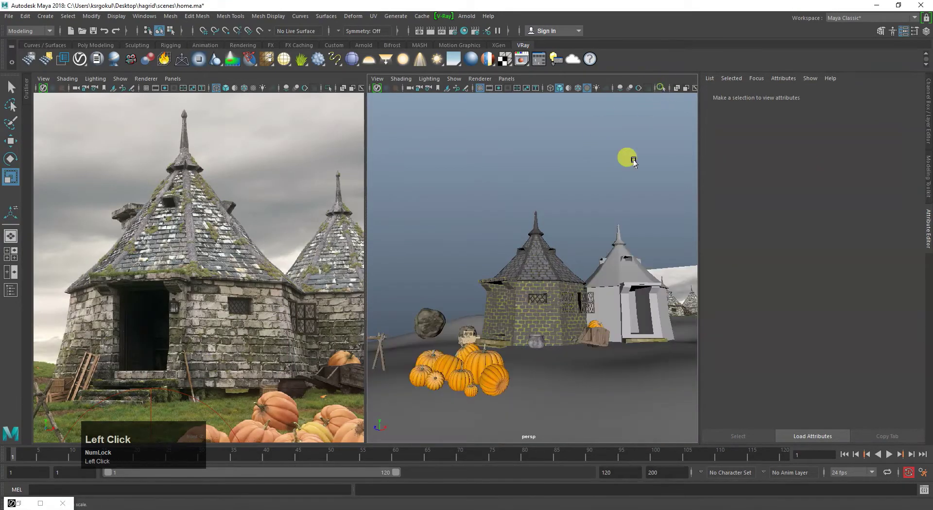
Save the scene and navigate the perspective view in toward the two huts
{"action": "key", "text": "ctrl+s"}
{"action": "key", "text": "F7"}
{"action": "left_click", "coordinate": [531, 350]}
{"action": "right_click", "coordinate": [561, 294]}
{"action": "left_click", "coordinate": [537, 347]}
{"action": "right_click", "coordinate": [522, 357]}
{"action": "middle_click", "coordinate": [590, 371]}
{"action": "left_click", "coordinate": [545, 350]}
{"action": "right_click", "coordinate": [585, 323]}
{"action": "middle_click", "coordinate": [582, 338]}
{"action": "right_click", "coordinate": [616, 310]}
{"action": "left_click_drag", "start_coordinate": [613, 317], "coordinate": [571, 311]}
{"action": "right_click", "coordinate": [570, 311]}
{"action": "middle_click", "coordinate": [598, 331]}
{"action": "left_click_drag", "start_coordinate": [646, 350], "coordinate": [564, 353]}
{"action": "right_click", "coordinate": [564, 354]}
{"action": "left_click", "coordinate": [566, 359]}
{"action": "middle_click", "coordinate": [517, 365]}
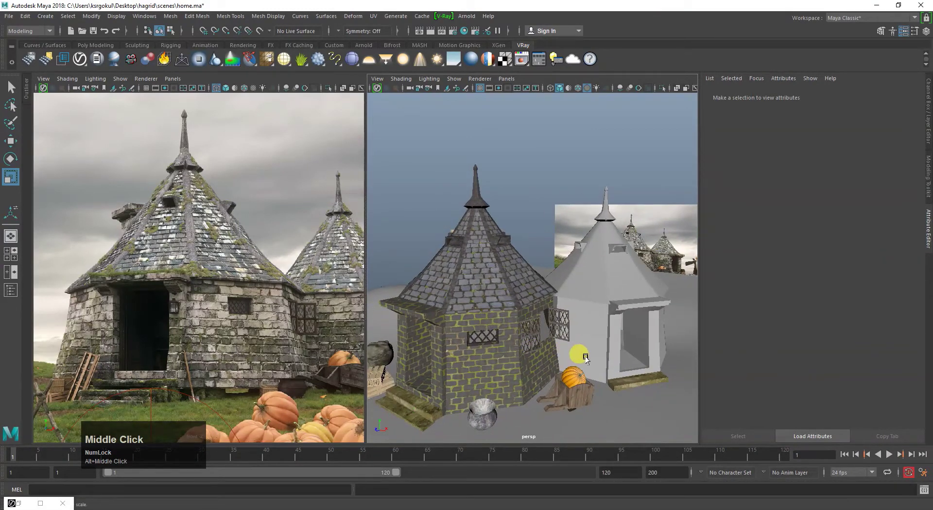
Tumble the view to look down onto the two hut roofs
{"action": "key", "text": "alt+Num_Lock"}
{"action": "left_click_drag", "start_coordinate": [573, 369], "coordinate": [503, 425]}
{"action": "right_click", "coordinate": [499, 348]}
{"action": "middle_click", "coordinate": [515, 418]}
{"action": "left_click_drag", "start_coordinate": [553, 328], "coordinate": [546, 320]}
{"action": "right_click", "coordinate": [545, 320]}
{"action": "middle_click", "coordinate": [581, 306]}
{"action": "right_click", "coordinate": [534, 311]}
{"action": "left_click", "coordinate": [538, 316]}
{"action": "middle_click", "coordinate": [600, 346]}
Select the stone-tiled roof and the grey roof and isolate them with Ctrl+1
{"action": "left_click", "coordinate": [572, 352]}
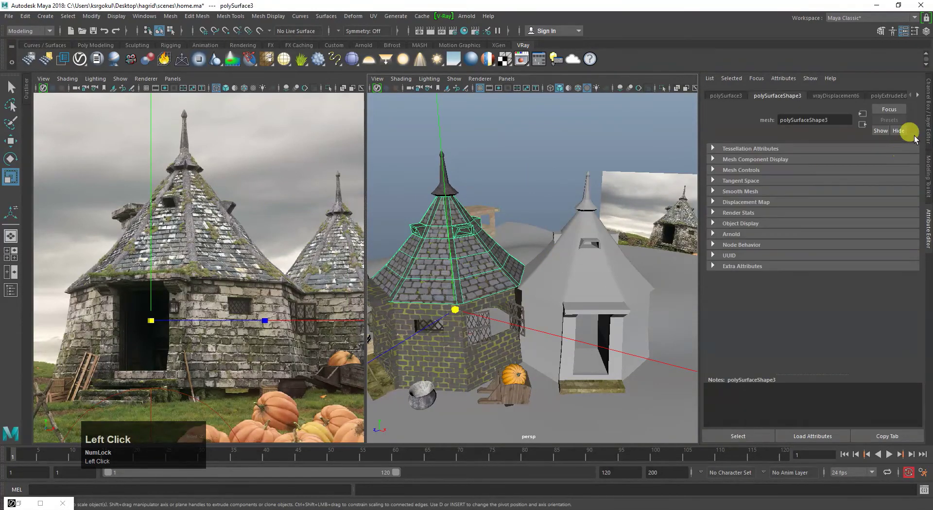
{"action": "right_click", "coordinate": [920, 97]}
{"action": "right_click", "coordinate": [919, 96]}
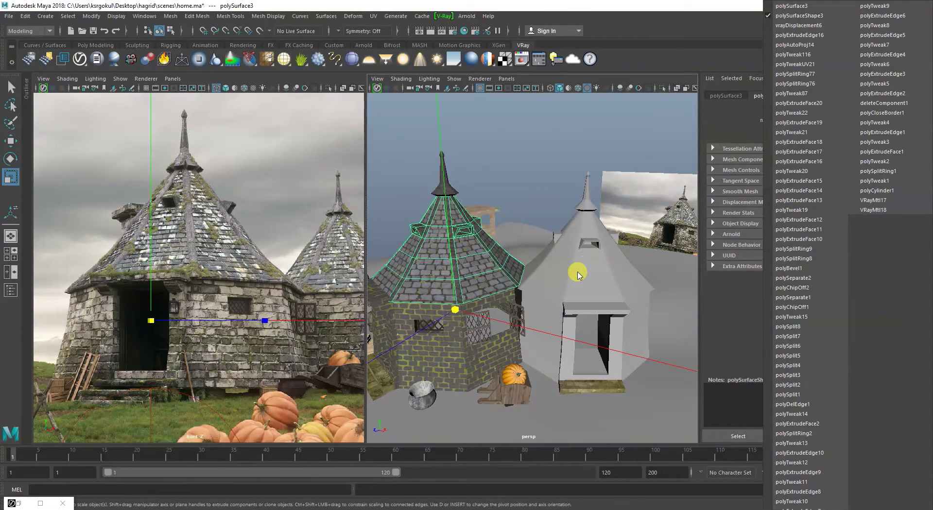
{"action": "left_click", "coordinate": [580, 273]}
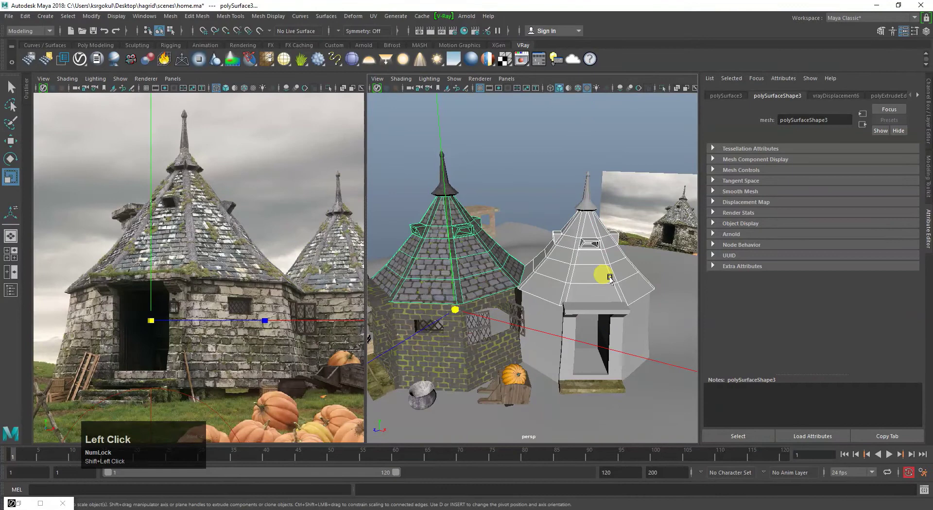
{"action": "key", "text": "ctrl+1"}
Assign a new VRayMtl to the plain grey roof from the marking menu
{"action": "left_click", "coordinate": [531, 366]}
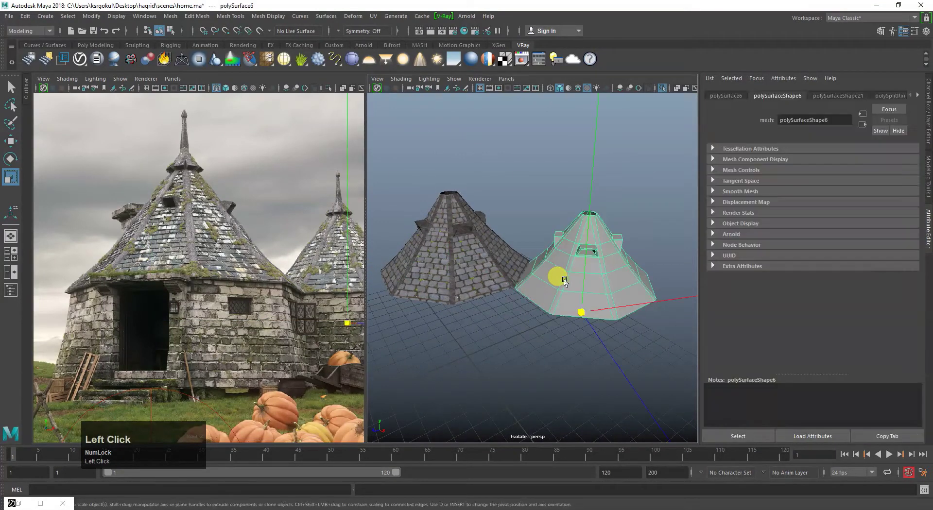
{"action": "left_click_drag", "start_coordinate": [568, 282], "coordinate": [393, 366]}
{"action": "left_click", "coordinate": [393, 367]}
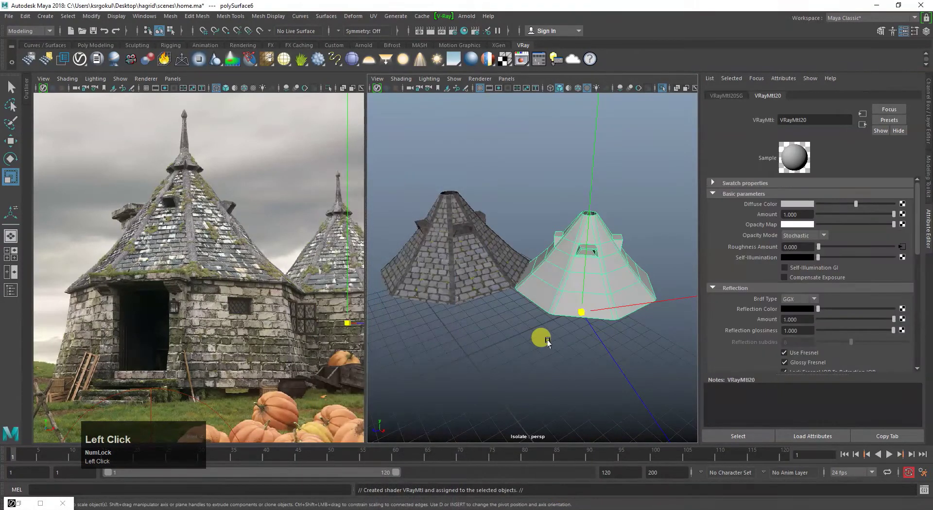
{"action": "left_click", "coordinate": [549, 342]}
{"action": "left_click", "coordinate": [562, 331]}
{"action": "left_click_drag", "start_coordinate": [576, 299], "coordinate": [579, 309]}
Pick faces near the grey roof's tip and on its other sides in face mode
{"action": "key", "text": "2"}
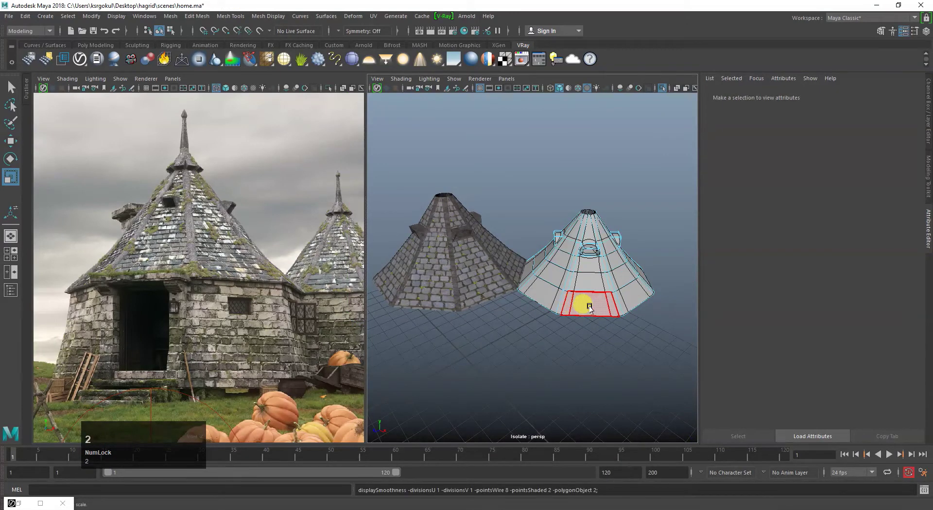
{"action": "type", "text": "1q"}
{"action": "left_click", "coordinate": [587, 306]}
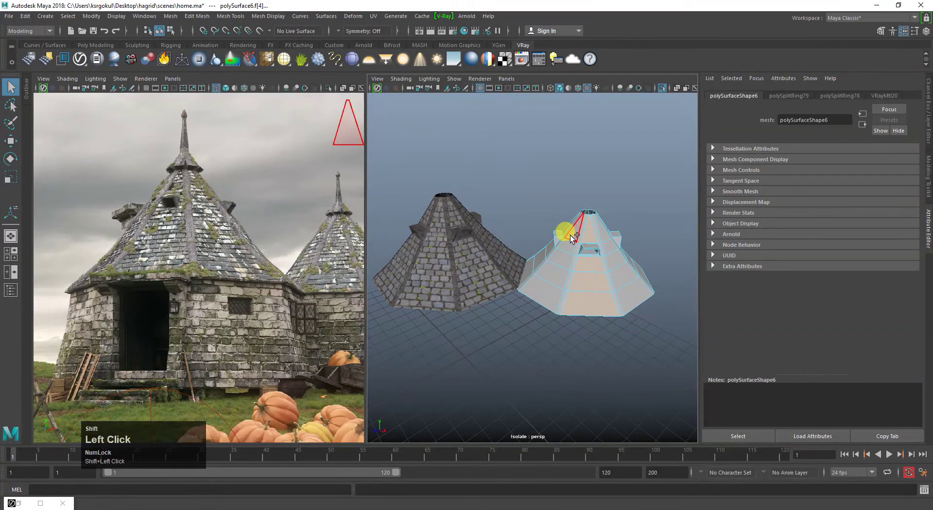
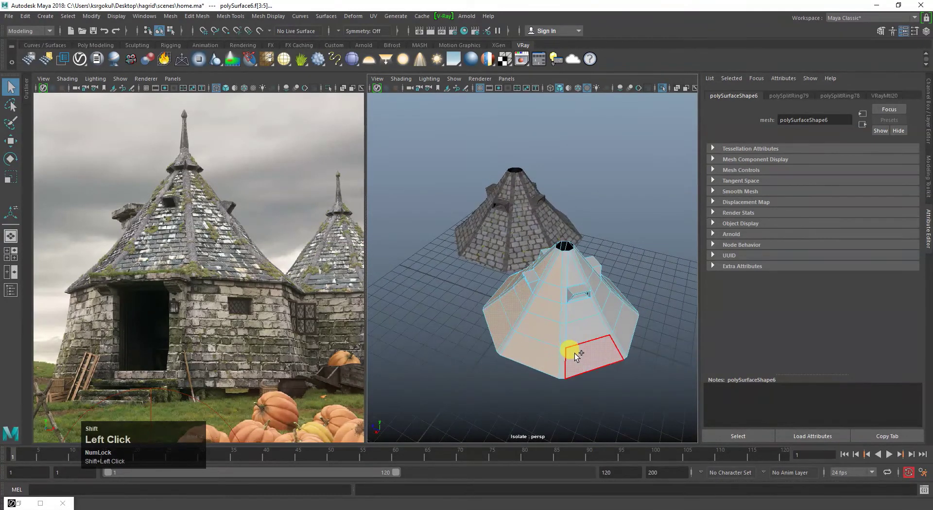
{"action": "left_click_drag", "start_coordinate": [598, 315], "coordinate": [559, 353]}
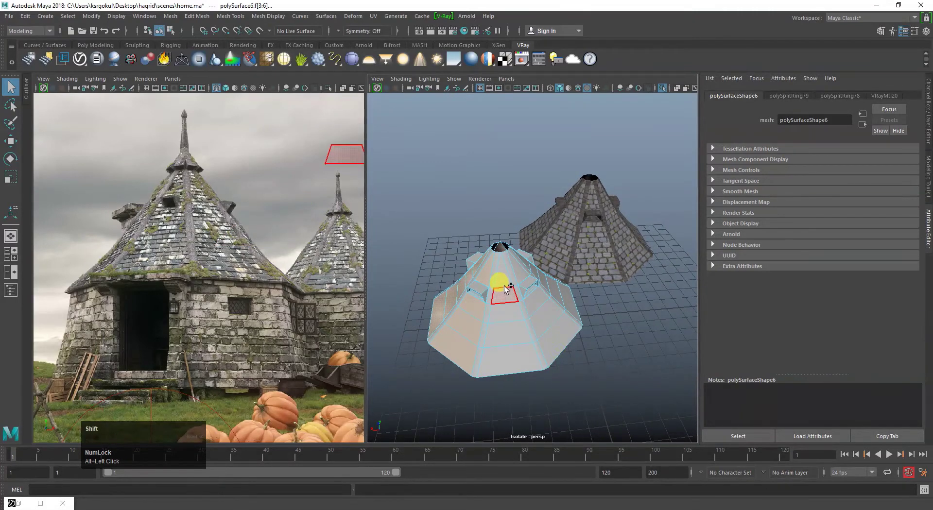
{"action": "left_click_drag", "start_coordinate": [521, 395], "coordinate": [508, 301]}
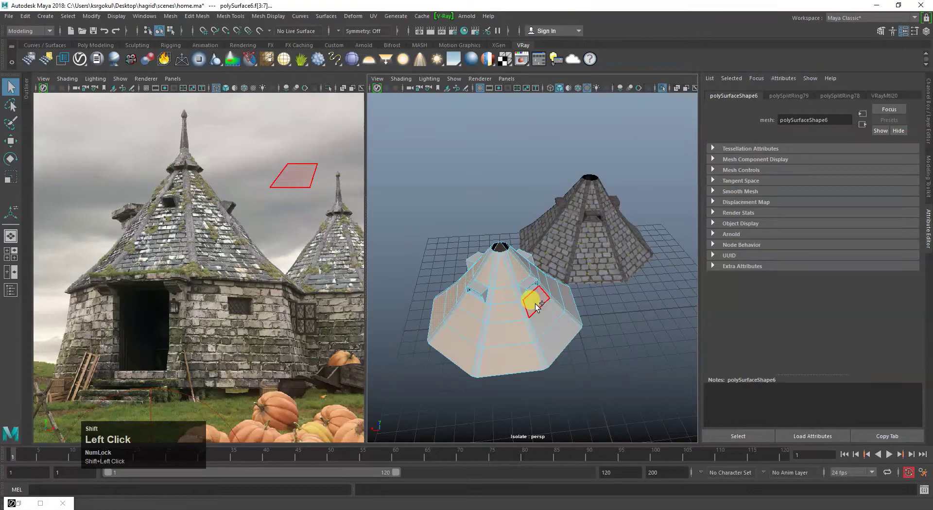
{"action": "left_click", "coordinate": [593, 309]}
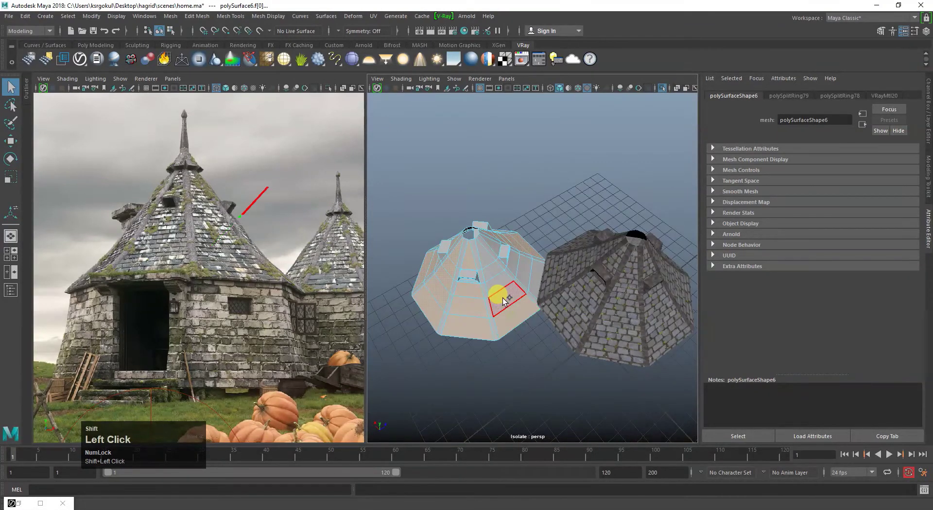
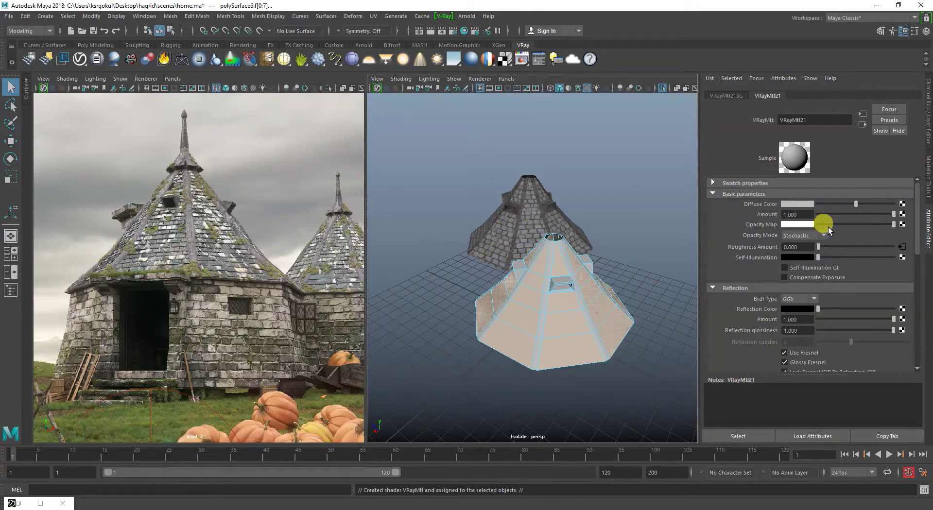
Assign another new VRayMtl to the selected faces, then select the stone-tiled roof's material
{"action": "scroll", "scroll_direction": "up", "scroll_amount": 3}
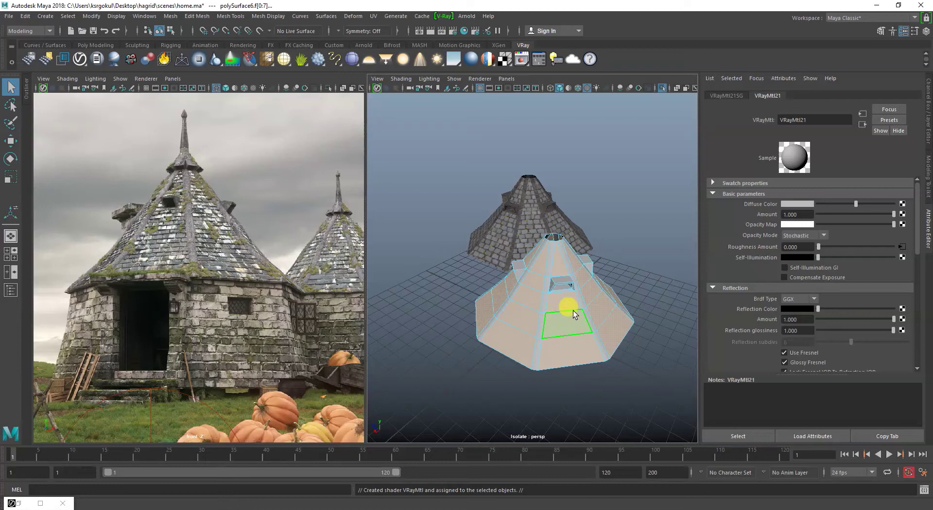
{"action": "left_click_drag", "start_coordinate": [575, 314], "coordinate": [653, 260]}
{"action": "left_click", "coordinate": [653, 261]}
{"action": "left_click", "coordinate": [489, 301]}
{"action": "right_click", "coordinate": [921, 99]}
{"action": "left_click", "coordinate": [880, 209]}
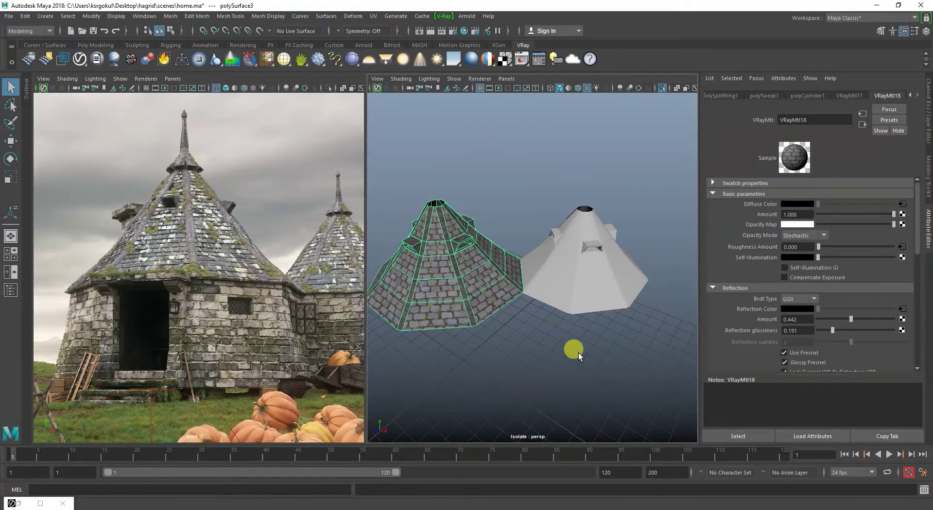
Select the grey roof's side and tip faces that will take the stone-tile material
{"action": "left_click", "coordinate": [582, 356]}
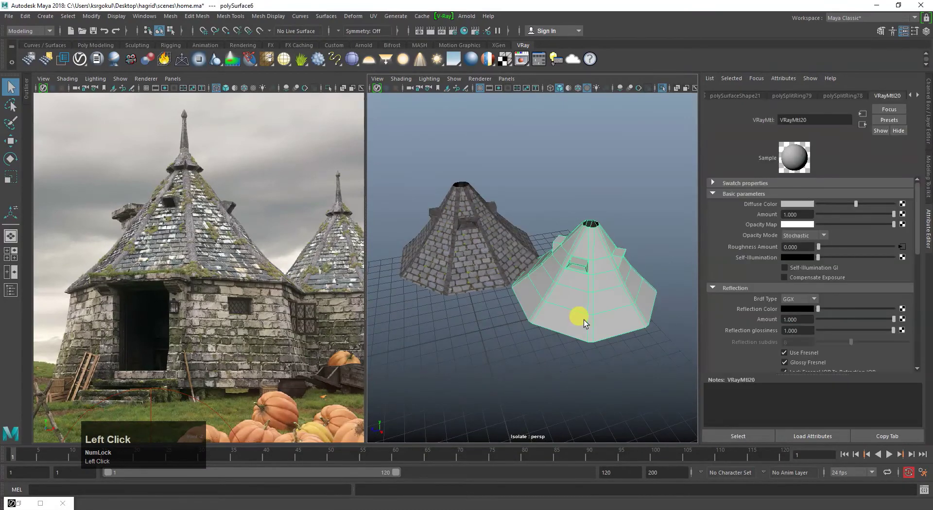
{"action": "left_click_drag", "start_coordinate": [582, 307], "coordinate": [597, 323]}
{"action": "left_click", "coordinate": [597, 323]}
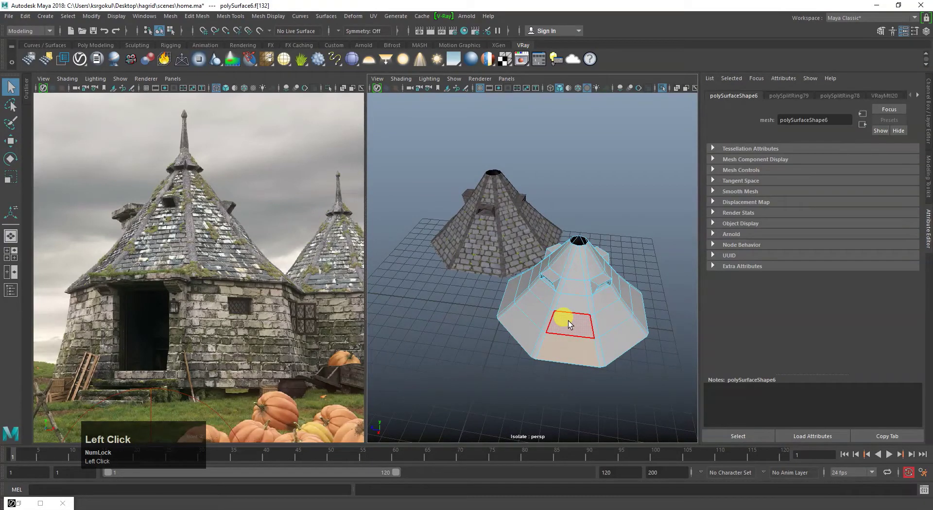
{"action": "left_click", "coordinate": [570, 324]}
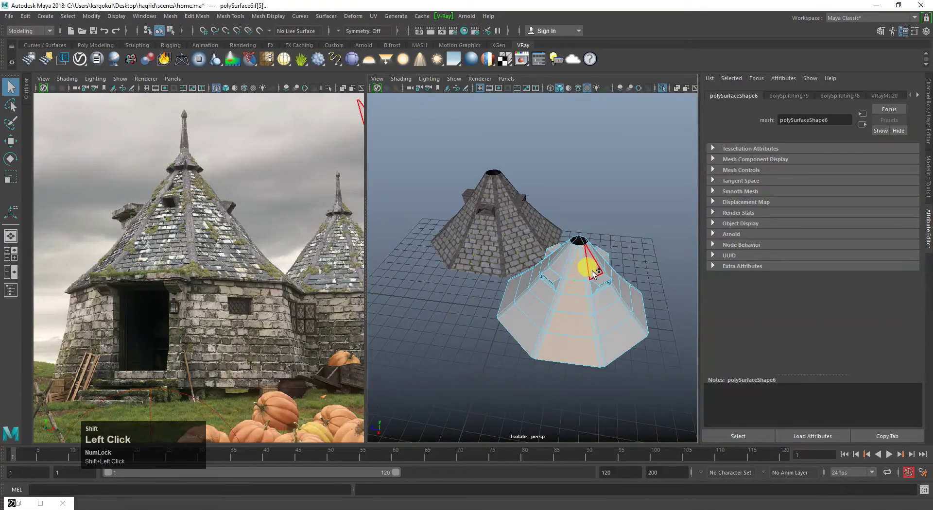
{"action": "left_click", "coordinate": [612, 318]}
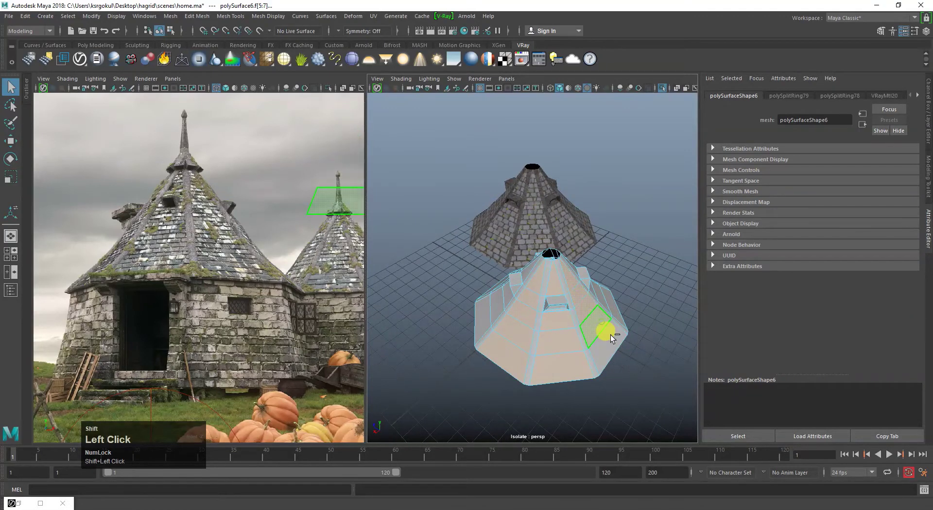
{"action": "left_click", "coordinate": [598, 319]}
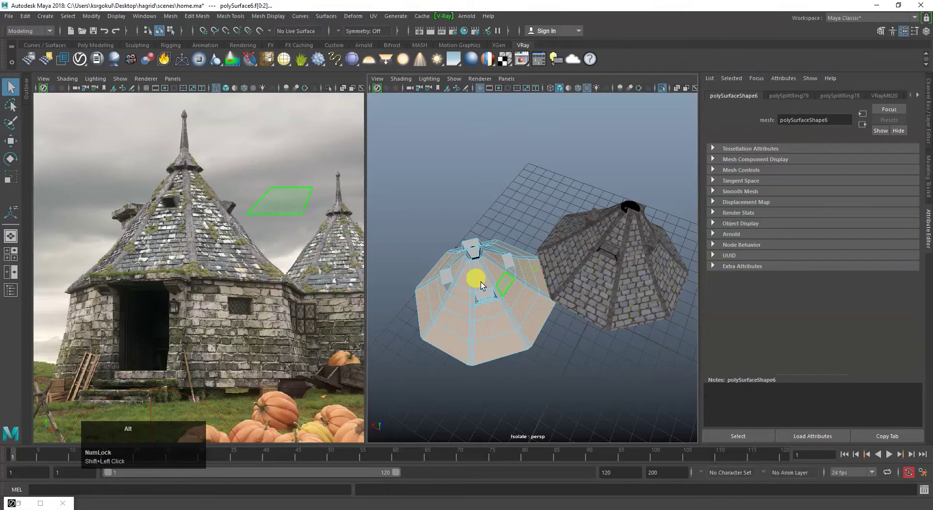
Apply the stone-tile material to those panels and return the second roof to face selection
{"action": "left_click", "coordinate": [461, 290]}
{"action": "left_click", "coordinate": [573, 269]}
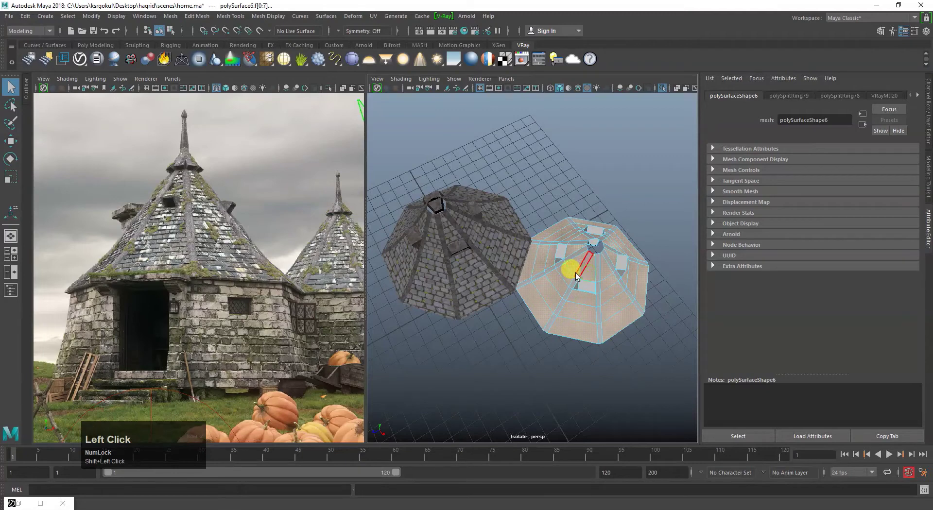
{"action": "left_click_drag", "start_coordinate": [574, 277], "coordinate": [589, 362]}
{"action": "left_click", "coordinate": [589, 362]}
{"action": "right_click", "coordinate": [604, 288]}
{"action": "left_click", "coordinate": [662, 339]}
{"action": "right_click", "coordinate": [576, 289]}
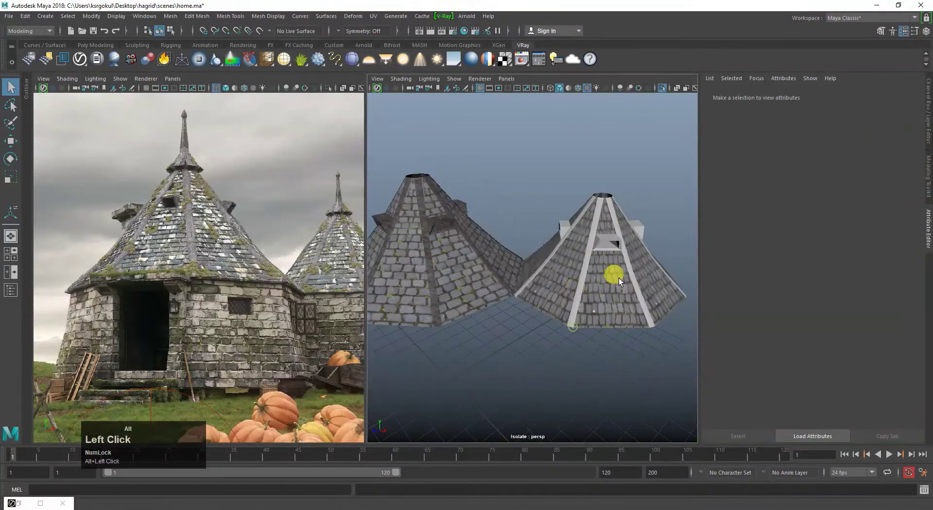
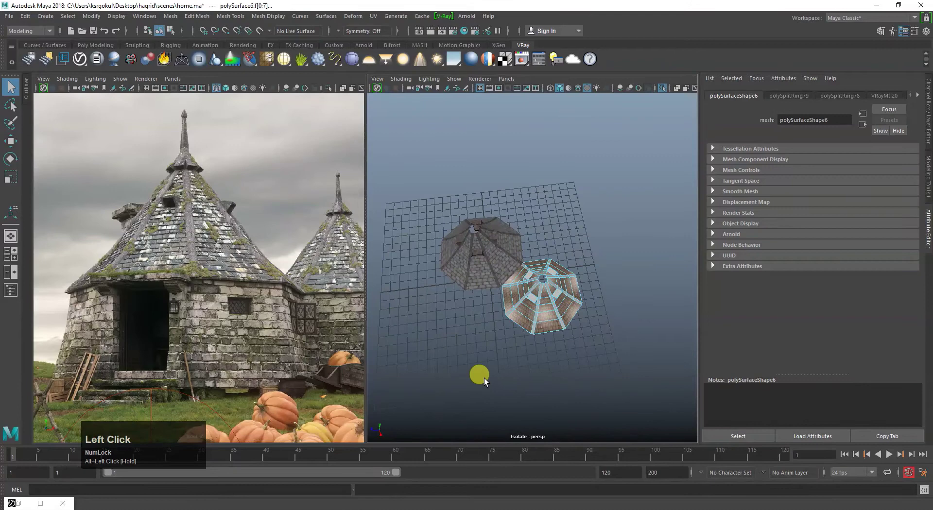
Assign the stone roof material to the second roof and select its ridge strip face
{"action": "left_click_drag", "start_coordinate": [476, 377], "coordinate": [545, 327]}
{"action": "left_click_drag", "start_coordinate": [547, 260], "coordinate": [665, 259]}
{"action": "left_click", "coordinate": [666, 259]}
{"action": "right_click", "coordinate": [557, 367]}
{"action": "left_click", "coordinate": [523, 352]}
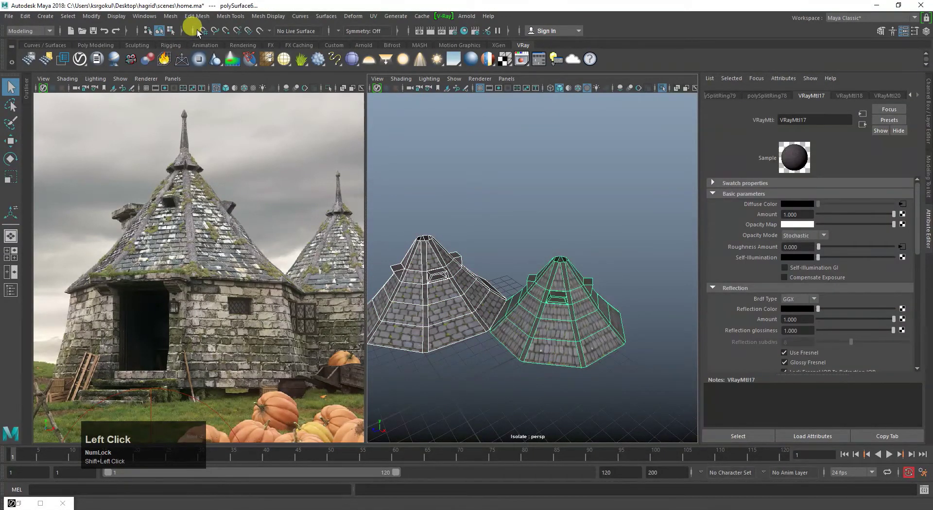
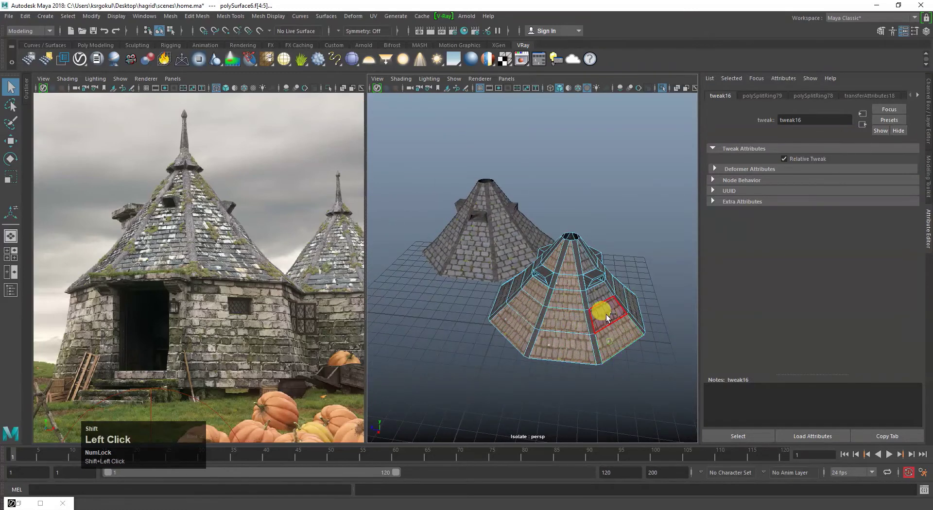
{"action": "left_click", "coordinate": [632, 310]}
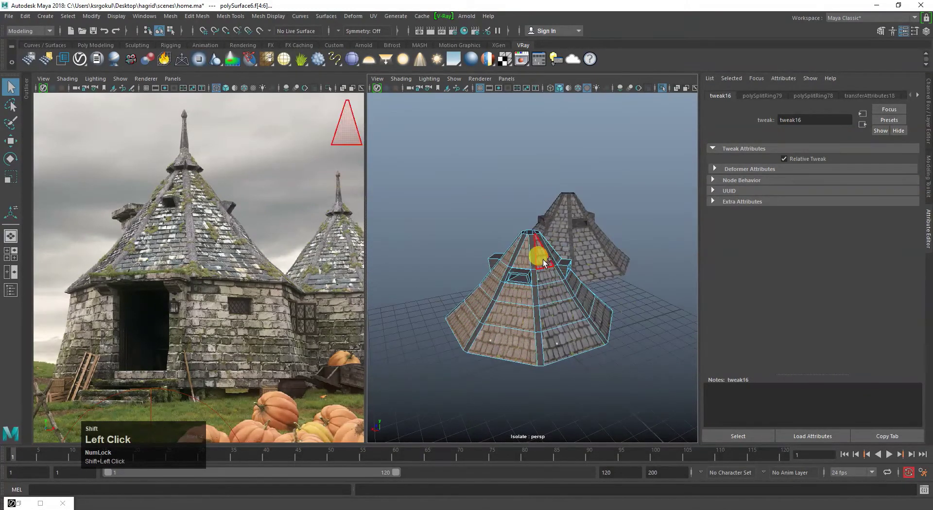
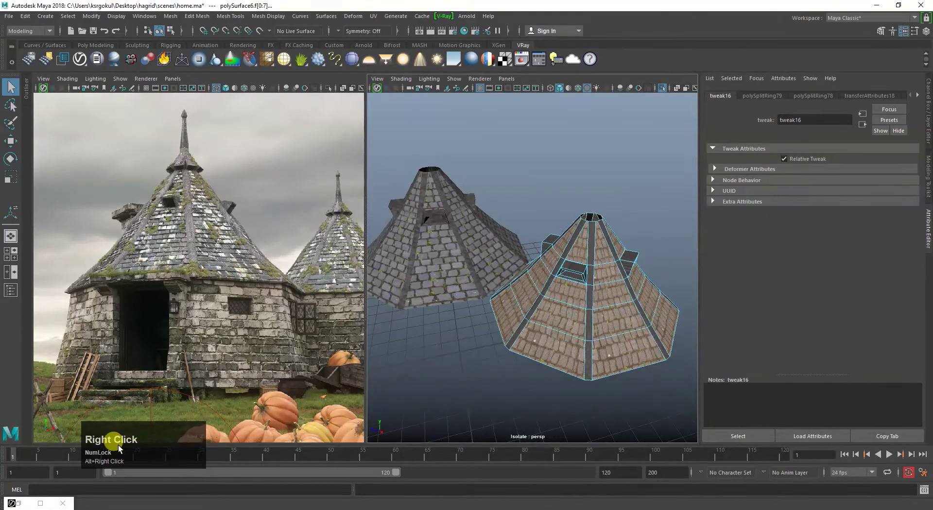
Apply Automatic UV mapping to the ridge faces in the UV Editor and leave face mode
{"action": "left_click", "coordinate": [373, 17]}
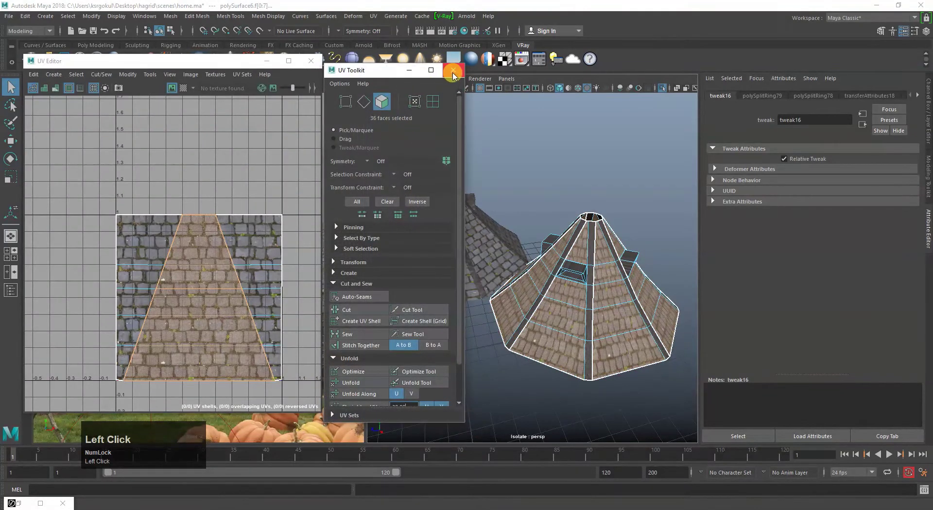
{"action": "key", "text": "r"}
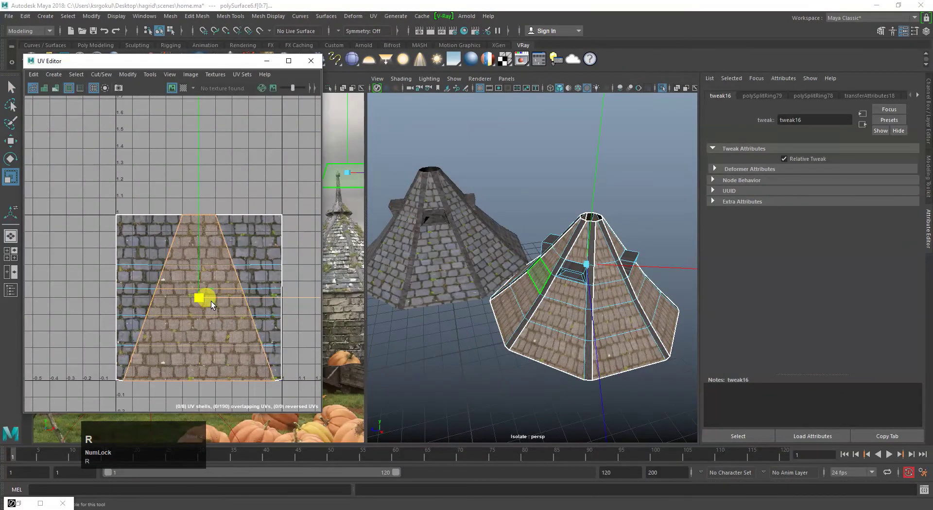
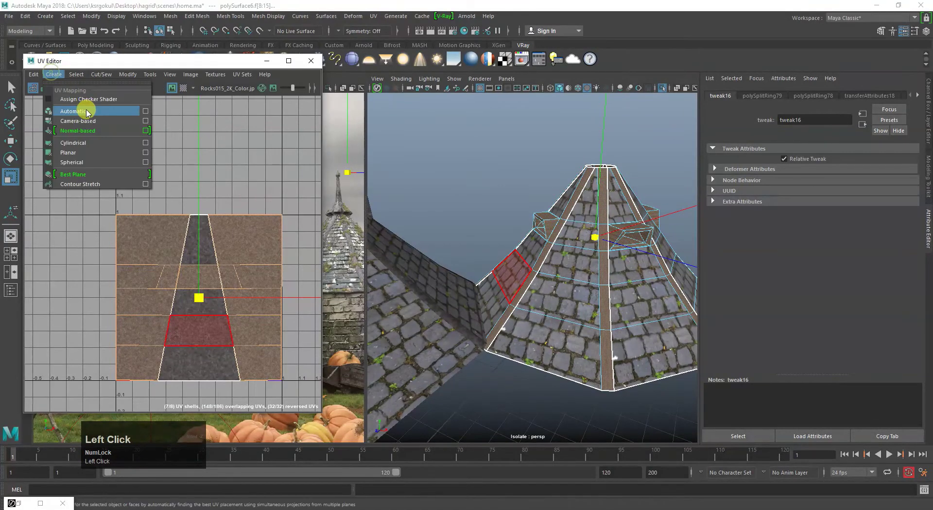
{"action": "left_click", "coordinate": [457, 248]}
{"action": "right_click", "coordinate": [537, 313]}
{"action": "left_click", "coordinate": [572, 171]}
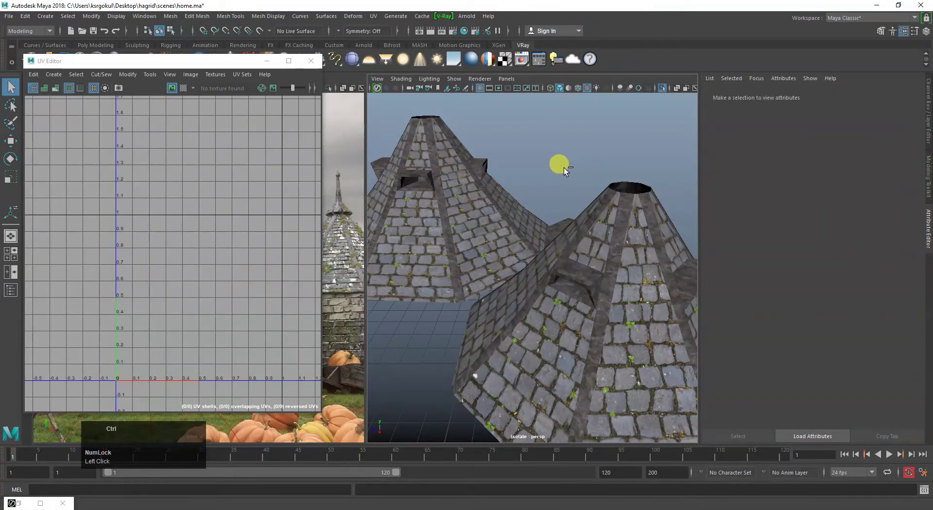
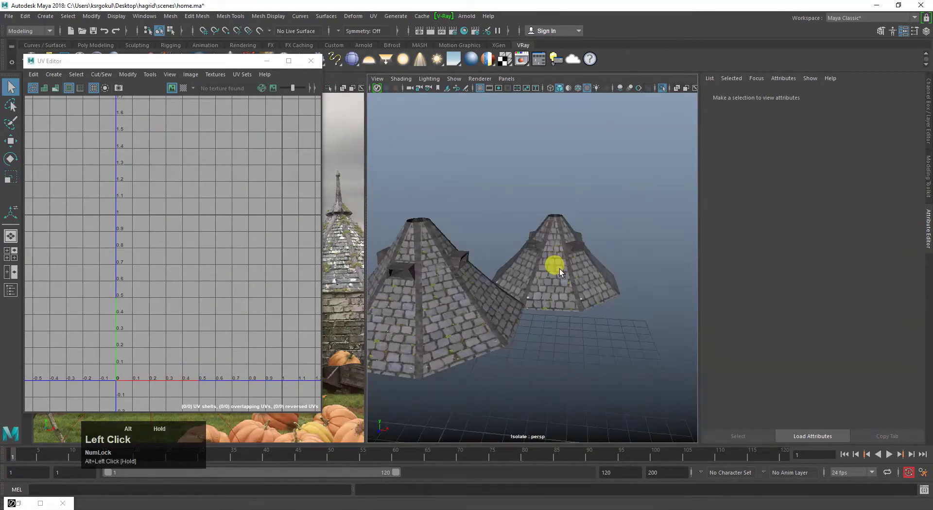
Exit isolate and select the first hut's textured spire, checking its nodes
{"action": "left_click_drag", "start_coordinate": [576, 293], "coordinate": [504, 288]}
{"action": "key", "text": "ctrl+1"}
{"action": "left_click", "coordinate": [467, 215]}
{"action": "scroll", "scroll_direction": "up", "scroll_amount": 3}
{"action": "middle_click", "coordinate": [548, 254]}
{"action": "right_click", "coordinate": [548, 236]}
{"action": "left_click", "coordinate": [468, 179]}
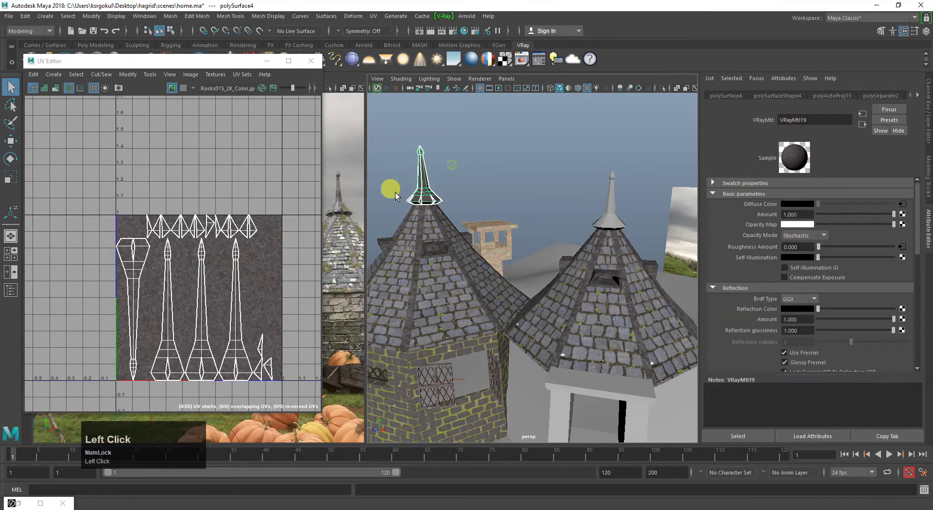
{"action": "right_click", "coordinate": [922, 97]}
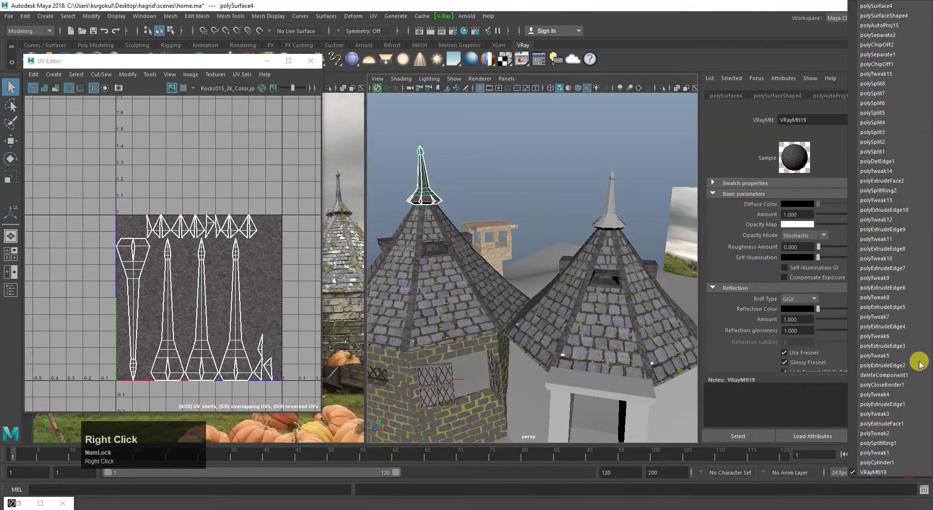
{"action": "key", "text": "k"}
{"action": "left_click", "coordinate": [888, 476]}
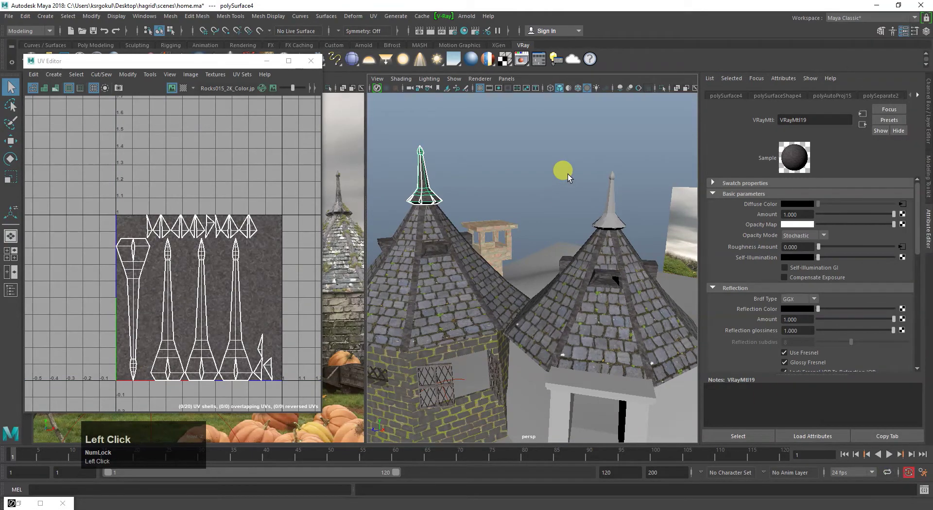
Inspect the plain spire's material bump map, then select both spires for Transfer Attributes
{"action": "left_click_drag", "start_coordinate": [611, 212], "coordinate": [579, 191]}
{"action": "left_click", "coordinate": [579, 191]}
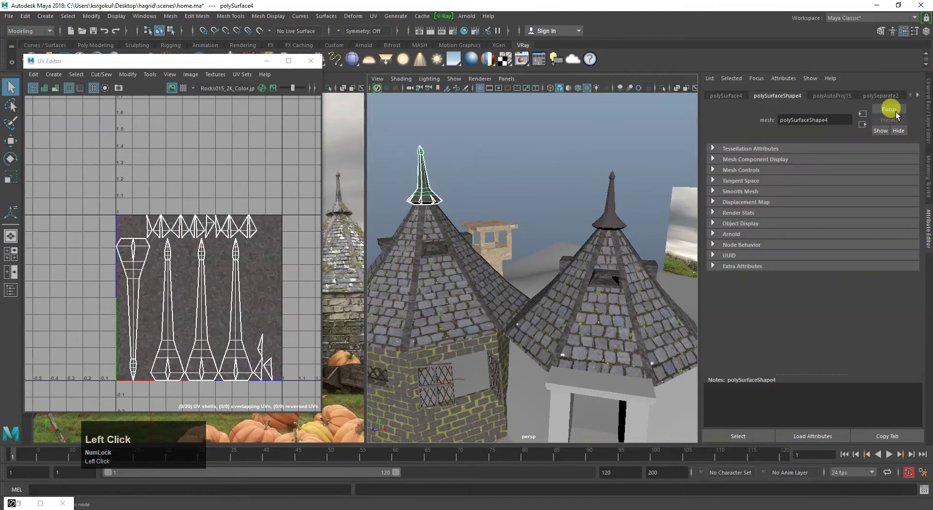
{"action": "right_click", "coordinate": [922, 98]}
{"action": "left_click", "coordinate": [878, 474]}
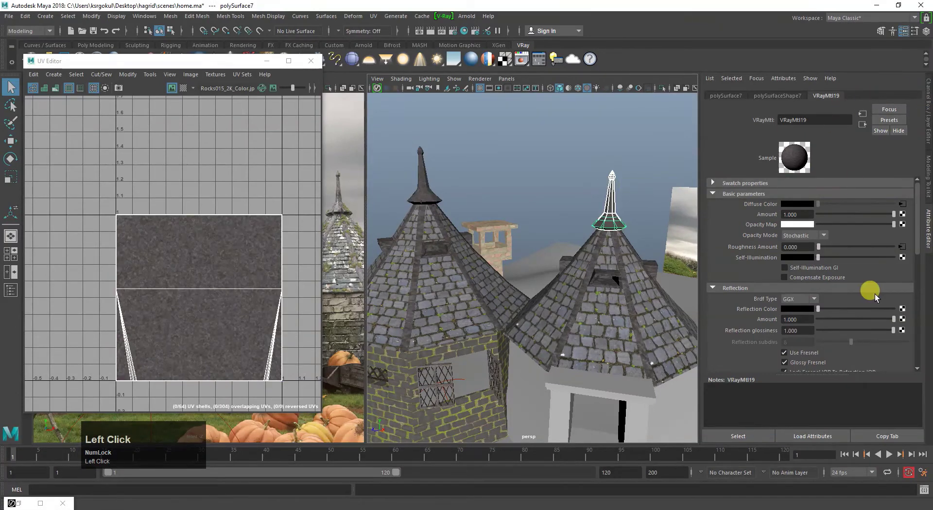
{"action": "scroll", "scroll_direction": "down", "scroll_amount": 3}
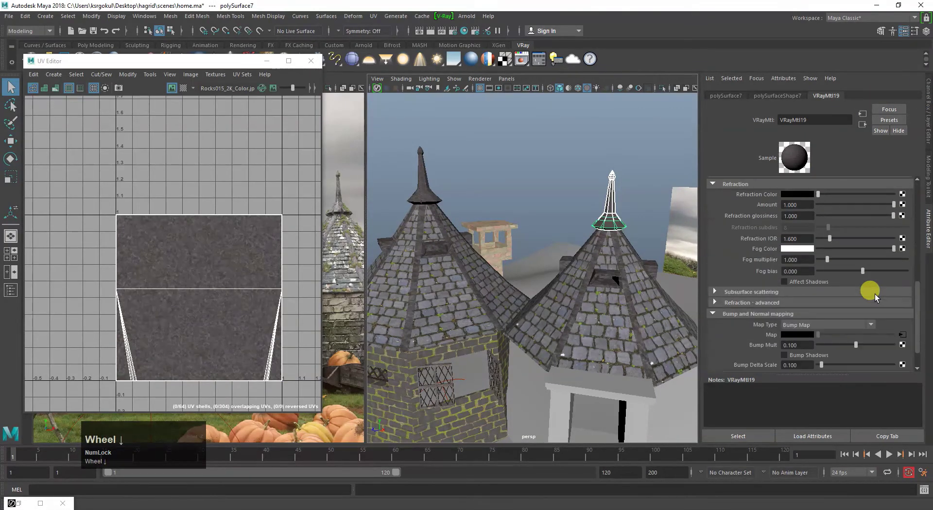
{"action": "left_click", "coordinate": [905, 336]}
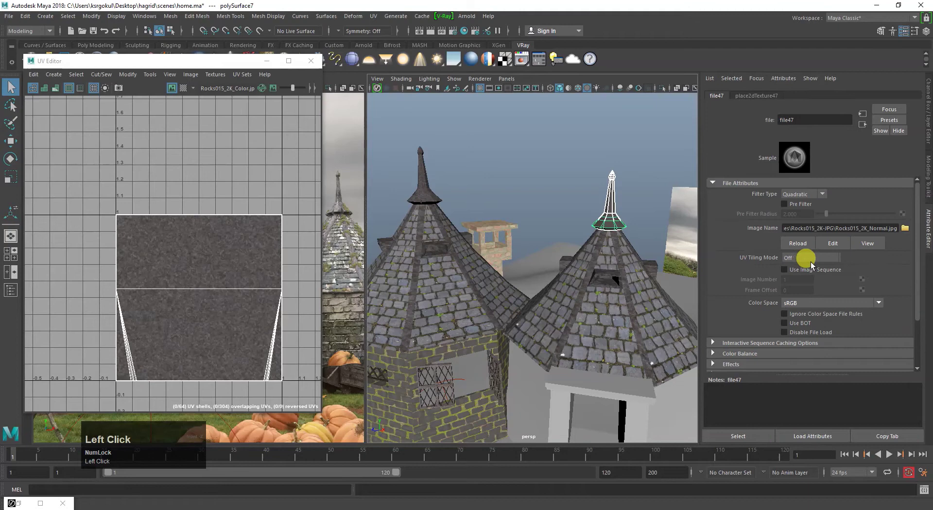
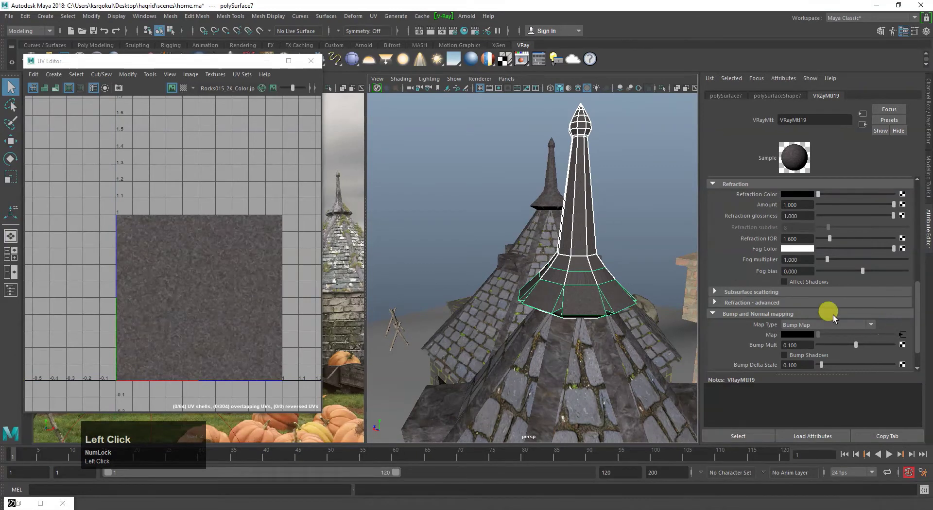
{"action": "left_click", "coordinate": [593, 211]}
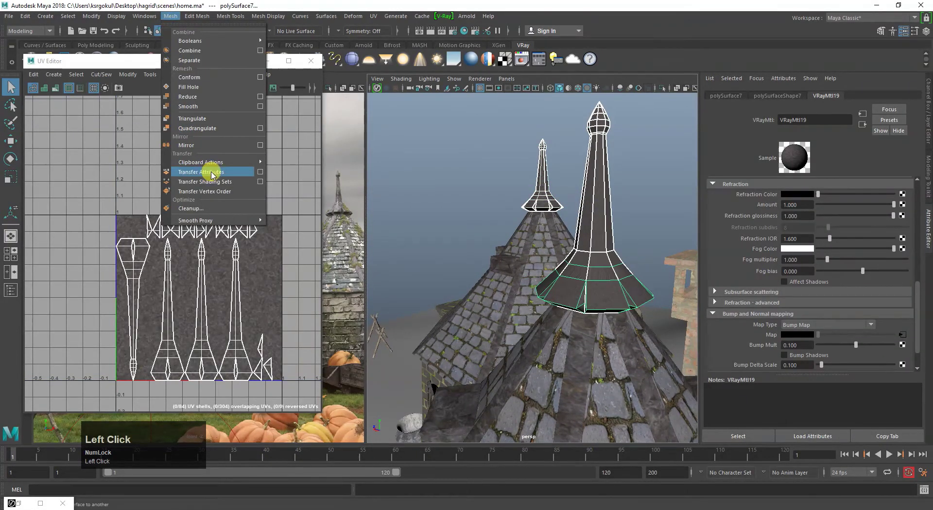
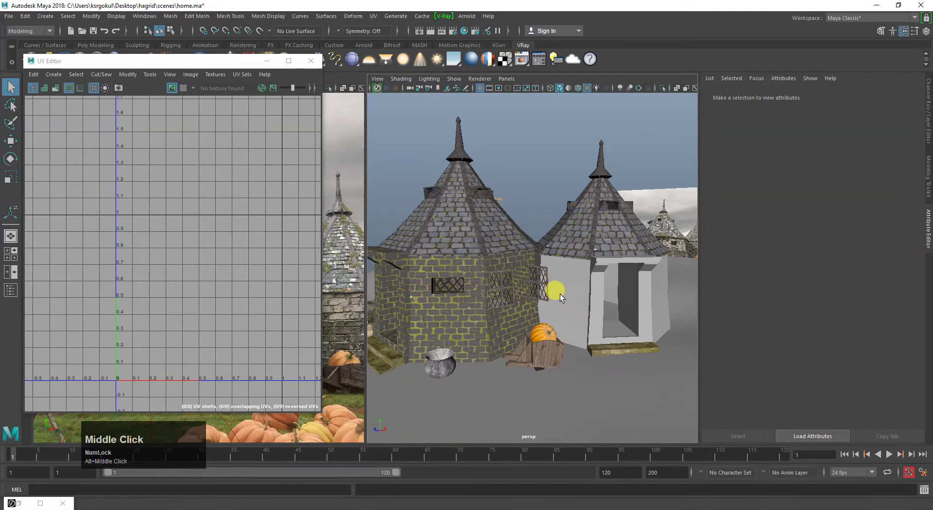
Isolate the two hut bodies and select the second hut's grey walls
{"action": "left_click", "coordinate": [565, 296]}
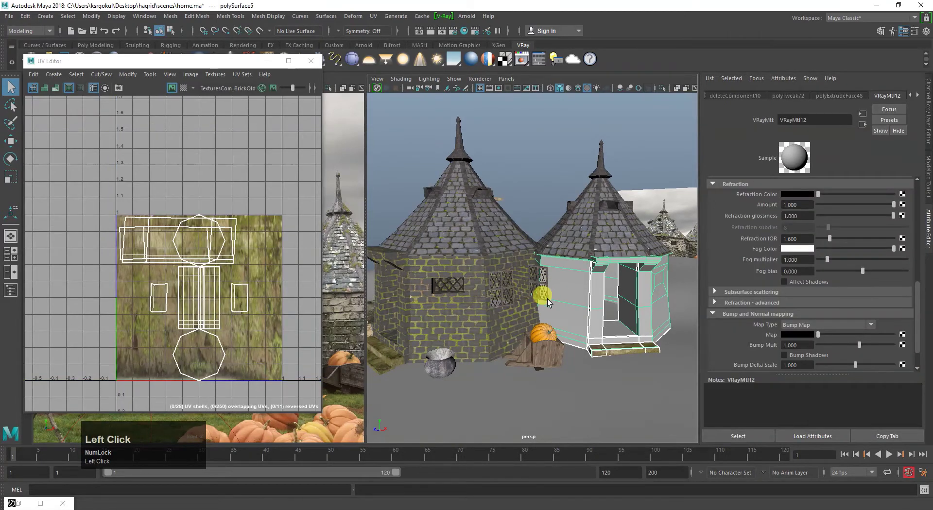
{"action": "left_click", "coordinate": [486, 330]}
{"action": "key", "text": "1"}
{"action": "left_click", "coordinate": [625, 347]}
{"action": "scroll", "scroll_direction": "down", "scroll_amount": 3}
{"action": "left_click", "coordinate": [571, 343]}
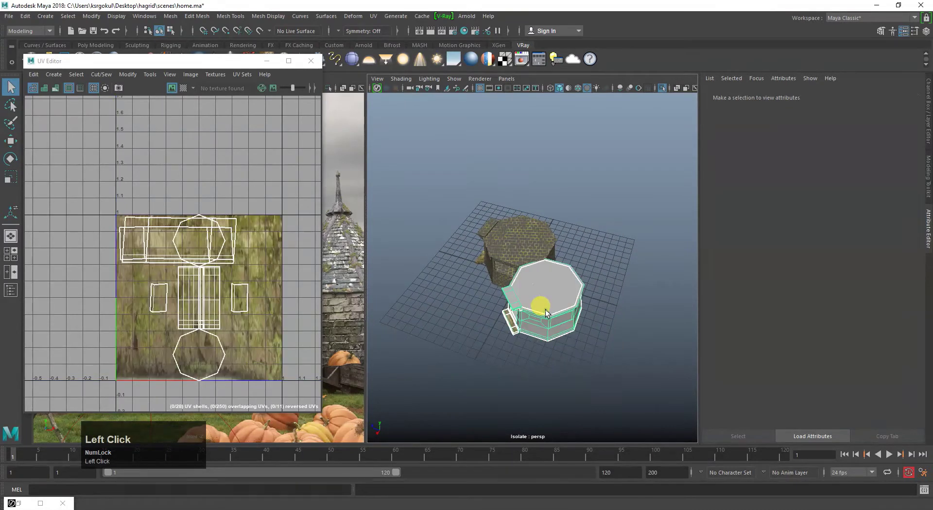
Assign the VRayMtl10 stone material to the grey walls and select the first hut's walls
{"action": "right_click", "coordinate": [547, 313]}
{"action": "left_click", "coordinate": [582, 335]}
{"action": "right_click", "coordinate": [548, 295]}
{"action": "key", "text": "-"}
{"action": "left_click", "coordinate": [644, 243]}
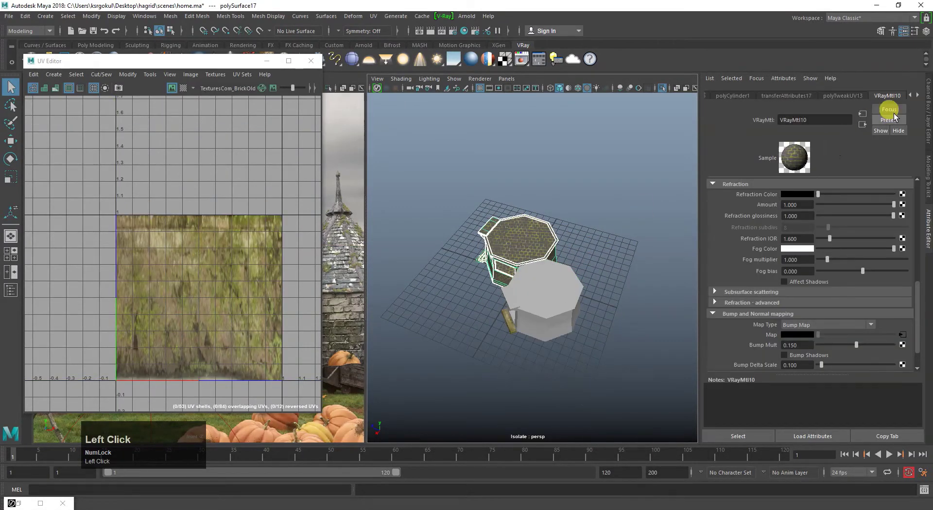
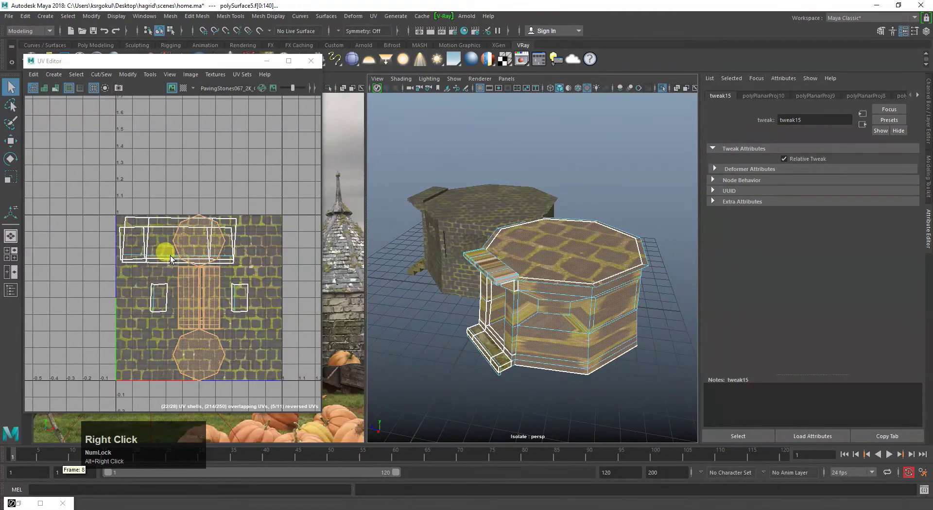
Apply Automatic UV mapping to the wall faces and scale the projection up so bricks shrink
{"action": "left_click", "coordinate": [373, 19]}
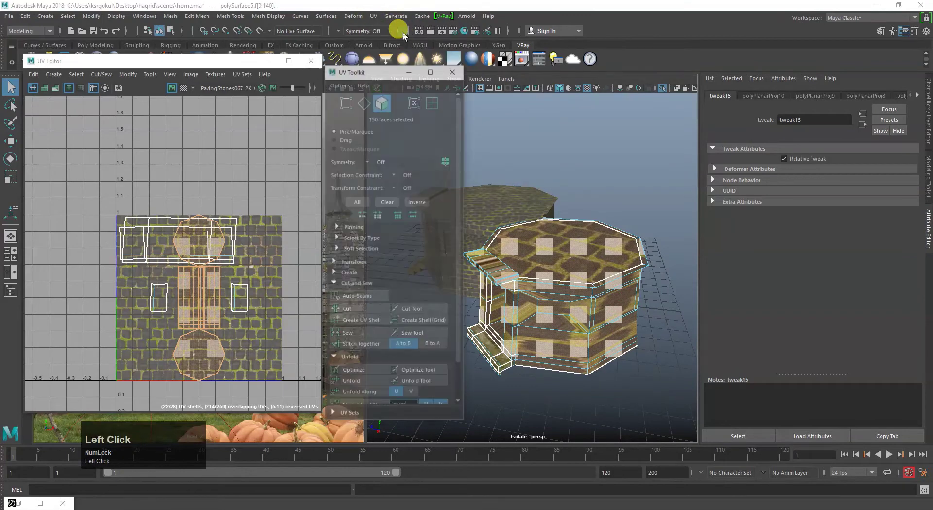
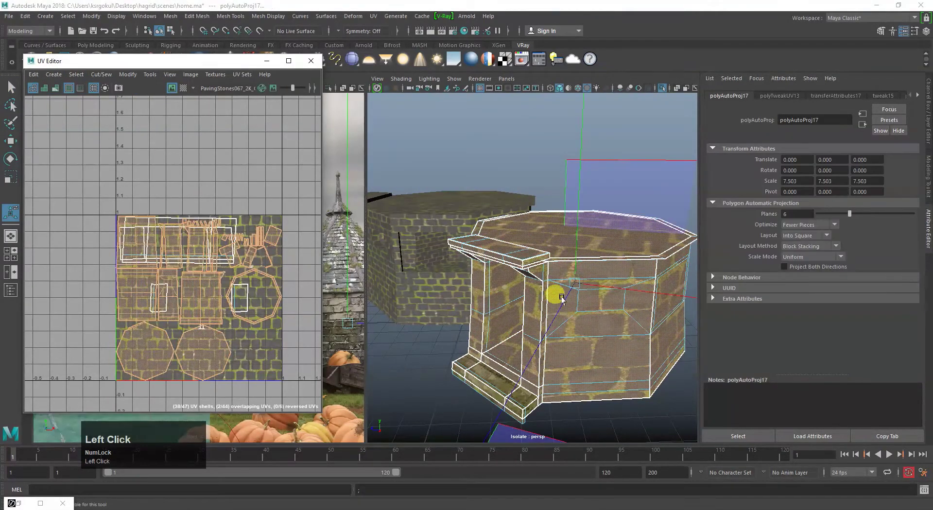
{"action": "key", "text": "r"}
{"action": "left_click_drag", "start_coordinate": [201, 302], "coordinate": [529, 344]}
{"action": "right_click", "coordinate": [529, 344]}
{"action": "left_click", "coordinate": [526, 329]}
{"action": "right_click", "coordinate": [551, 310]}
{"action": "left_click_drag", "start_coordinate": [202, 303], "coordinate": [569, 327]}
{"action": "left_click", "coordinate": [569, 327]}
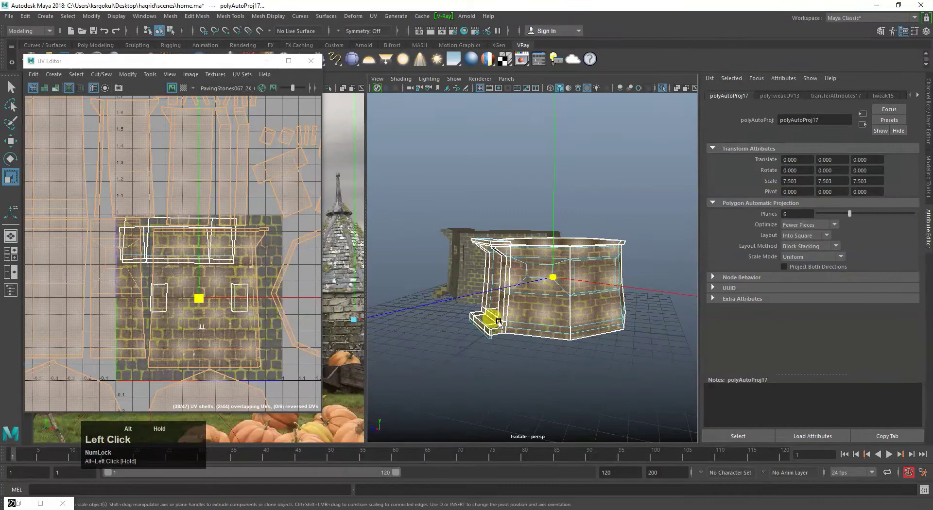
Tumble around the second hut to check the brick spread, then deselect the walls
{"action": "right_click", "coordinate": [498, 306]}
{"action": "double_click", "coordinate": [203, 301]}
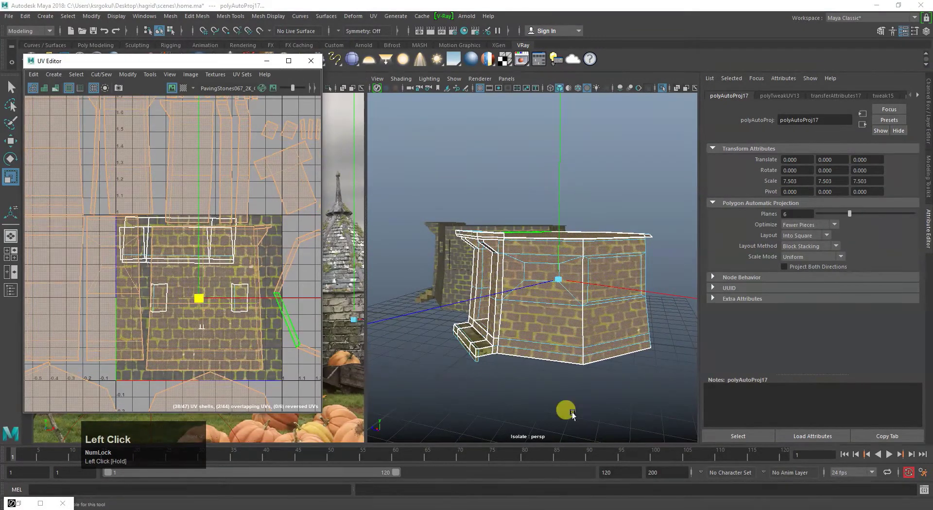
{"action": "right_click", "coordinate": [506, 350]}
{"action": "left_click", "coordinate": [600, 185]}
{"action": "right_click", "coordinate": [488, 351]}
{"action": "left_click", "coordinate": [512, 334]}
{"action": "right_click", "coordinate": [523, 314]}
{"action": "left_click", "coordinate": [539, 311]}
{"action": "left_click", "coordinate": [588, 304]}
{"action": "right_click", "coordinate": [561, 304]}
{"action": "left_click", "coordinate": [550, 314]}
{"action": "right_click", "coordinate": [529, 301]}
{"action": "left_click", "coordinate": [508, 337]}
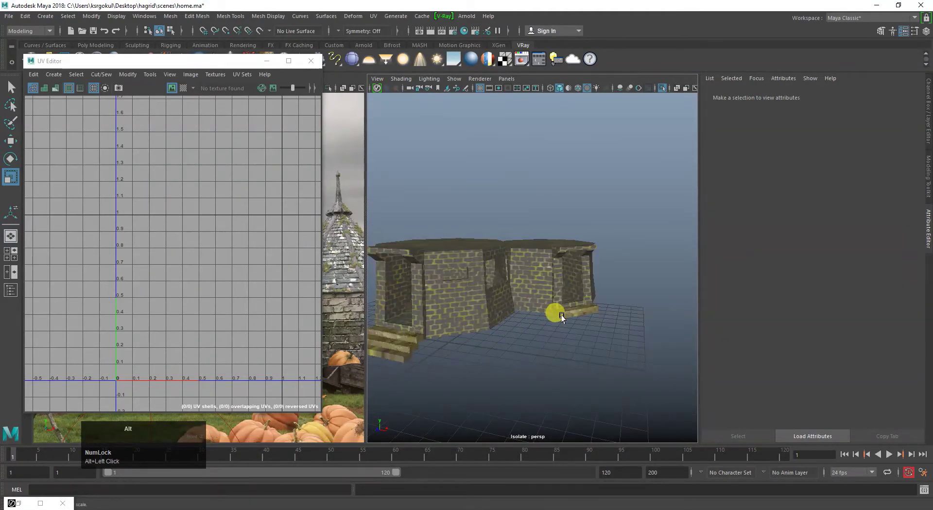
{"action": "left_click", "coordinate": [586, 318]}
{"action": "right_click", "coordinate": [545, 281]}
{"action": "left_click_drag", "start_coordinate": [520, 331], "coordinate": [602, 306]}
{"action": "right_click", "coordinate": [603, 306]}
{"action": "left_click", "coordinate": [589, 318]}
{"action": "right_click", "coordinate": [536, 296]}
{"action": "left_click", "coordinate": [528, 324]}
{"action": "left_click", "coordinate": [569, 266]}
{"action": "right_click", "coordinate": [924, 96]}
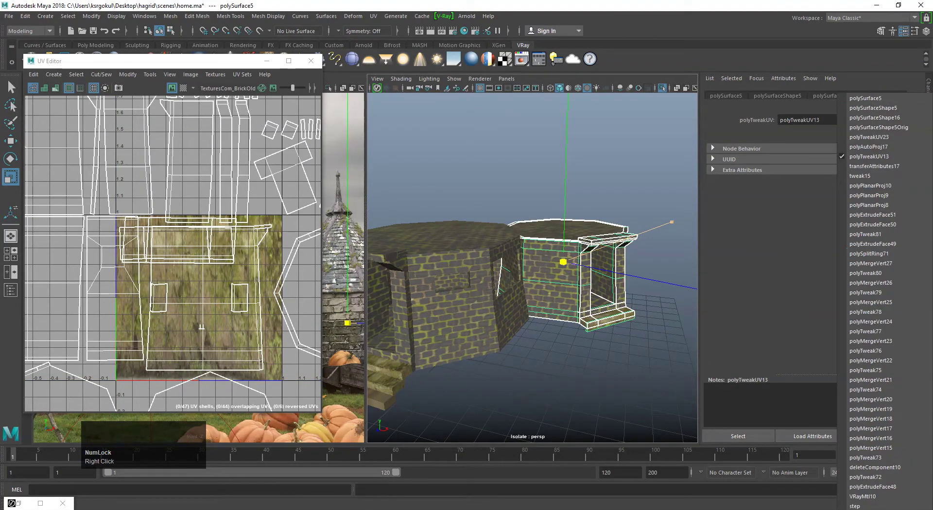
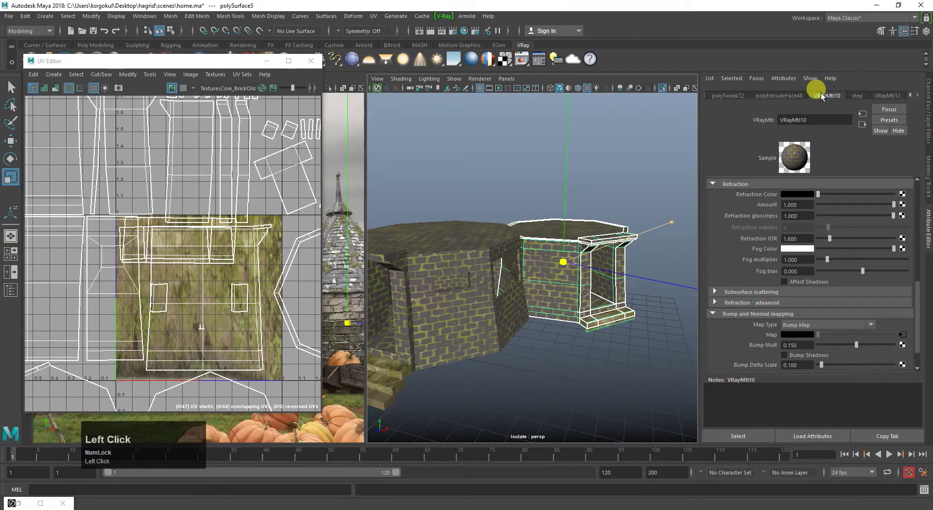
{"action": "right_click", "coordinate": [897, 99]}
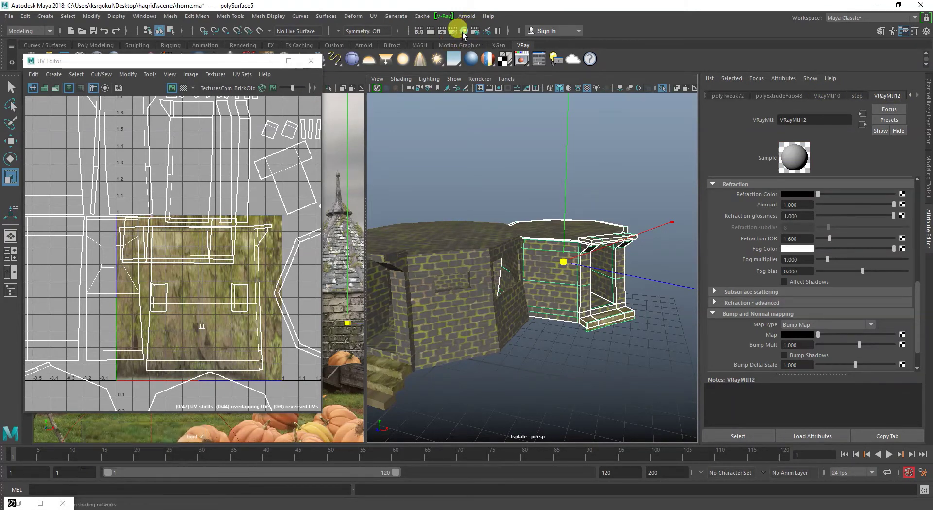
{"action": "left_click_drag", "start_coordinate": [540, 277], "coordinate": [667, 247]}
{"action": "left_click", "coordinate": [667, 246]}
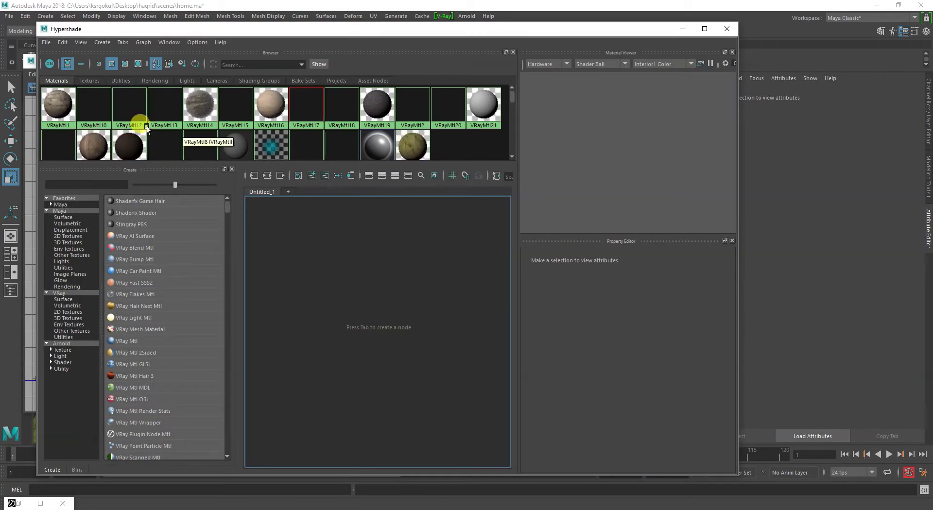
{"action": "left_click", "coordinate": [133, 111]}
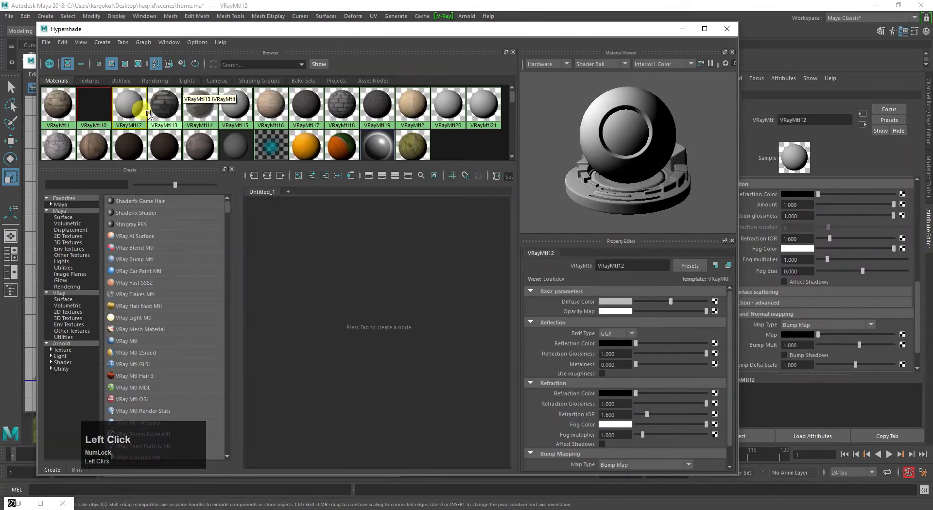
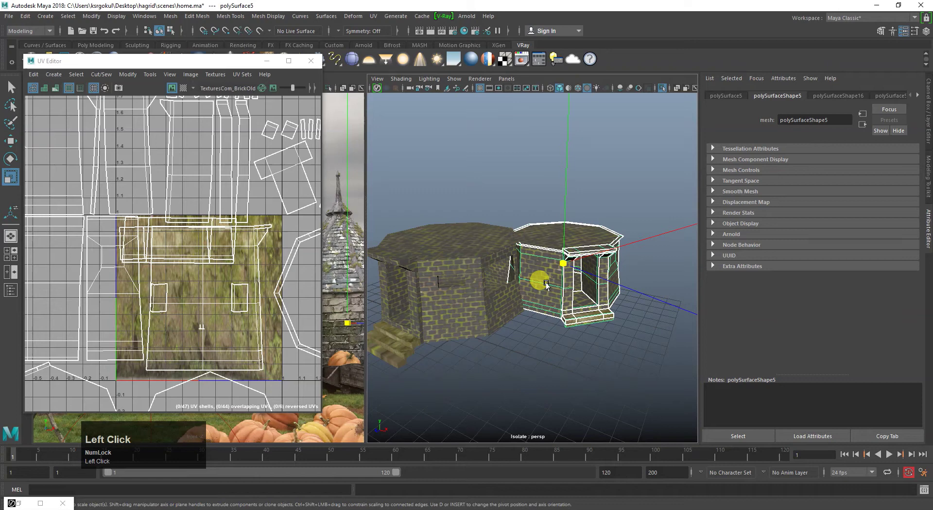
Select the smaller brick hut and orbit to face its doorway
{"action": "left_click", "coordinate": [516, 368]}
{"action": "left_click", "coordinate": [605, 335]}
{"action": "right_click", "coordinate": [507, 291]}
{"action": "left_click", "coordinate": [519, 338]}
{"action": "right_click", "coordinate": [541, 351]}
{"action": "left_click", "coordinate": [544, 327]}
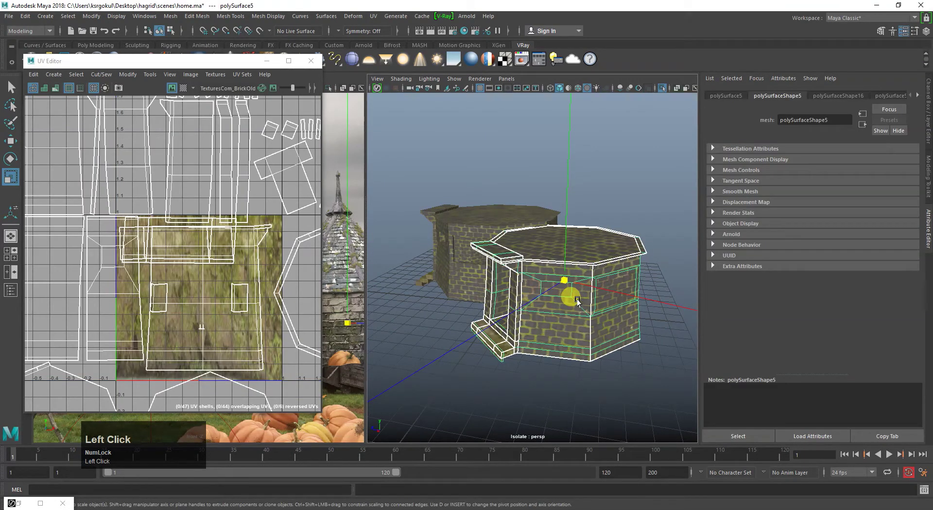
{"action": "left_click_drag", "start_coordinate": [579, 302], "coordinate": [630, 376]}
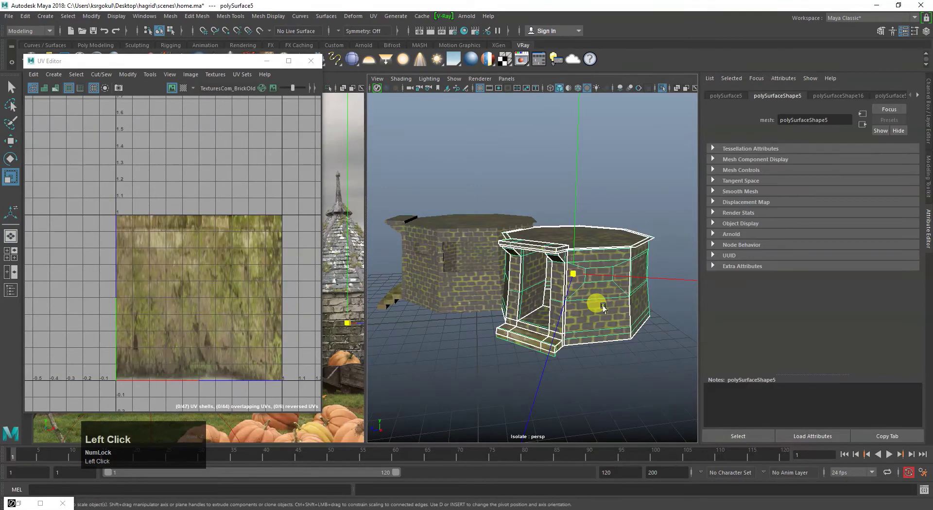
{"action": "left_click_drag", "start_coordinate": [607, 308], "coordinate": [653, 219]}
{"action": "left_click", "coordinate": [653, 220]}
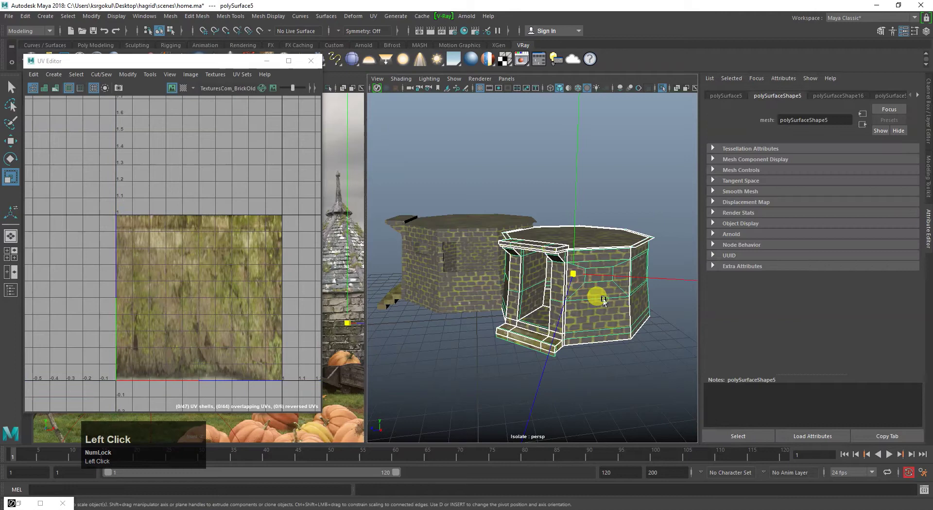
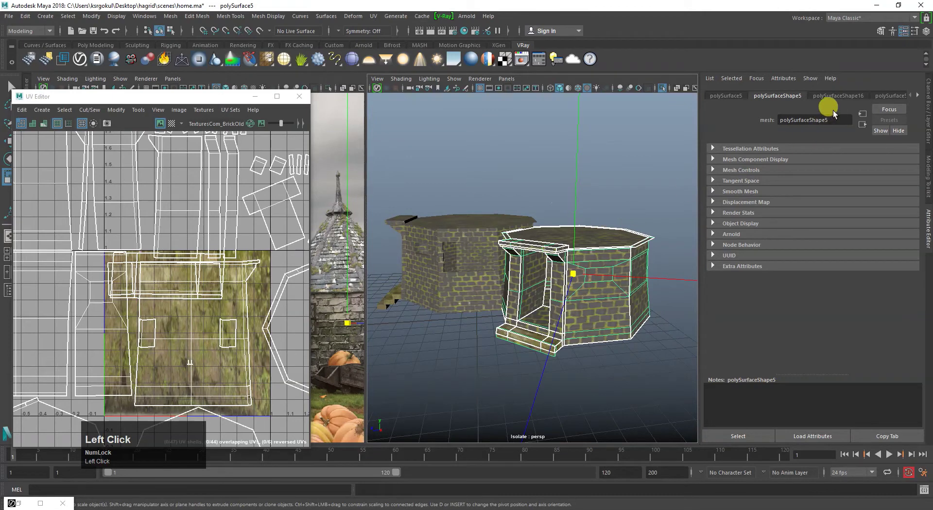
In vrayDisplacement7 add a File texture loading PavingStones067_2K_Displacement.jpg
{"action": "right_click", "coordinate": [923, 100]}
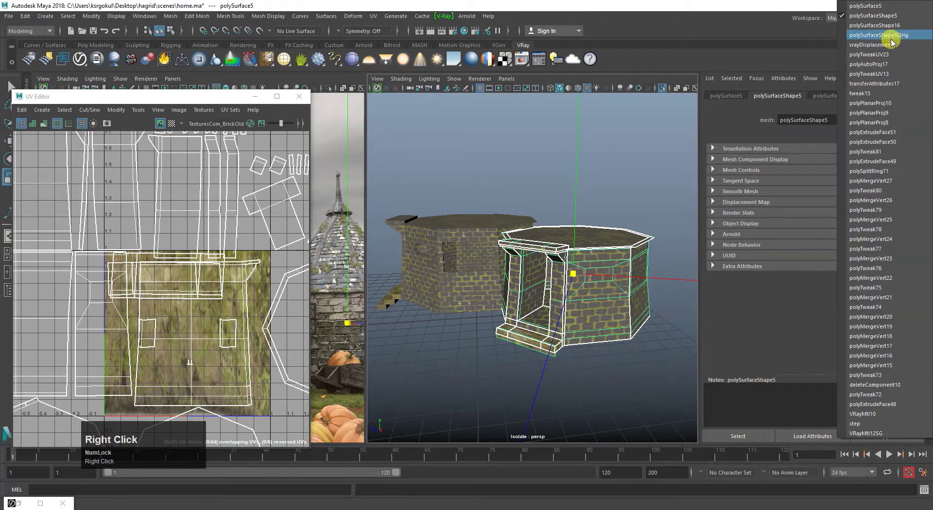
{"action": "left_click", "coordinate": [892, 43]}
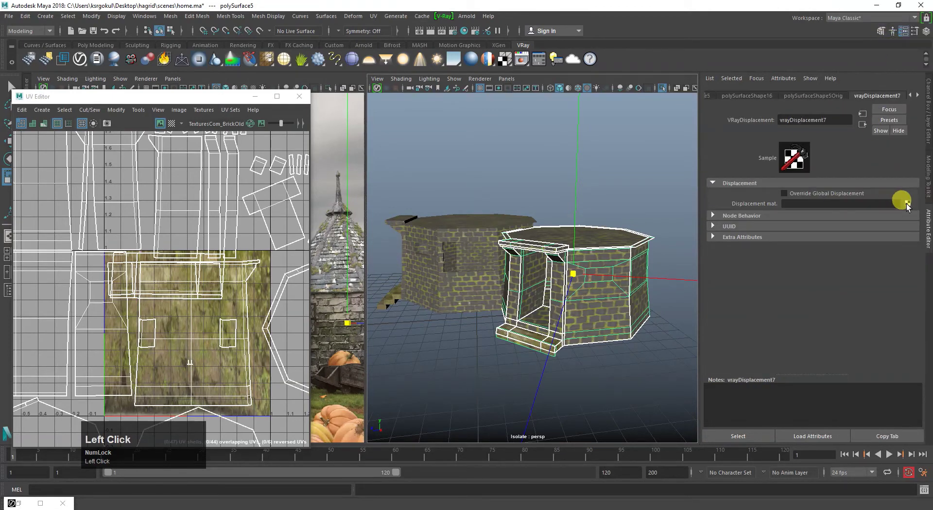
{"action": "left_click", "coordinate": [909, 207]}
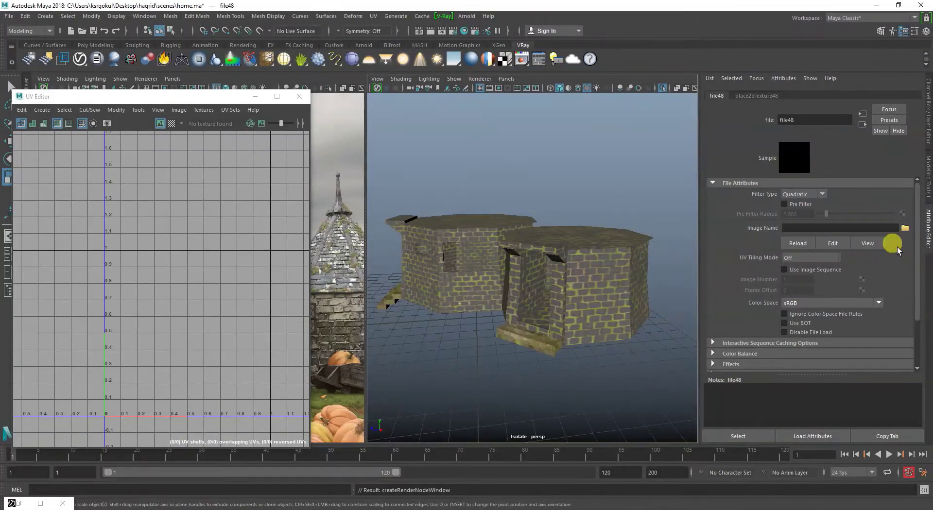
{"action": "left_click", "coordinate": [909, 231]}
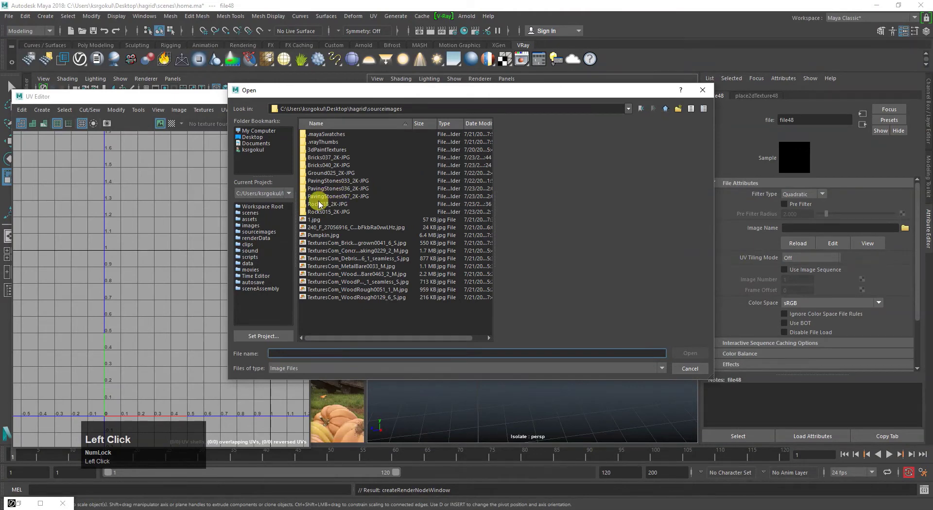
{"action": "key", "text": "BackSpace"}
{"action": "left_click", "coordinate": [323, 198]}
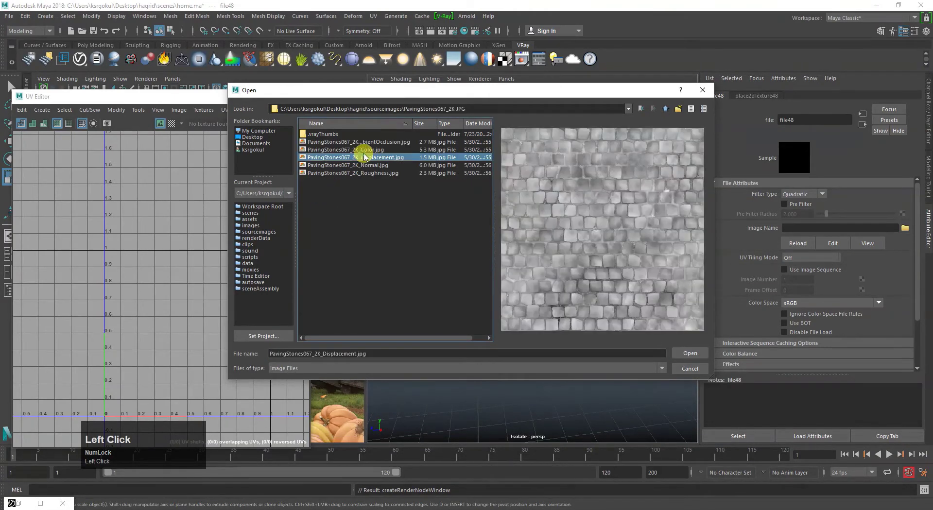
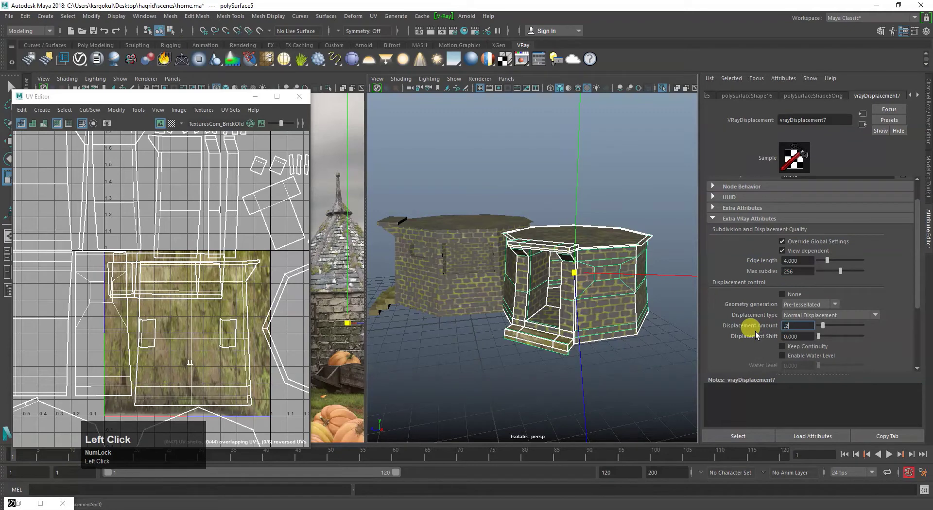
Set the hut's Displacement Amount to 0.200, then select the front hut's roof
{"action": "left_click", "coordinate": [787, 349]}
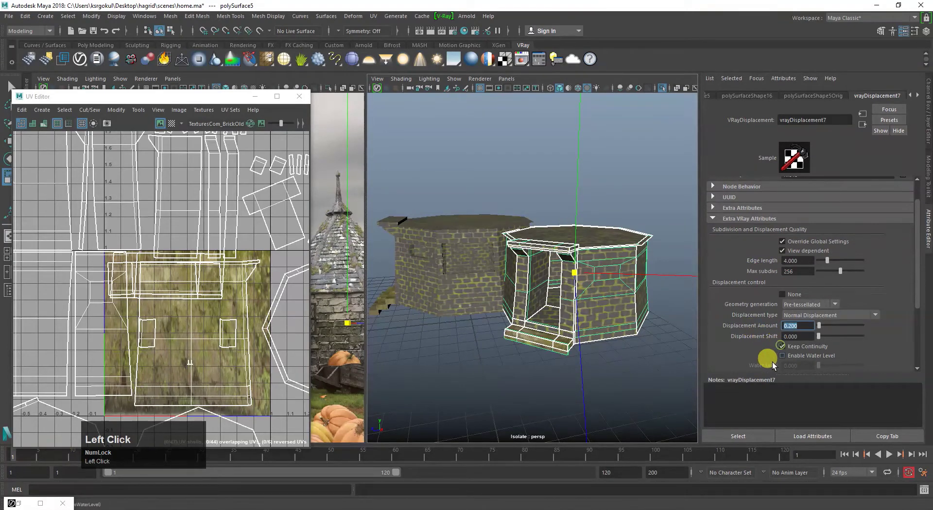
{"action": "right_click", "coordinate": [589, 340]}
{"action": "key", "text": "ctrl+1"}
{"action": "left_click", "coordinate": [566, 240]}
With the roof selected, bring up its displacement node's connections in the Attribute Editor
{"action": "right_click", "coordinate": [580, 191]}
{"action": "middle_click", "coordinate": [558, 255]}
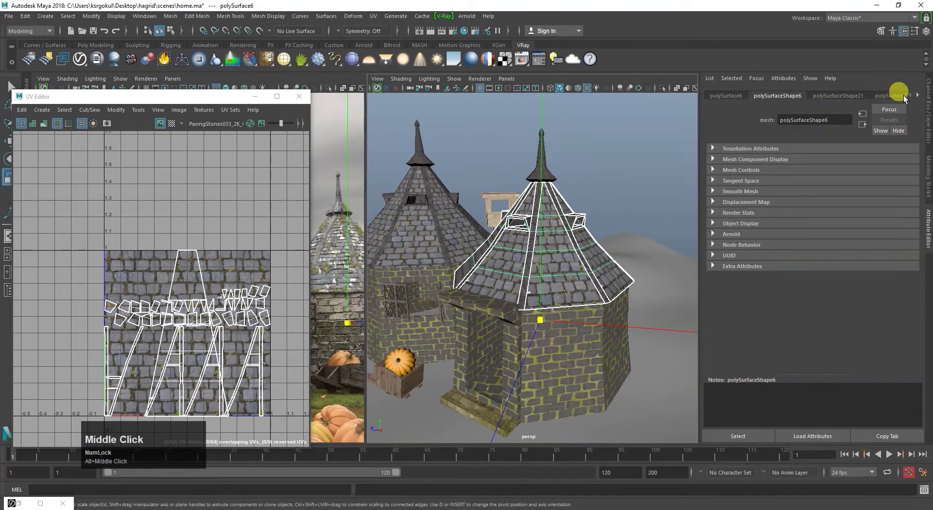
{"action": "right_click", "coordinate": [917, 98]}
{"action": "right_click", "coordinate": [921, 98]}
{"action": "left_click", "coordinate": [833, 289]}
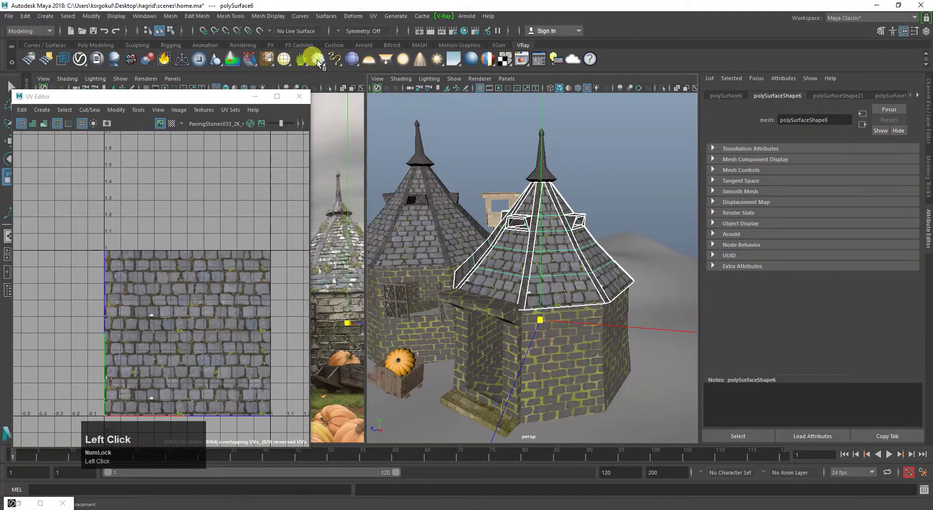
{"action": "right_click", "coordinate": [313, 62]}
{"action": "left_click", "coordinate": [350, 80]}
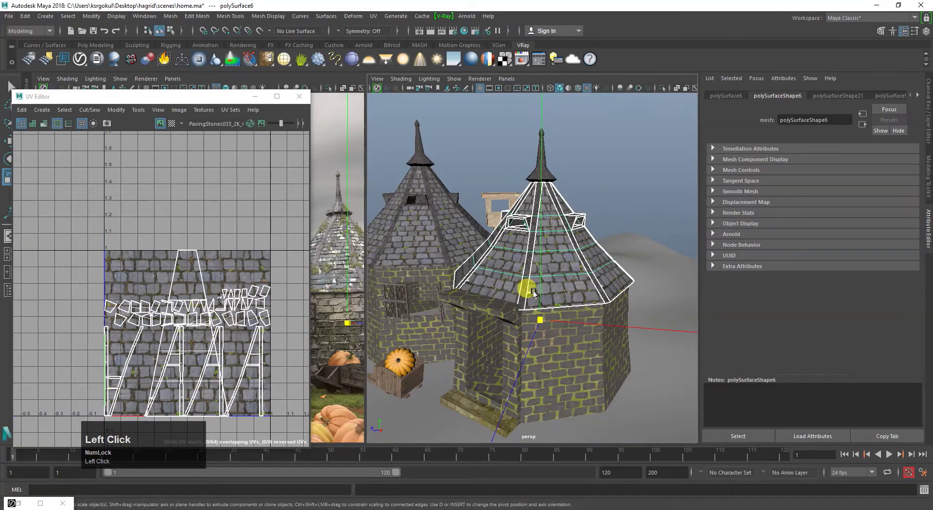
{"action": "right_click", "coordinate": [920, 97]}
Create a File node in the roof's displacement slot and load PavingStones033_2K_Displacement.jpg
{"action": "left_click", "coordinate": [877, 139]}
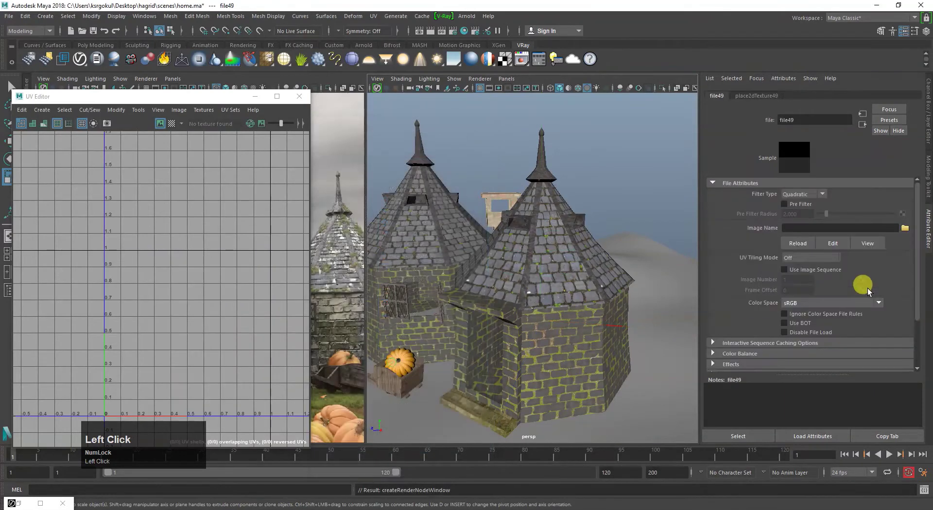
{"action": "key", "text": "BackSpace"}
{"action": "left_click", "coordinate": [333, 189]}
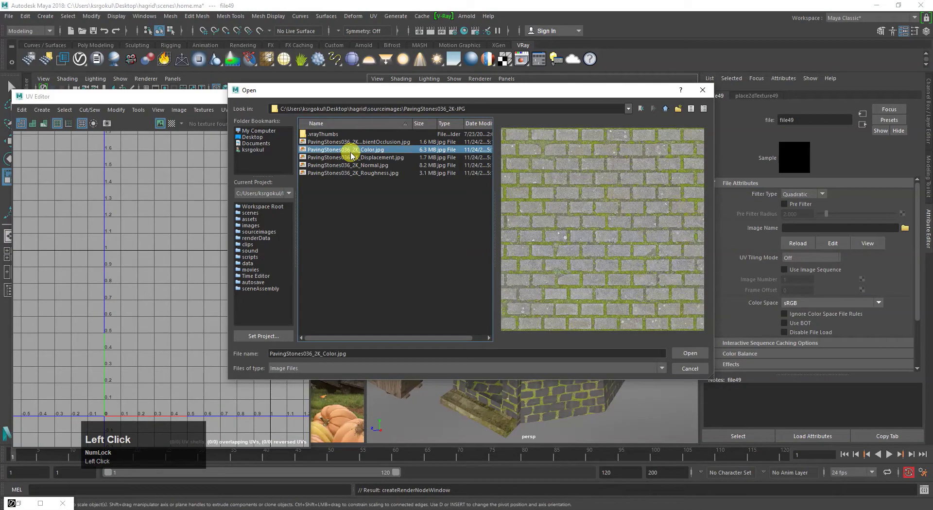
{"action": "key", "text": "BackSpace"}
{"action": "left_click", "coordinate": [353, 180]}
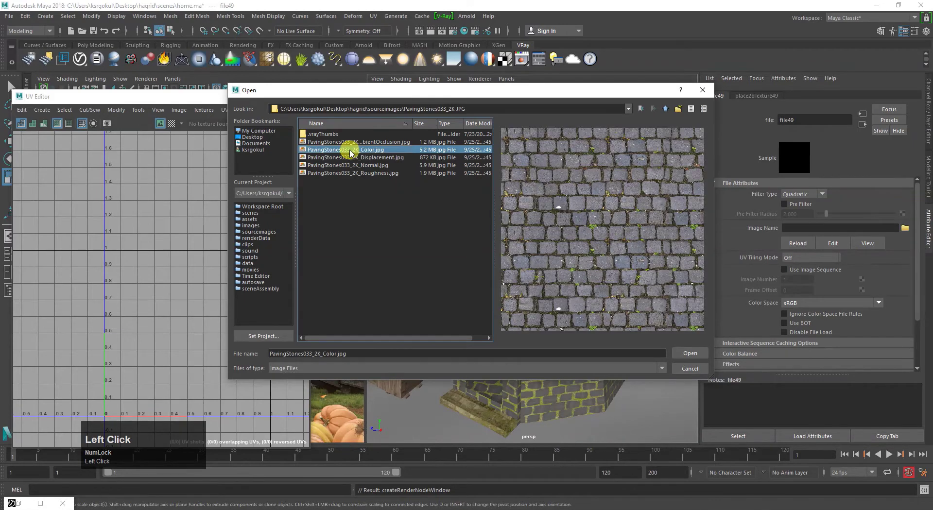
{"action": "left_click", "coordinate": [355, 159]}
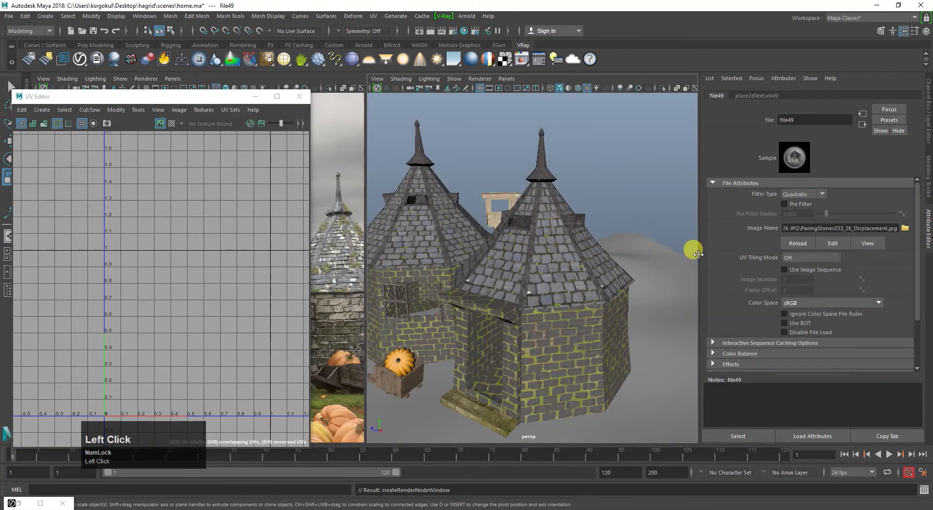
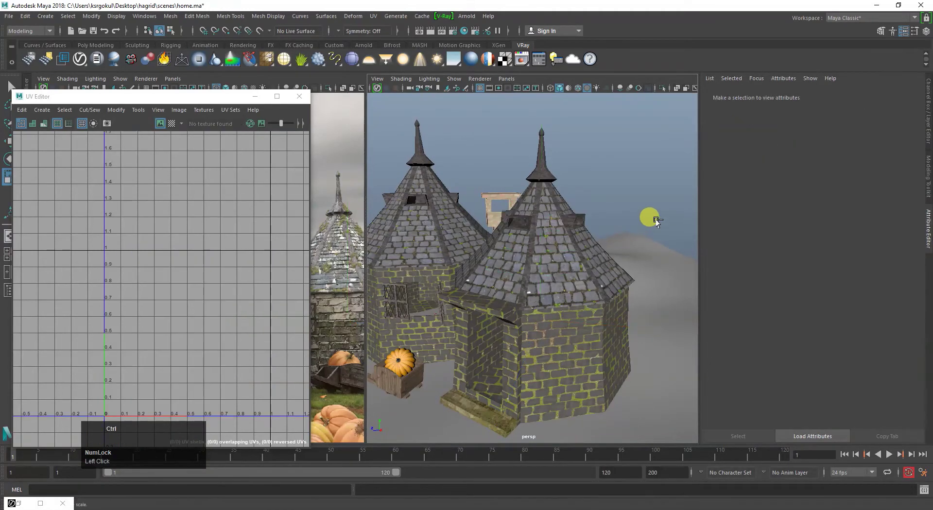
Save the scene and tumble around the huts to inspect the textured roof
{"action": "key", "text": "ctrl+s"}
{"action": "scroll", "scroll_direction": "down", "scroll_amount": 3}
{"action": "left_click", "coordinate": [487, 318]}
{"action": "right_click", "coordinate": [527, 287]}
{"action": "left_click", "coordinate": [529, 336]}
{"action": "middle_click", "coordinate": [529, 326]}
{"action": "right_click", "coordinate": [514, 294]}
{"action": "left_click", "coordinate": [517, 328]}
{"action": "right_click", "coordinate": [545, 325]}
{"action": "left_click", "coordinate": [575, 321]}
{"action": "right_click", "coordinate": [572, 309]}
{"action": "left_click", "coordinate": [565, 322]}
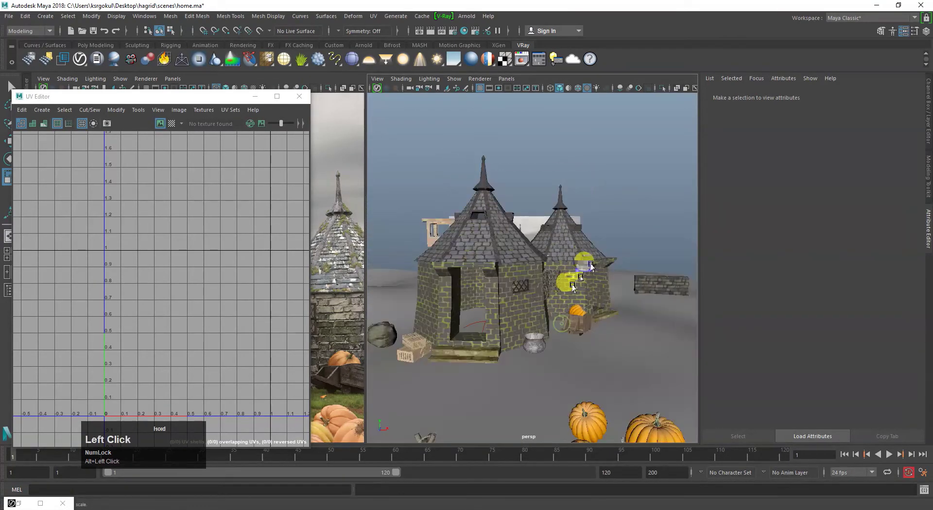
{"action": "key", "text": "ctrl+s"}
Orbit to see the brick walls from the side and bring up the V-Ray rendering commands
{"action": "left_click_drag", "start_coordinate": [589, 289], "coordinate": [524, 191]}
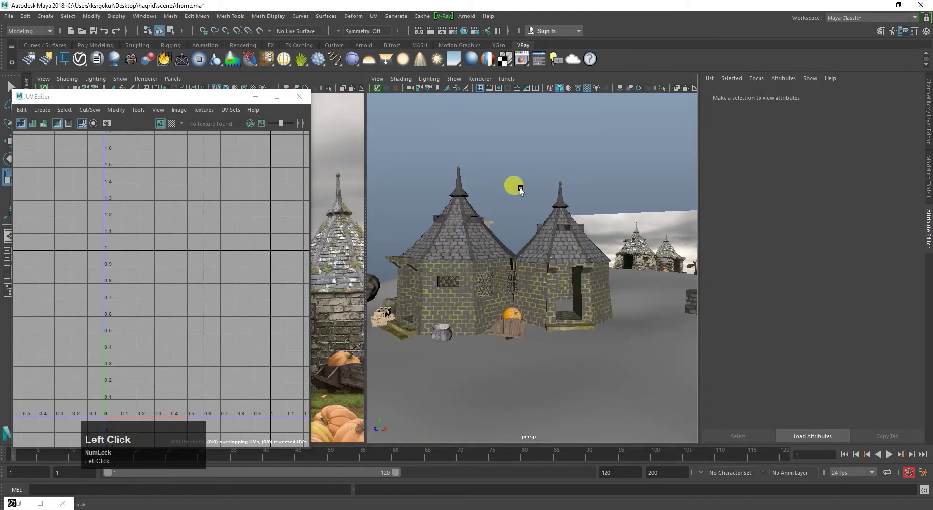
{"action": "left_click", "coordinate": [411, 151]}
{"action": "scroll", "scroll_direction": "up", "scroll_amount": 3}
{"action": "left_click", "coordinate": [525, 331]}
{"action": "right_click", "coordinate": [648, 332]}
{"action": "left_click", "coordinate": [551, 308]}
{"action": "middle_click", "coordinate": [539, 298]}
{"action": "middle_click", "coordinate": [589, 323]}
{"action": "right_click", "coordinate": [582, 316]}
{"action": "middle_click", "coordinate": [614, 354]}
{"action": "right_click", "coordinate": [543, 323]}
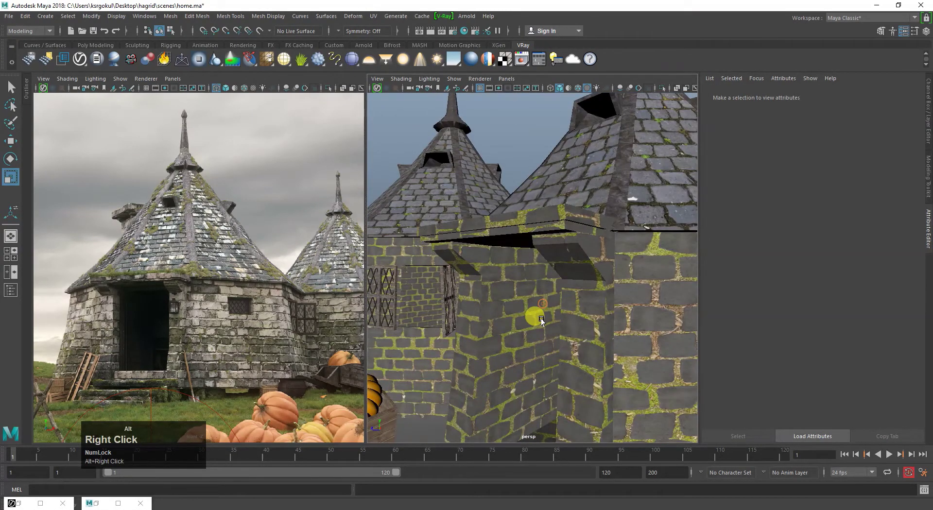
{"action": "left_click", "coordinate": [550, 308]}
{"action": "right_click", "coordinate": [534, 307]}
{"action": "middle_click", "coordinate": [532, 299]}
{"action": "left_click_drag", "start_coordinate": [534, 297], "coordinate": [446, 16]}
{"action": "left_click", "coordinate": [445, 16]}
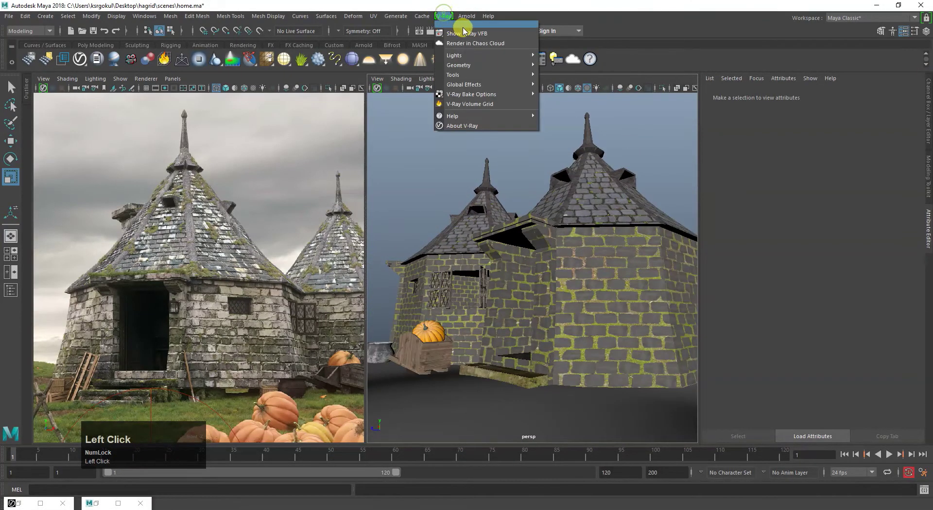
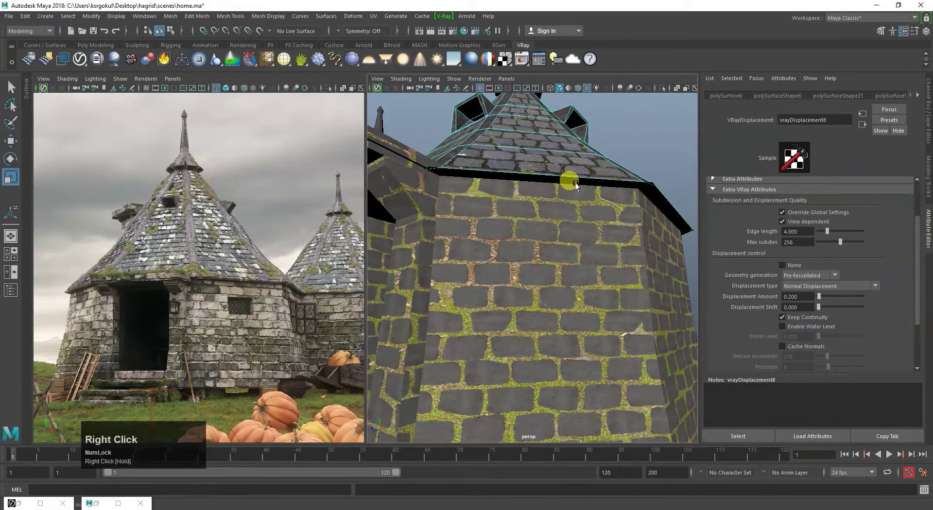
Select edges around the roof and shrink the manipulator while viewing in wireframe
{"action": "left_click", "coordinate": [581, 178]}
{"action": "right_click", "coordinate": [572, 259]}
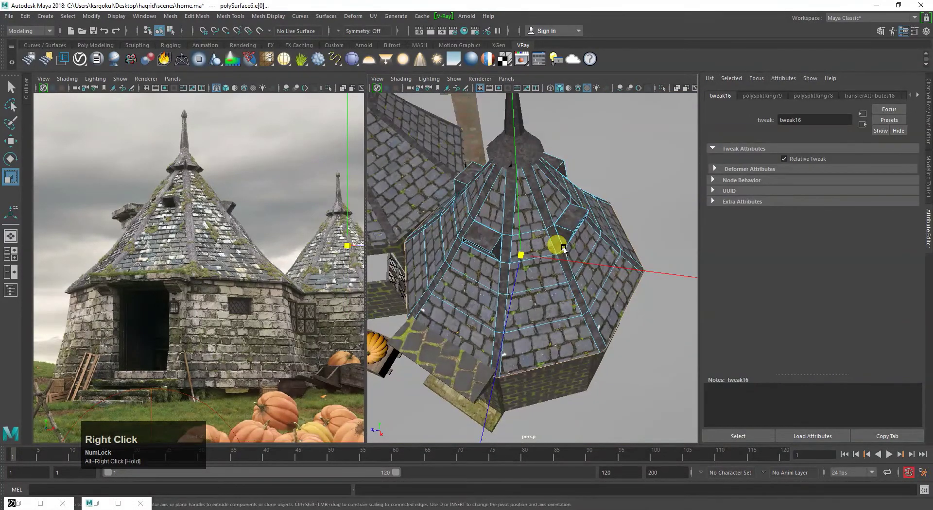
{"action": "key", "text": "4"}
{"action": "key", "text": "r"}
{"action": "right_click", "coordinate": [549, 311]}
{"action": "left_click", "coordinate": [575, 322]}
{"action": "middle_click", "coordinate": [610, 255]}
{"action": "right_click", "coordinate": [562, 249]}
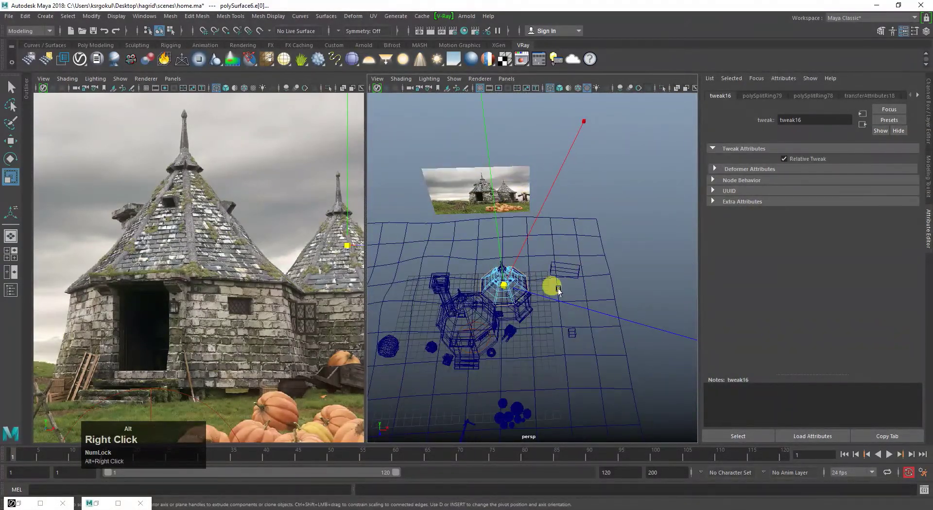
{"action": "key", "text": "-"}
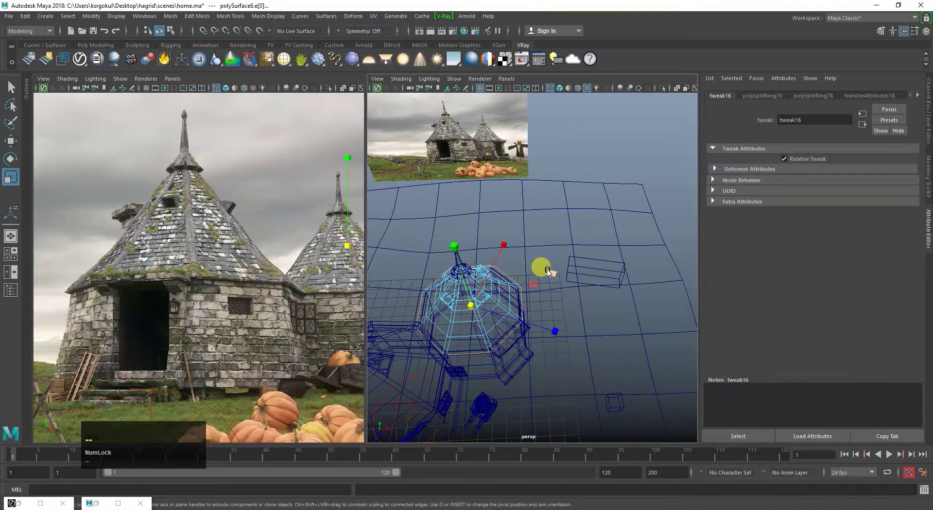
{"action": "type", "text": "--"}
{"action": "left_click", "coordinate": [555, 273]}
Return to Object Mode via the marking menu, restore textured shading and save
{"action": "right_click", "coordinate": [512, 283]}
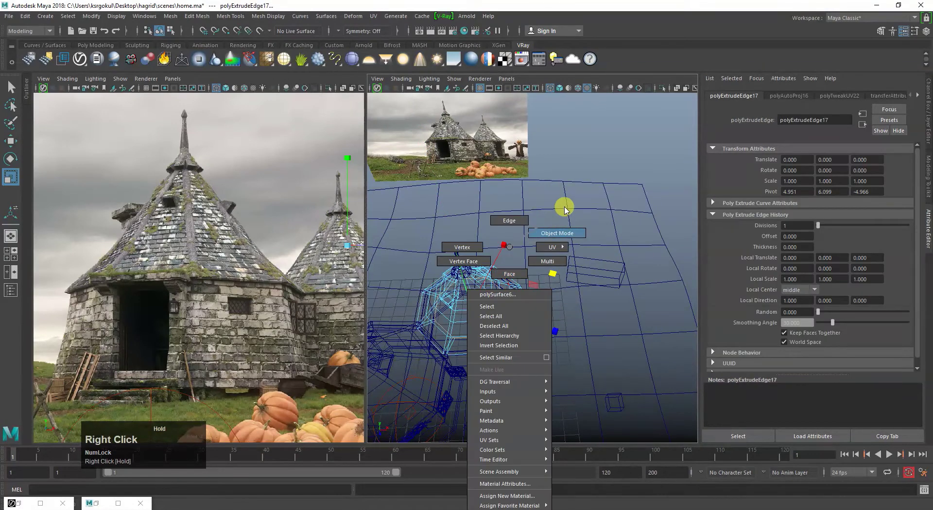
{"action": "left_click", "coordinate": [596, 132]}
{"action": "left_click", "coordinate": [582, 332]}
{"action": "key", "text": "6"}
{"action": "key", "text": "ctrl+s"}
{"action": "left_click", "coordinate": [516, 324]}
{"action": "right_click", "coordinate": [474, 253]}
{"action": "left_click", "coordinate": [474, 316]}
{"action": "middle_click", "coordinate": [487, 309]}
{"action": "right_click", "coordinate": [514, 266]}
{"action": "key", "text": "F7"}
{"action": "left_click", "coordinate": [473, 337]}
Dolly out to frame the whole terrain with both huts and select the ground pPlane1
{"action": "right_click", "coordinate": [509, 280]}
{"action": "left_click", "coordinate": [492, 332]}
{"action": "right_click", "coordinate": [491, 286]}
{"action": "middle_click", "coordinate": [493, 302]}
{"action": "right_click", "coordinate": [566, 322]}
{"action": "left_click_drag", "start_coordinate": [538, 301], "coordinate": [517, 314]}
{"action": "right_click", "coordinate": [518, 313]}
{"action": "left_click", "coordinate": [531, 310]}
{"action": "middle_click", "coordinate": [538, 317]}
{"action": "right_click", "coordinate": [545, 268]}
{"action": "left_click", "coordinate": [563, 305]}
{"action": "left_click", "coordinate": [556, 353]}
{"action": "right_click", "coordinate": [533, 311]}
{"action": "left_click", "coordinate": [522, 328]}
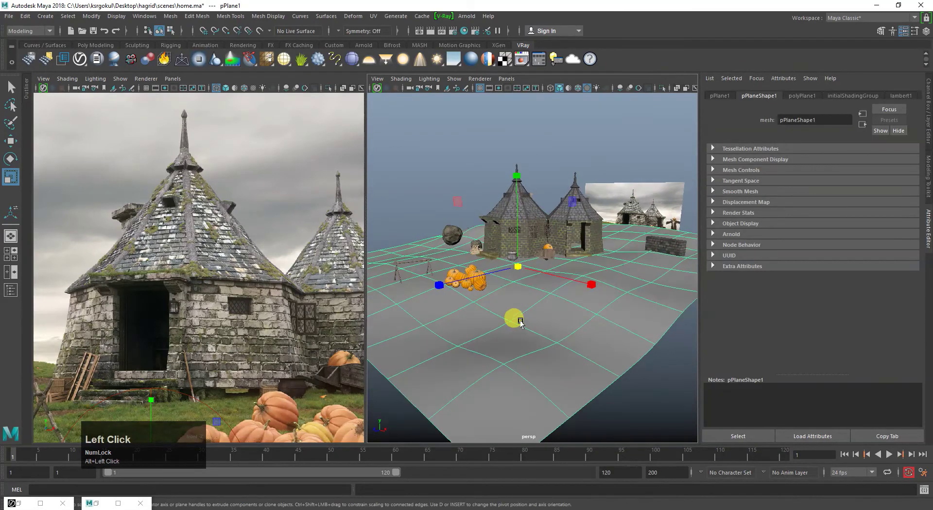
Assign a VRayMtl to pPlane1 and load a Ground025 image as its color texture
{"action": "type", "text": "www"}
{"action": "left_click", "coordinate": [634, 414]}
{"action": "right_click", "coordinate": [543, 363]}
{"action": "left_click", "coordinate": [587, 312]}
{"action": "left_click_drag", "start_coordinate": [546, 300], "coordinate": [404, 366]}
{"action": "left_click", "coordinate": [404, 366]}
{"action": "scroll", "scroll_direction": "up", "scroll_amount": 3}
{"action": "left_click", "coordinate": [904, 205]}
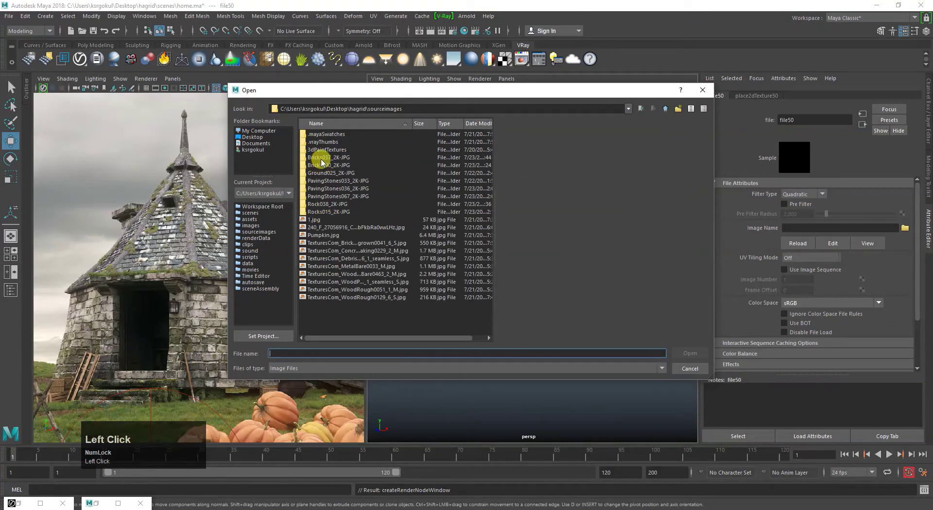
{"action": "left_click", "coordinate": [318, 175]}
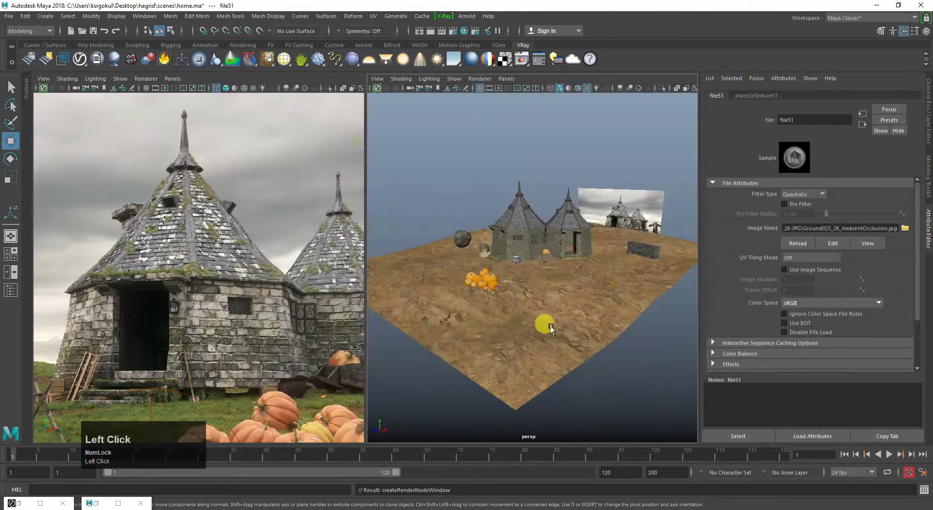
Load the Ground025 image into the material's Bump Map via a File node
{"action": "scroll", "scroll_direction": "down", "scroll_amount": 3}
{"action": "left_click", "coordinate": [907, 310]}
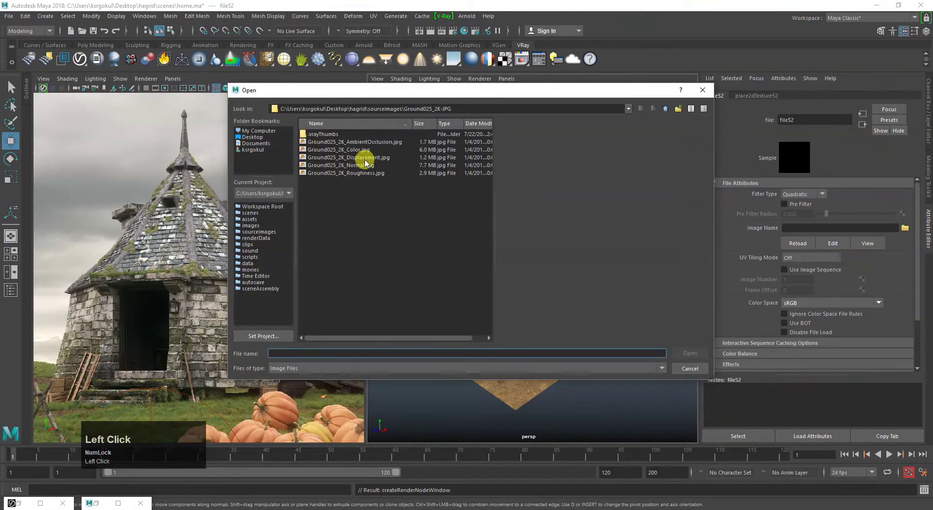
{"action": "left_click", "coordinate": [354, 169]}
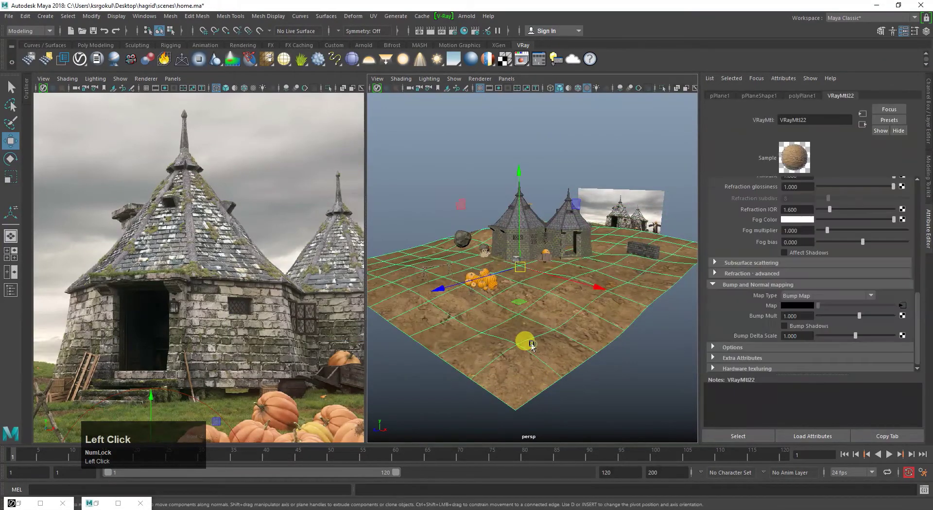
Add a vrayDisplacement on the ground driven by file53 with the Ground025 displacement image
{"action": "right_click", "coordinate": [316, 59]}
{"action": "left_click", "coordinate": [354, 76]}
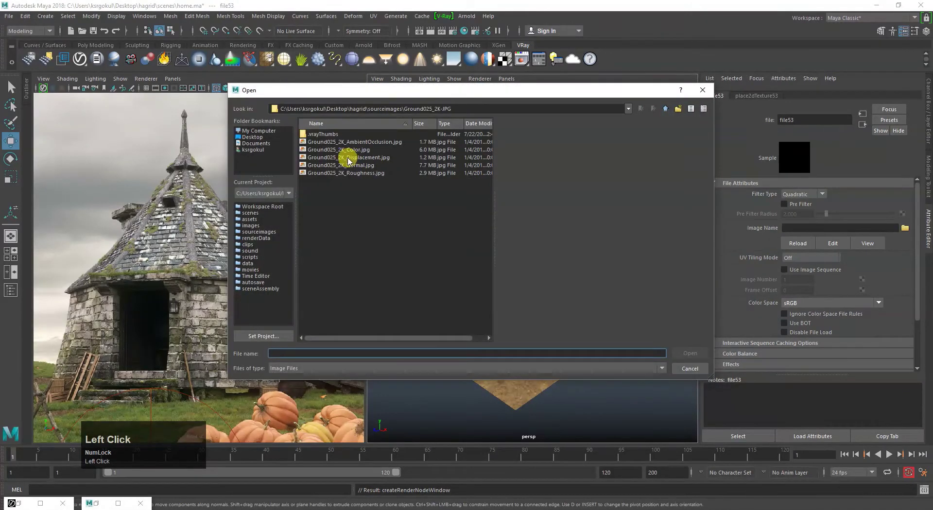
{"action": "left_click", "coordinate": [512, 345]}
{"action": "right_click", "coordinate": [533, 347]}
{"action": "middle_click", "coordinate": [607, 356]}
{"action": "left_click", "coordinate": [487, 321]}
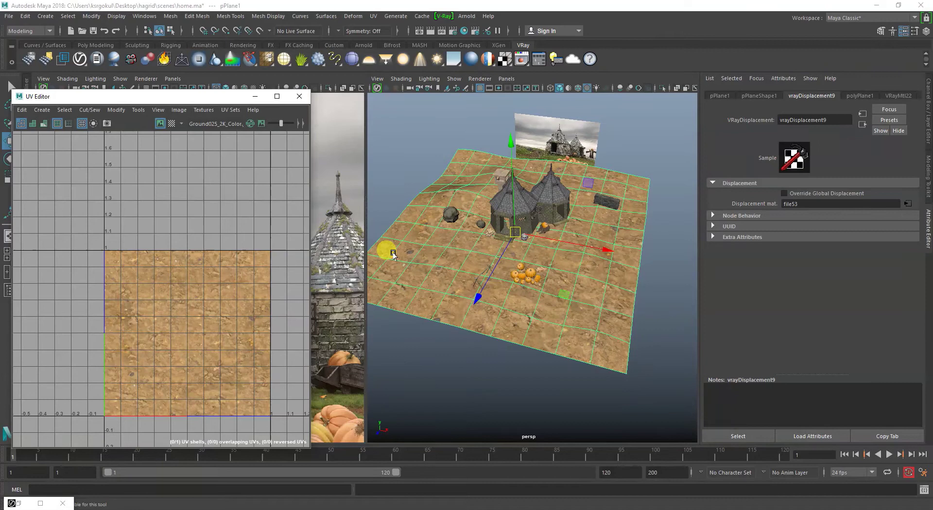
Select all of the ground plane's UVs and scale them up to retile the dirt texture
{"action": "left_click", "coordinate": [421, 250]}
{"action": "right_click", "coordinate": [183, 315]}
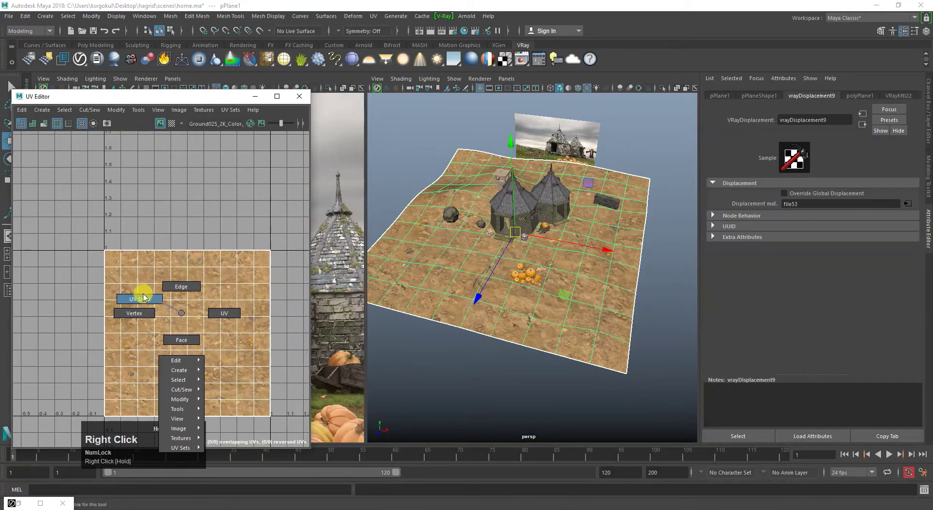
{"action": "left_click", "coordinate": [176, 322]}
{"action": "key", "text": "r"}
{"action": "left_click", "coordinate": [188, 336]}
{"action": "left_click_drag", "start_coordinate": [188, 336], "coordinate": [463, 387]}
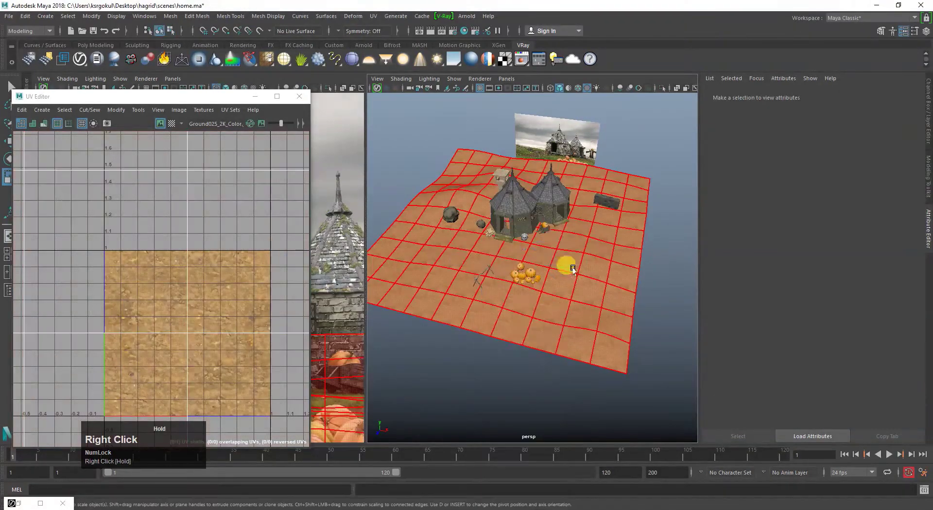
Tumble and zoom the perspective view in close to the stone hut
{"action": "left_click", "coordinate": [537, 372]}
{"action": "right_click", "coordinate": [485, 359]}
{"action": "left_click", "coordinate": [509, 345]}
{"action": "right_click", "coordinate": [504, 309]}
{"action": "left_click", "coordinate": [507, 363]}
{"action": "right_click", "coordinate": [497, 340]}
{"action": "middle_click", "coordinate": [496, 340]}
{"action": "right_click", "coordinate": [486, 360]}
{"action": "left_click", "coordinate": [503, 350]}
{"action": "left_click_drag", "start_coordinate": [515, 266], "coordinate": [527, 373]}
{"action": "middle_click", "coordinate": [527, 372]}
{"action": "right_click", "coordinate": [521, 363]}
{"action": "left_click", "coordinate": [505, 312]}
{"action": "right_click", "coordinate": [493, 248]}
{"action": "left_click", "coordinate": [531, 307]}
{"action": "middle_click", "coordinate": [584, 308]}
{"action": "right_click", "coordinate": [491, 248]}
Start a V-Ray Frame Buffer render of the close hut view
{"action": "left_click_drag", "start_coordinate": [506, 256], "coordinate": [447, 17]}
{"action": "left_click", "coordinate": [447, 18]}
{"action": "right_click", "coordinate": [528, 102]}
{"action": "left_click", "coordinate": [572, 107]}
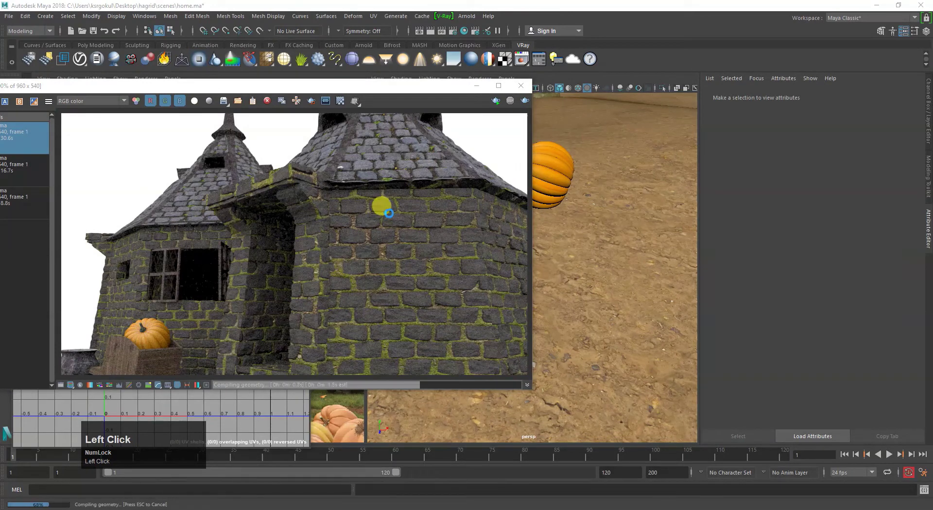
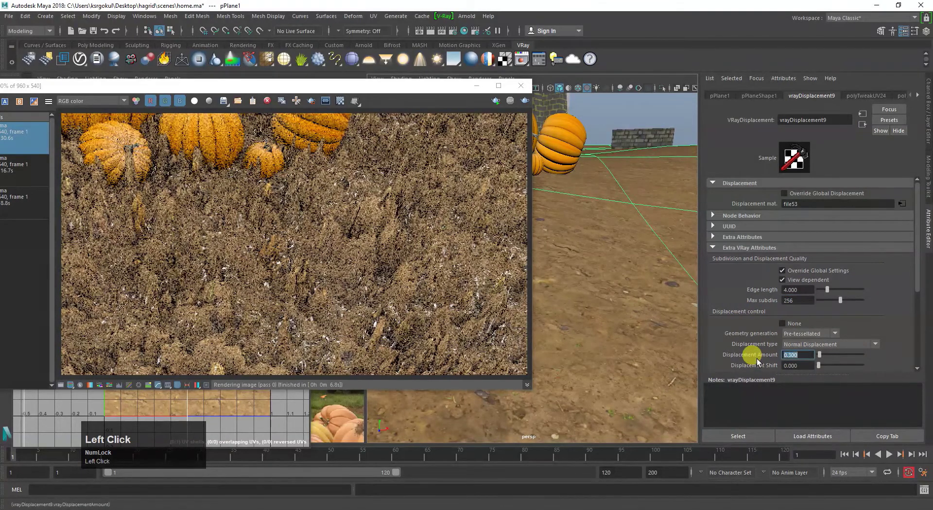
Bring up the ground's VRayMtl22 settings to set Bump Mult 0.150 and Bump Delta Scale 0.100
{"action": "scroll", "scroll_direction": "down", "scroll_amount": 3}
{"action": "left_click", "coordinate": [784, 352]}
{"action": "right_click", "coordinate": [920, 97]}
{"action": "left_click", "coordinate": [887, 152]}
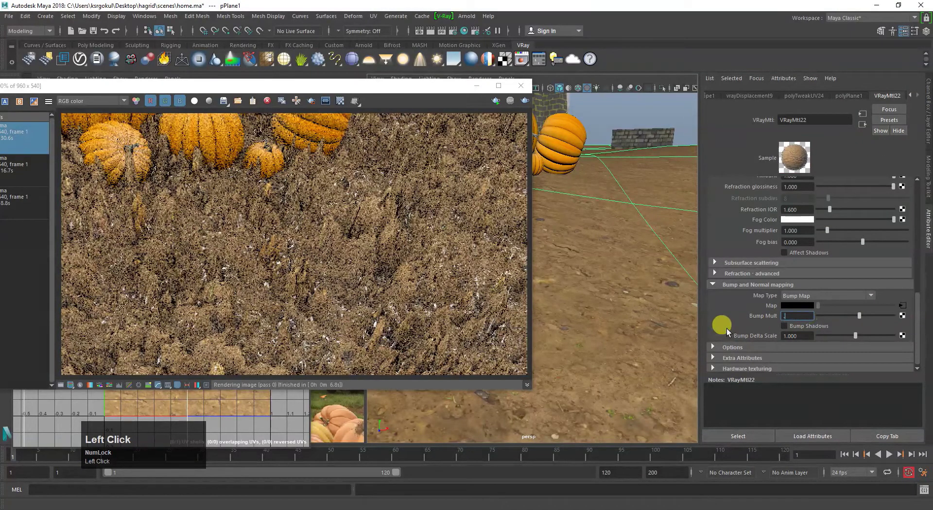
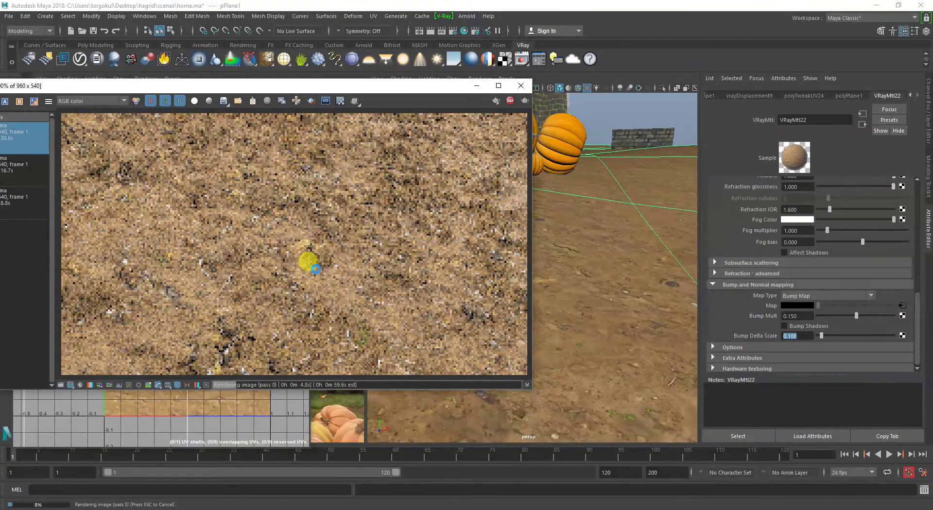
Draw a render region in the frame buffer over the dirt before the pumpkins
{"action": "scroll", "scroll_direction": "down", "scroll_amount": 3}
{"action": "key", "text": "Escape"}
{"action": "left_click", "coordinate": [586, 315]}
{"action": "left_click_drag", "start_coordinate": [583, 270], "coordinate": [523, 102]}
{"action": "left_click", "coordinate": [523, 102]}
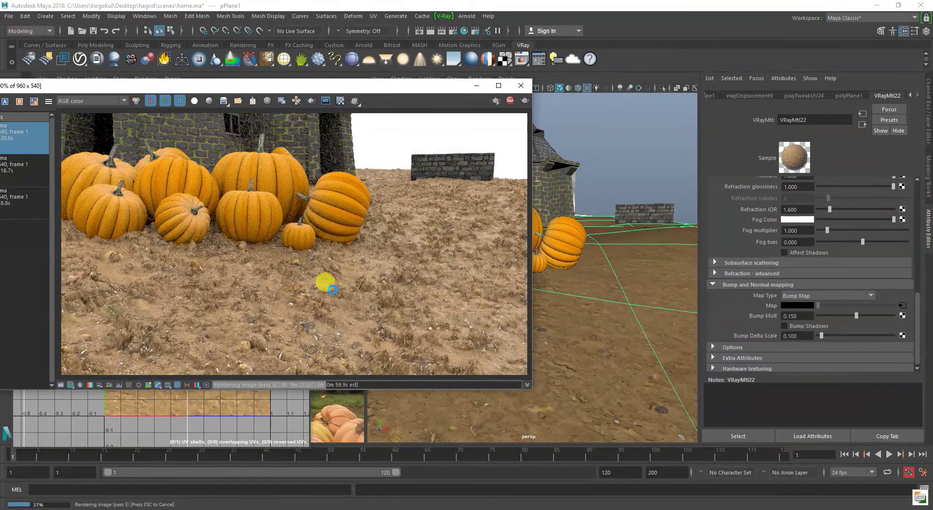
Give VRayMtl22 reflection amount 0.188 and glossiness 0.092 and re-render the region
{"action": "key", "text": "Escape"}
{"action": "left_click", "coordinate": [606, 371]}
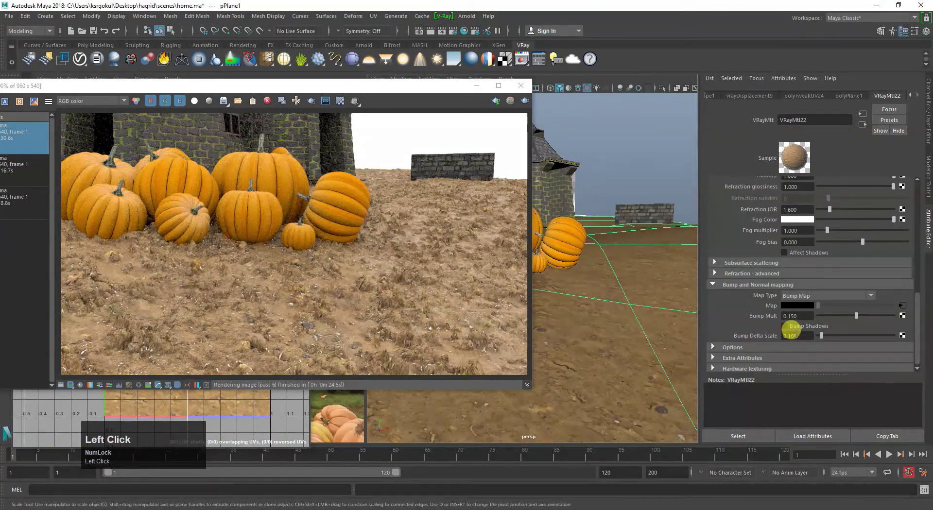
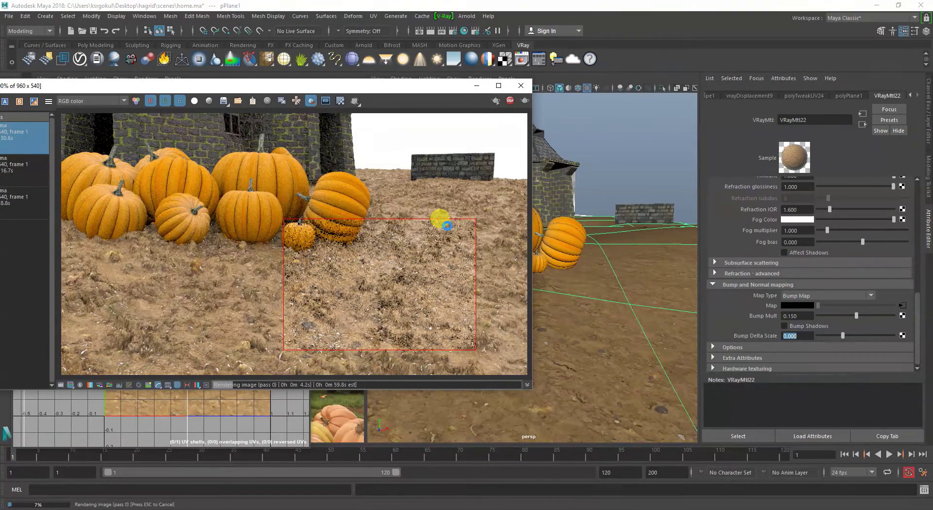
{"action": "key", "text": "Escape"}
{"action": "scroll", "scroll_direction": "up", "scroll_amount": 3}
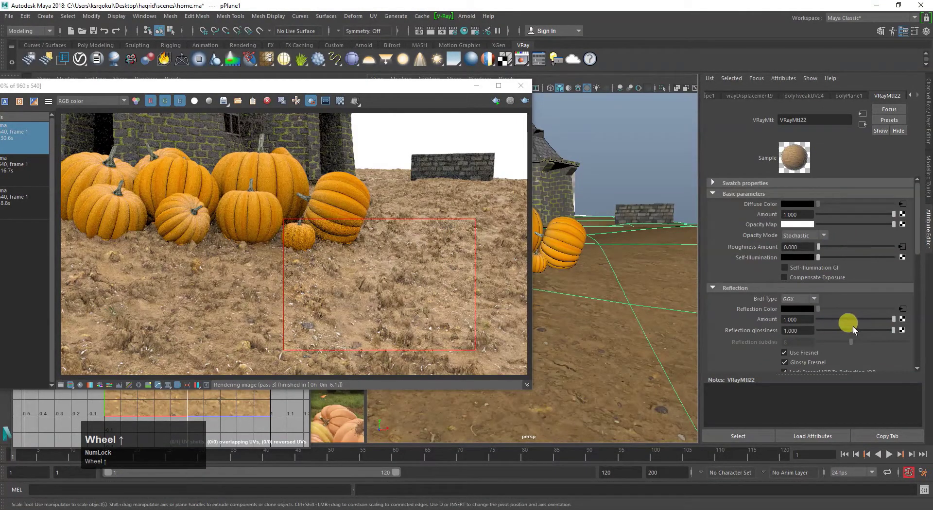
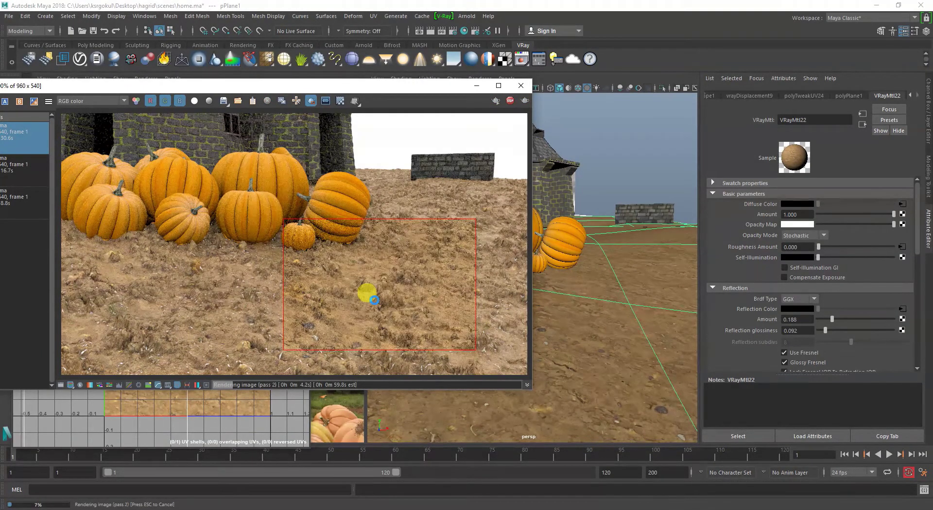
Set vrayDisplacement9's Displacement Amount to 0.100 and re-render the region
{"action": "key", "text": "Escape"}
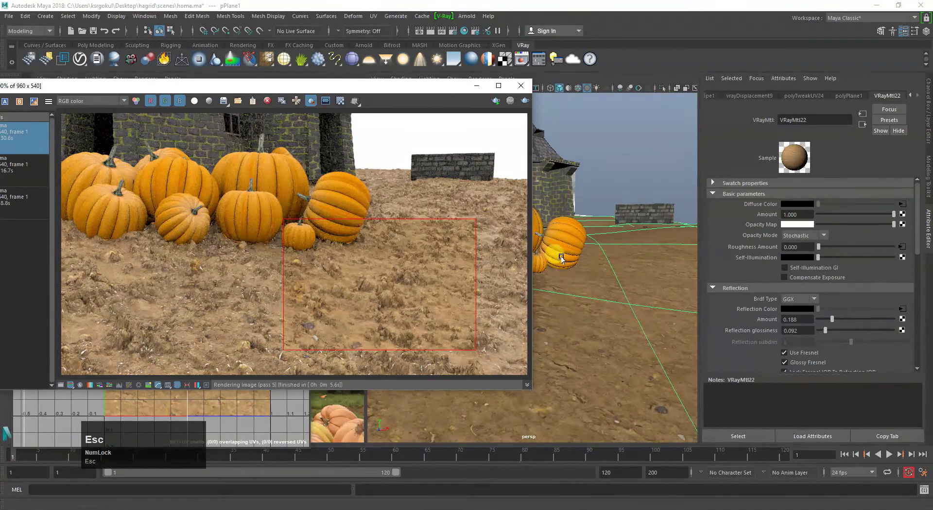
{"action": "double_click", "coordinate": [769, 98]}
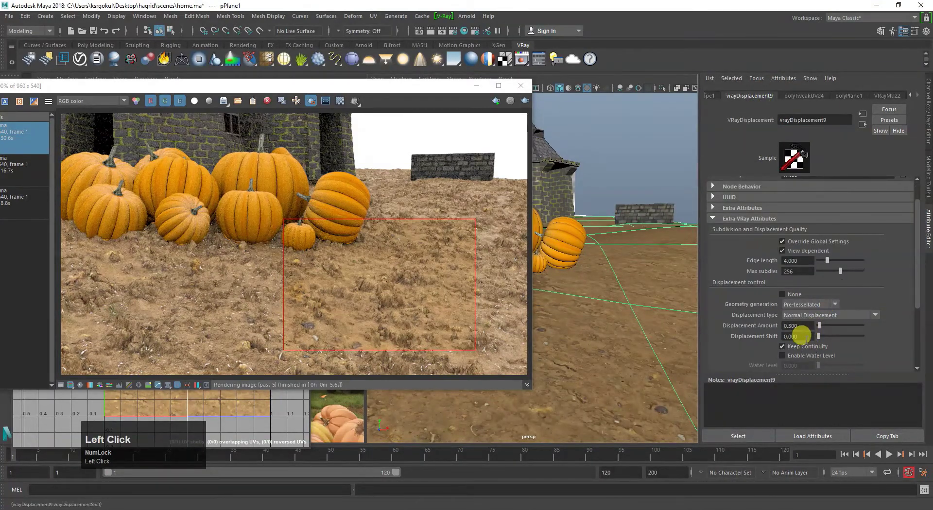
{"action": "key", "text": "-"}
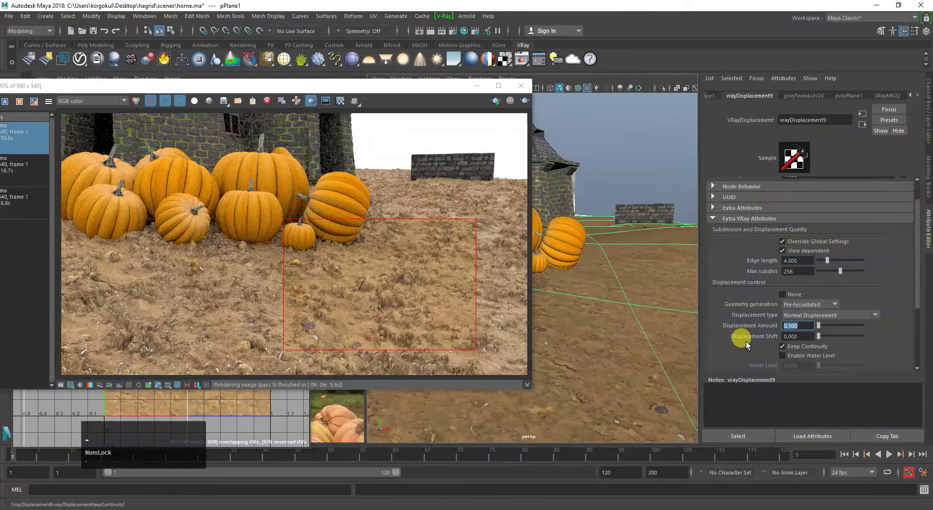
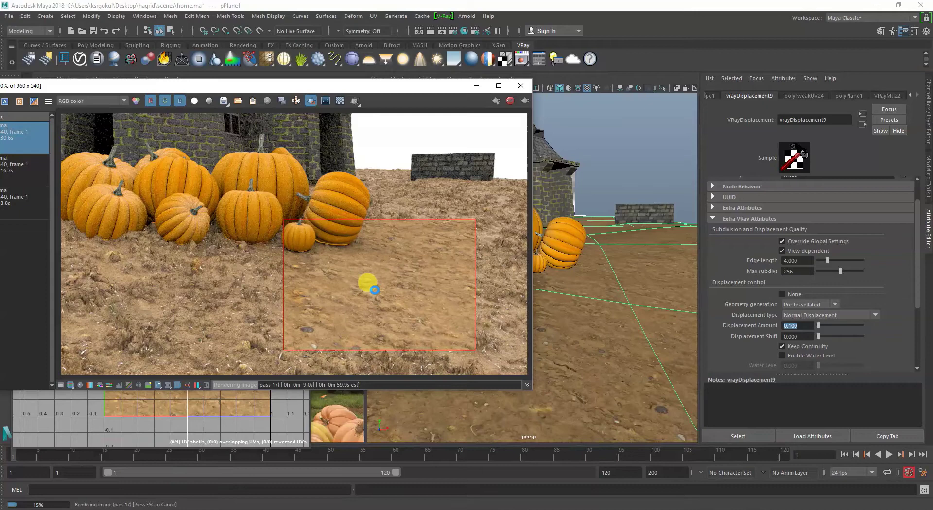
{"action": "scroll", "scroll_direction": "up", "scroll_amount": 3}
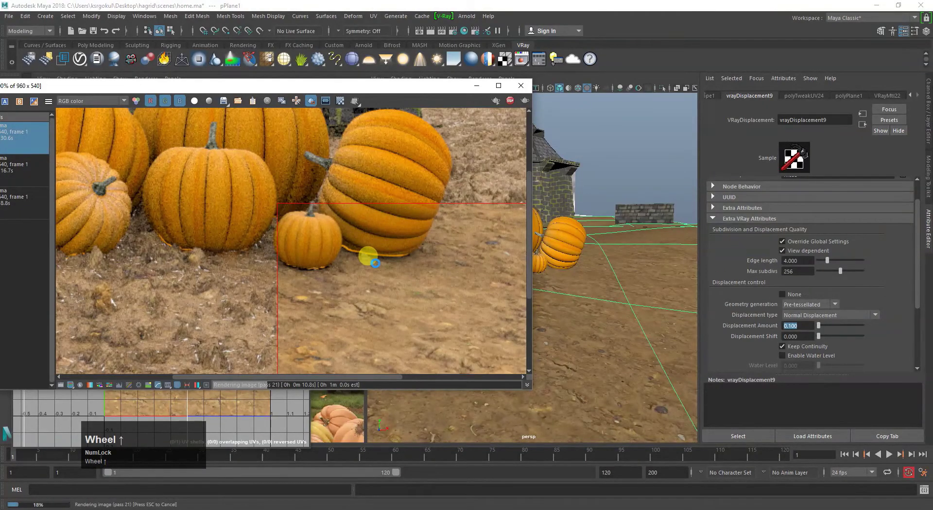
{"action": "scroll", "scroll_direction": "down", "scroll_amount": 3}
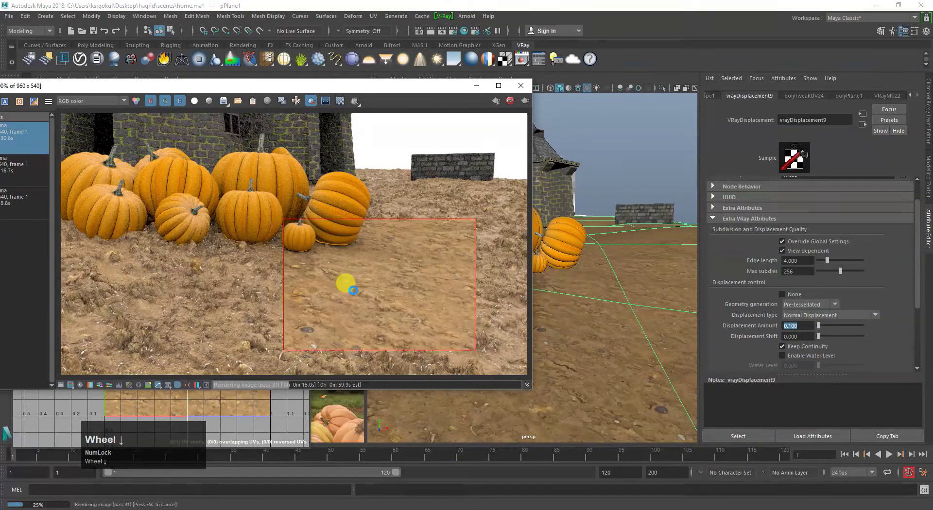
{"action": "key", "text": "Escape"}
Select pumpkin pSphere18 and render a small region around it
{"action": "left_click", "coordinate": [573, 234]}
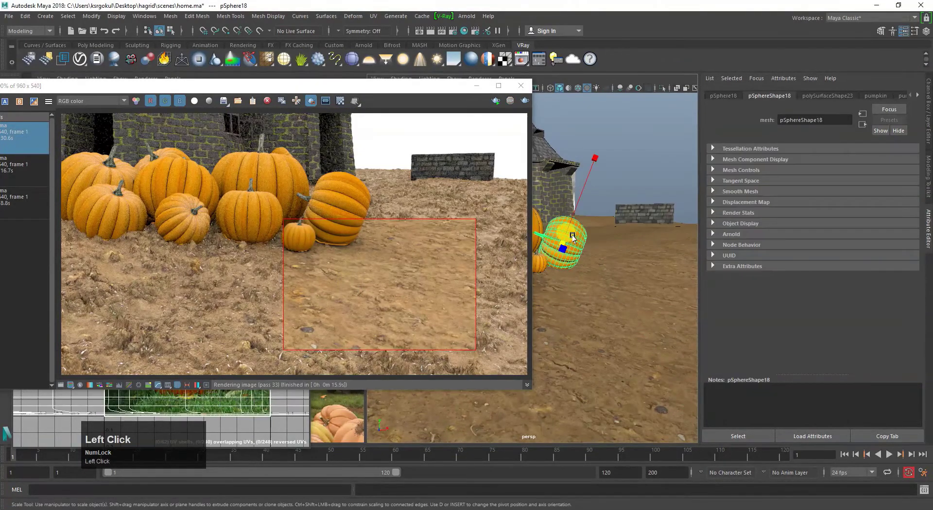
{"action": "scroll", "scroll_direction": "up", "scroll_amount": 3}
{"action": "middle_click", "coordinate": [345, 217]}
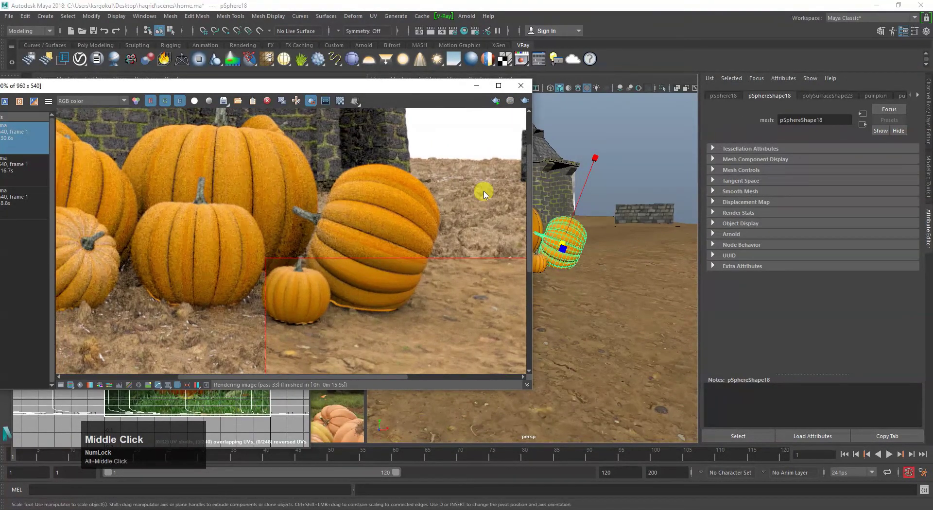
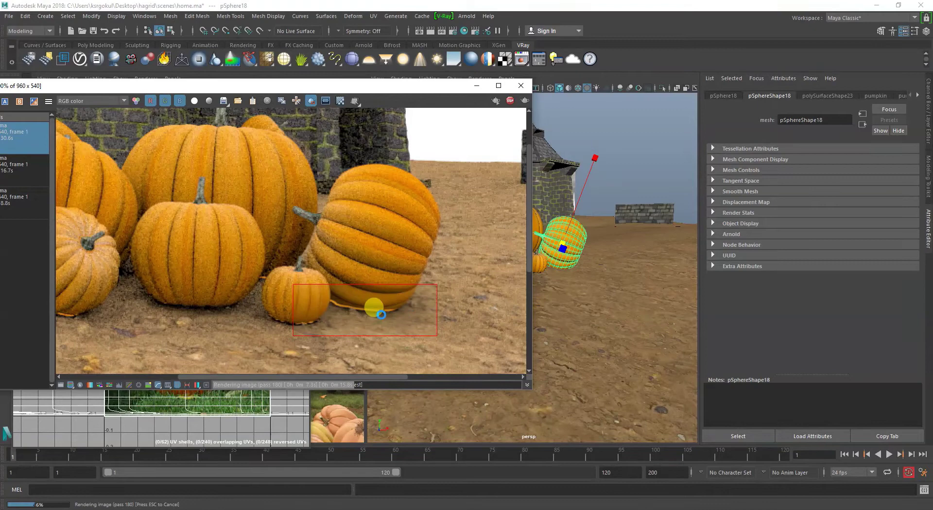
{"action": "key", "text": "Escape"}
Tumble the perspective view closer to the pumpkins' base on the dirt and re-render
{"action": "left_click_drag", "start_coordinate": [610, 339], "coordinate": [637, 297]}
{"action": "right_click", "coordinate": [638, 297]}
{"action": "middle_click", "coordinate": [614, 291]}
{"action": "left_click", "coordinate": [615, 274]}
{"action": "middle_click", "coordinate": [579, 313]}
{"action": "right_click", "coordinate": [591, 249]}
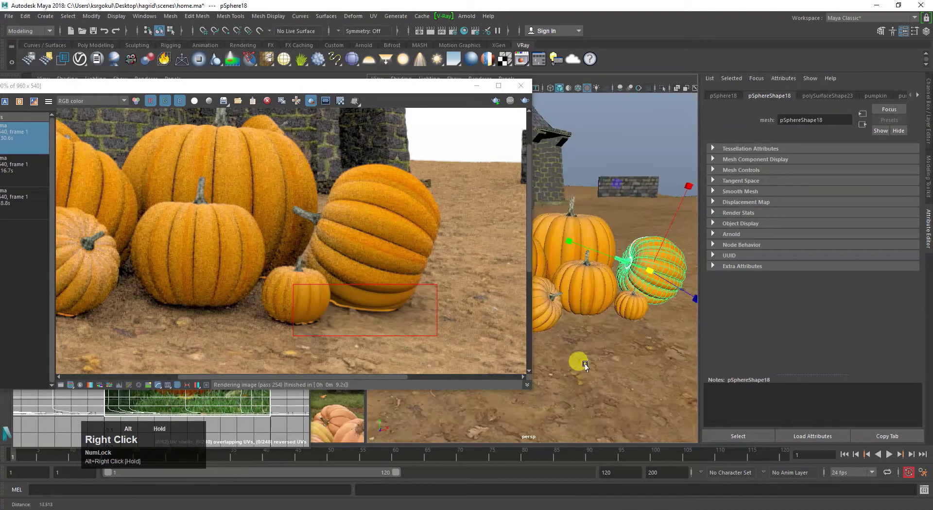
{"action": "middle_click", "coordinate": [564, 343]}
{"action": "right_click", "coordinate": [567, 336]}
{"action": "middle_click", "coordinate": [575, 324]}
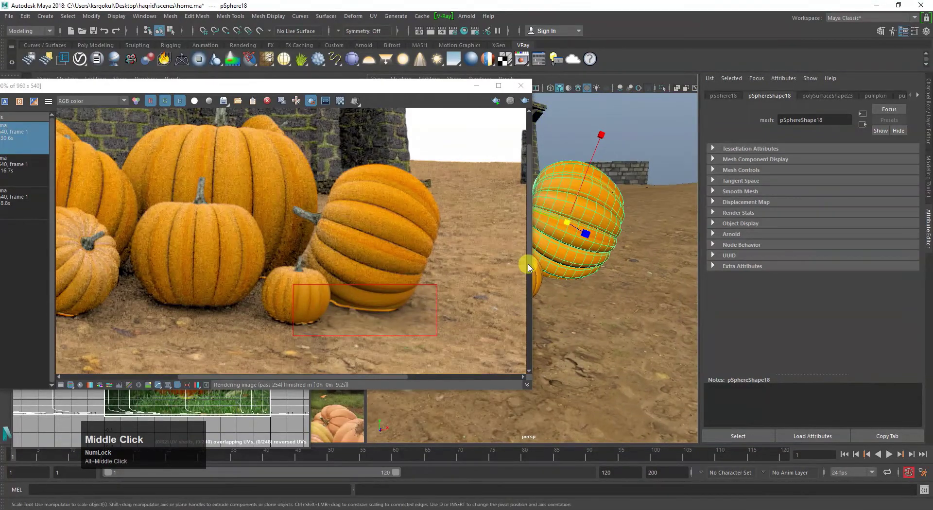
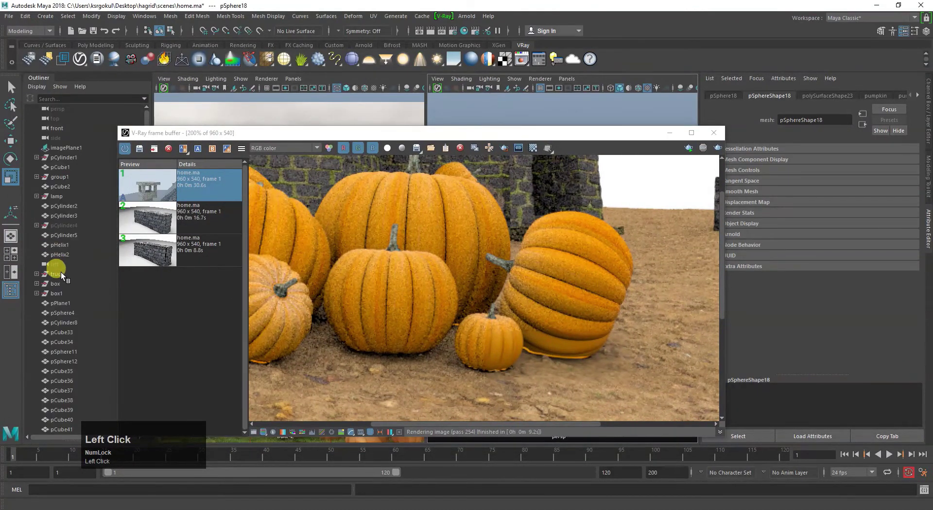
Select VRayGeoSun1Transform in the Outliner to show the sun's target attributes
{"action": "scroll", "scroll_direction": "down", "scroll_amount": 3}
{"action": "left_click", "coordinate": [63, 308]}
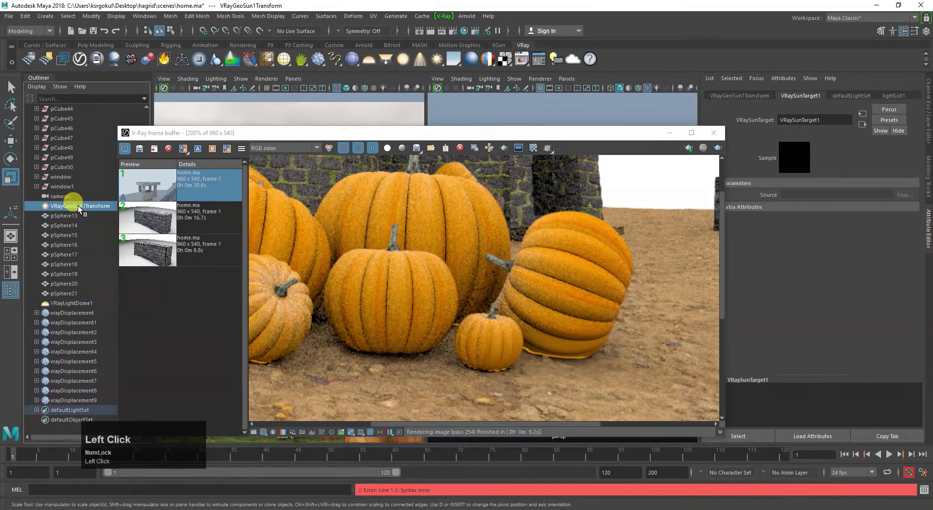
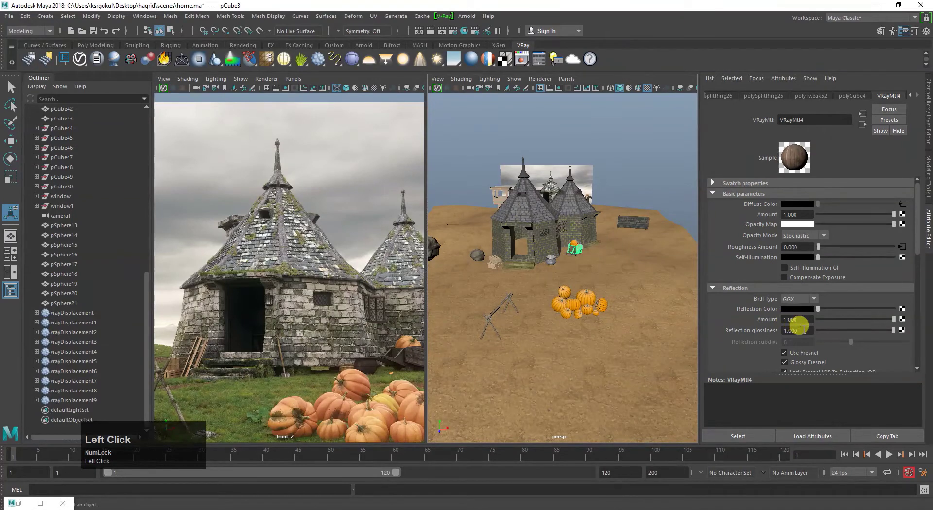
Browse sourceimages and load TexturesCom_WoodPlanksClean0061_1_seamless_S.jpg as the crate's file texture
{"action": "scroll", "scroll_direction": "down", "scroll_amount": 3}
{"action": "scroll", "scroll_direction": "up", "scroll_amount": 3}
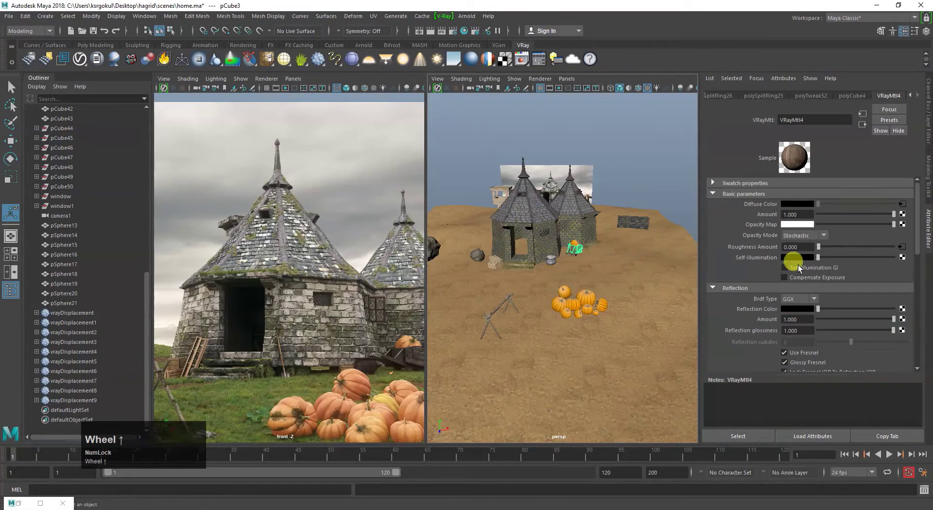
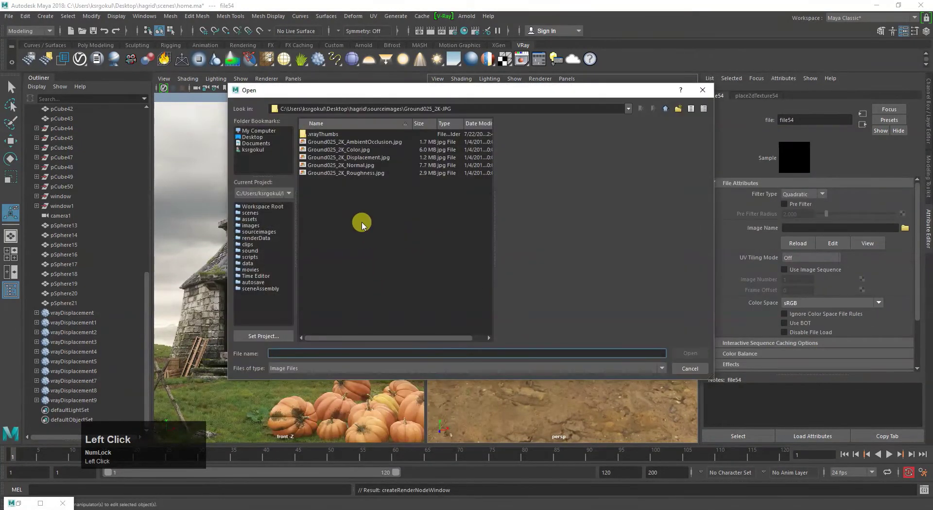
{"action": "key", "text": "BackSpace"}
{"action": "left_click", "coordinate": [324, 300]}
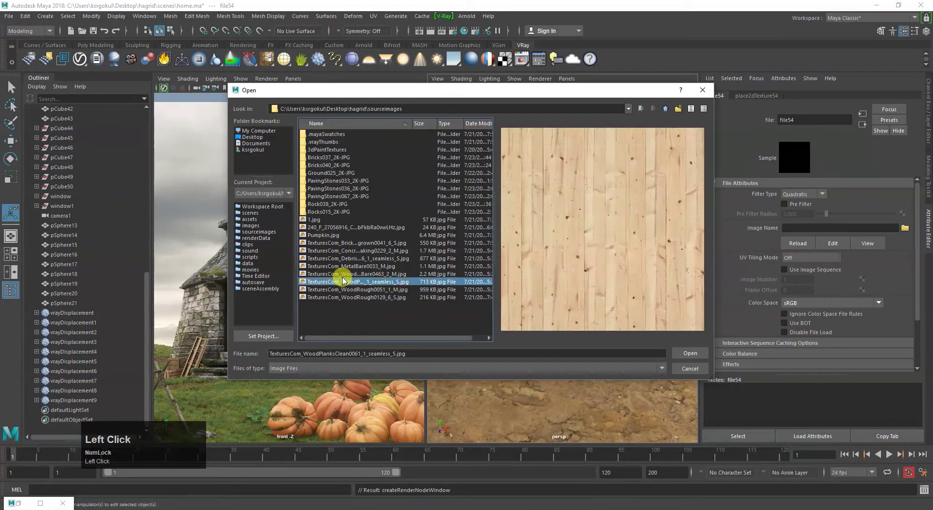
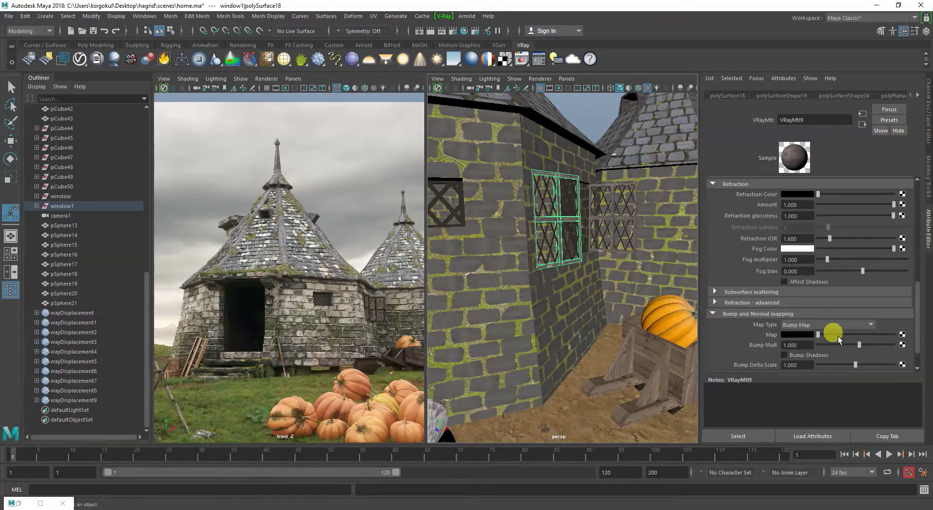
Set window1's VRayMtl9 bump multiplier to 0.100, deselect, and orbit to the hut entrance
{"action": "left_click", "coordinate": [909, 337]}
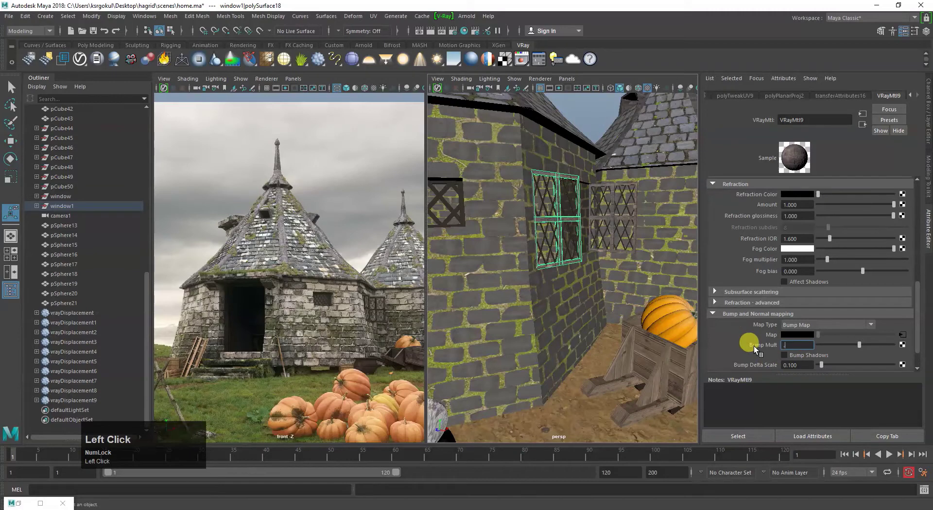
{"action": "left_click", "coordinate": [610, 220]}
{"action": "right_click", "coordinate": [533, 232]}
{"action": "left_click", "coordinate": [466, 213]}
{"action": "middle_click", "coordinate": [486, 253]}
{"action": "double_click", "coordinate": [526, 268]}
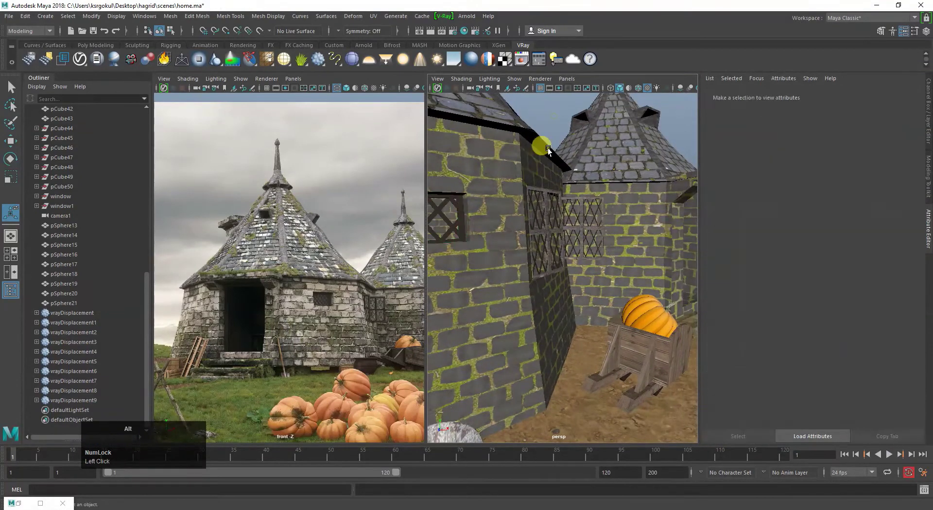
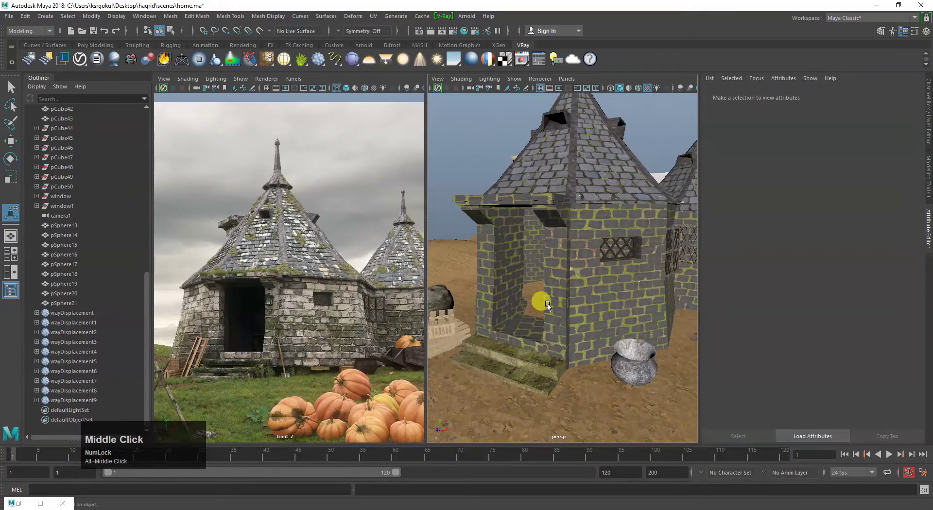
Select the hut walls mesh, showing VRayMtl10 with bump 0.150 and delta scale 0.100
{"action": "left_click", "coordinate": [527, 326]}
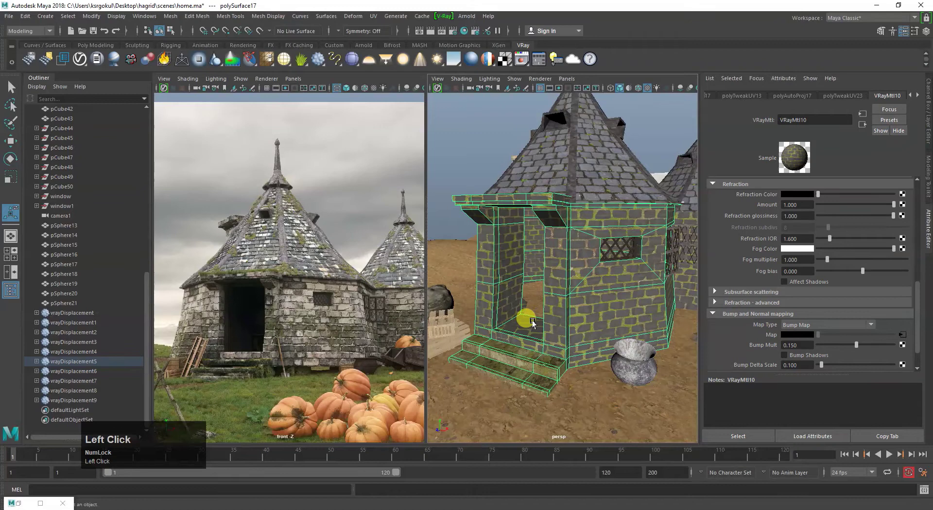
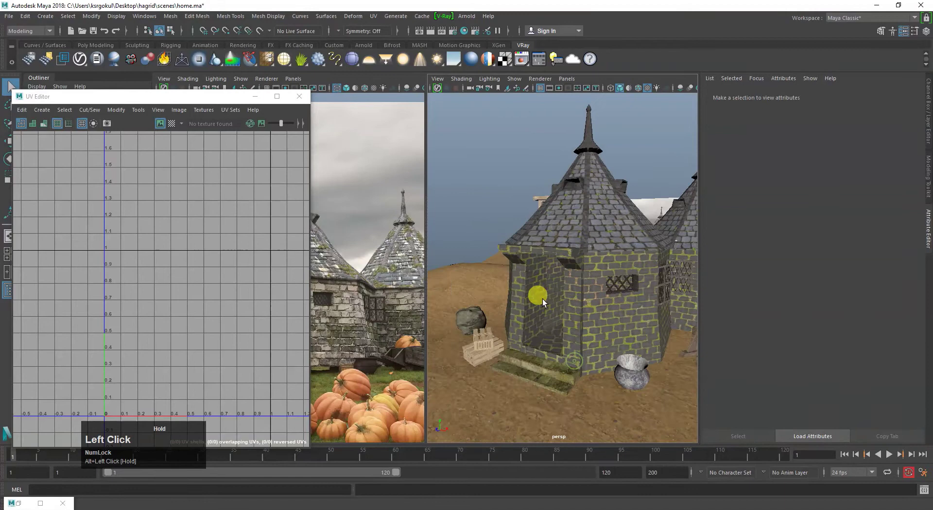
Save the scene with Ctrl+S
{"action": "scroll", "scroll_direction": "down", "scroll_amount": 3}
{"action": "left_click", "coordinate": [580, 311]}
{"action": "key", "text": "ctrl+s"}
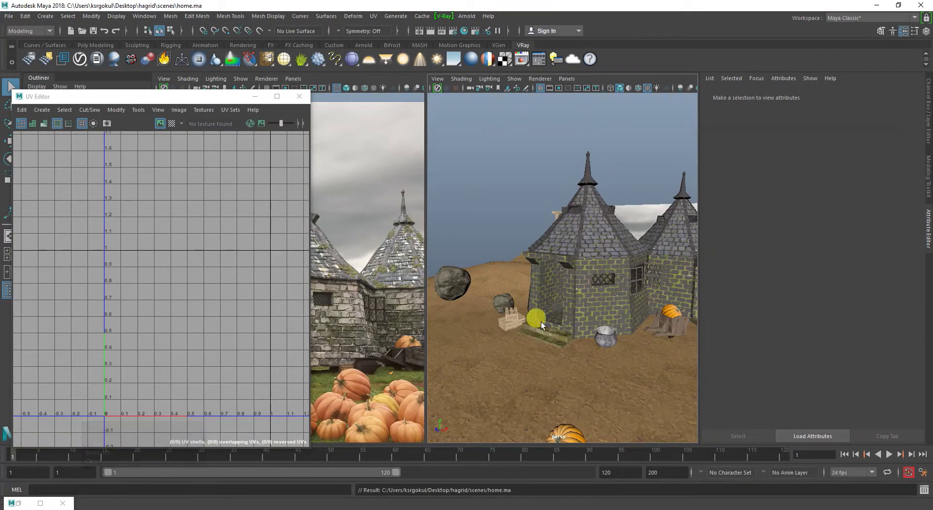
{"action": "key", "text": "ctrl+s"}
Create polygon cube pCube53 and move it toward the hut's doorway
{"action": "scroll", "scroll_direction": "up", "scroll_amount": 3}
{"action": "left_click", "coordinate": [568, 342]}
{"action": "right_click", "coordinate": [579, 348]}
{"action": "middle_click", "coordinate": [582, 348]}
{"action": "left_click_drag", "start_coordinate": [547, 358], "coordinate": [539, 330]}
{"action": "scroll", "scroll_direction": "down", "scroll_amount": 3}
{"action": "left_click", "coordinate": [546, 340]}
{"action": "key", "text": "w"}
{"action": "left_click_drag", "start_coordinate": [614, 288], "coordinate": [560, 262]}
{"action": "scroll", "scroll_direction": "up", "scroll_amount": 3}
Move pCube53 into the hut doorway and frame it in view
{"action": "left_click", "coordinate": [568, 275]}
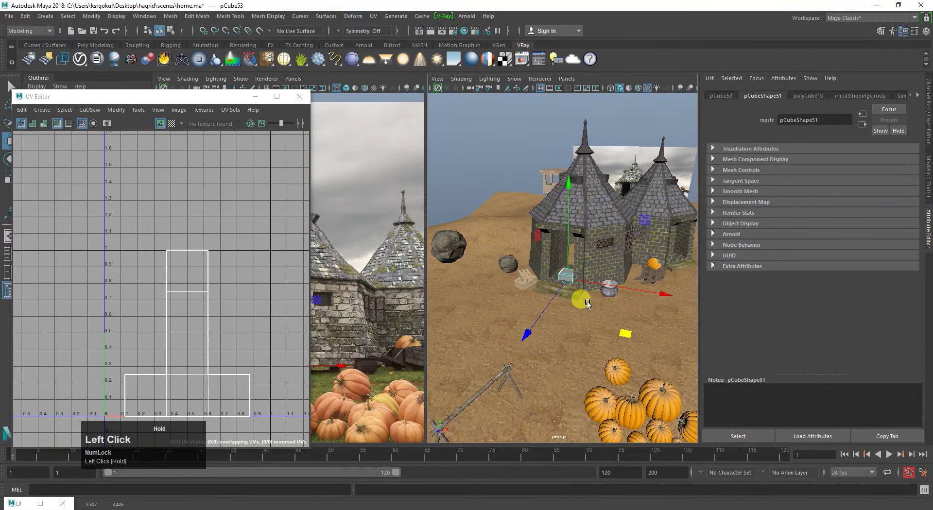
{"action": "scroll", "scroll_direction": "up", "scroll_amount": 3}
{"action": "left_click", "coordinate": [567, 300]}
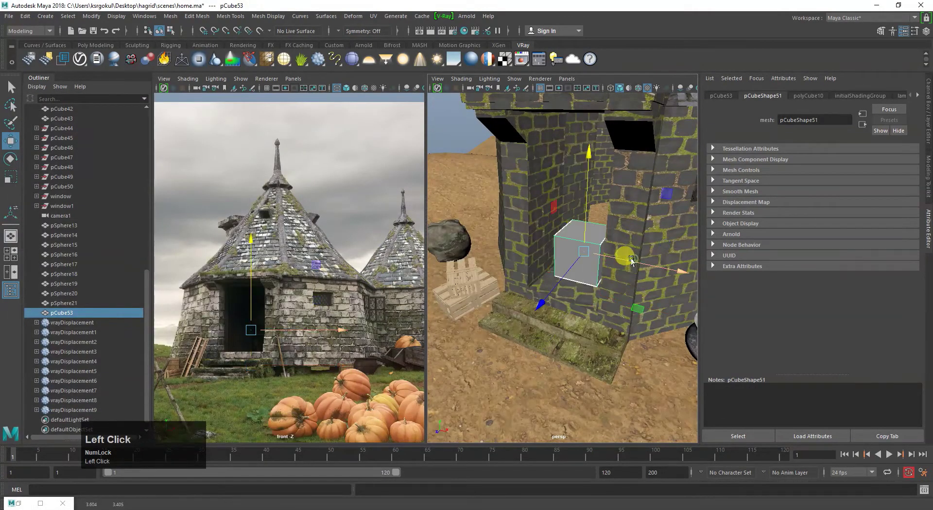
{"action": "left_click", "coordinate": [595, 288]}
{"action": "right_click", "coordinate": [587, 276]}
{"action": "left_click", "coordinate": [612, 279]}
{"action": "middle_click", "coordinate": [612, 308]}
Scale pCube53 into a thin, tall slab standing in the doorway
{"action": "key", "text": "r"}
{"action": "left_click_drag", "start_coordinate": [616, 286], "coordinate": [621, 325]}
{"action": "left_click_drag", "start_coordinate": [621, 326], "coordinate": [628, 265]}
{"action": "key", "text": "w"}
{"action": "left_click", "coordinate": [626, 241]}
{"action": "right_click", "coordinate": [617, 257]}
{"action": "left_click_drag", "start_coordinate": [594, 254], "coordinate": [596, 246]}
Shift the door slab's pivot toward its side edge so it can hinge there
{"action": "key", "text": "e"}
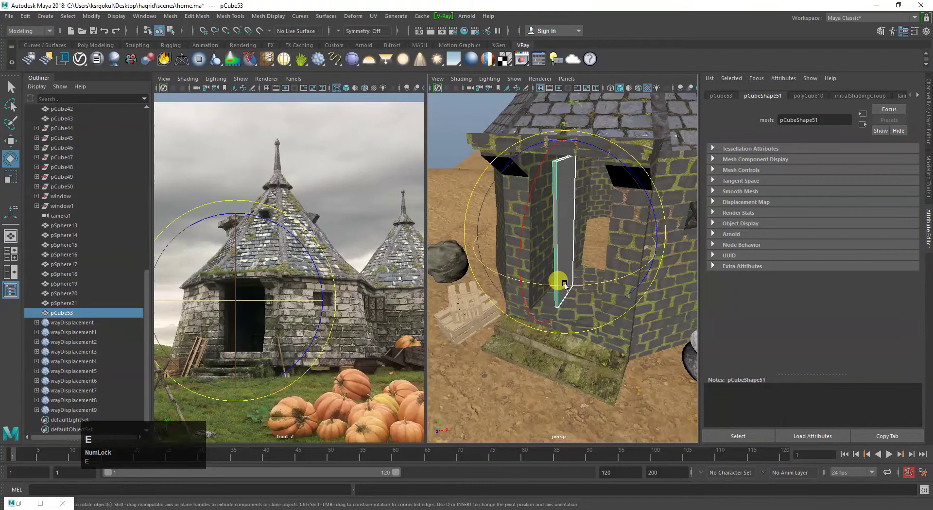
{"action": "left_click", "coordinate": [565, 289]}
{"action": "key", "text": "e"}
{"action": "type", "text": "eer"}
{"action": "left_click", "coordinate": [553, 244]}
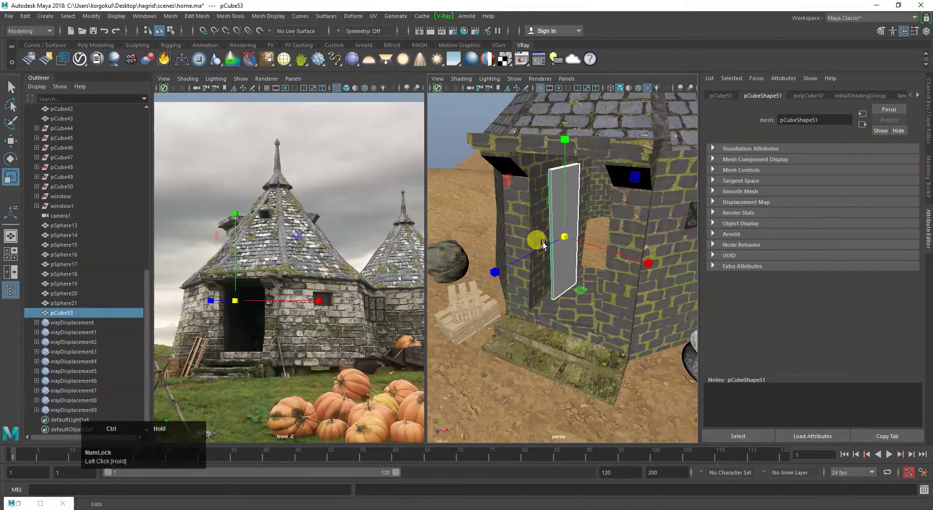
{"action": "key", "text": "ctrl+z"}
{"action": "left_click", "coordinate": [543, 250]}
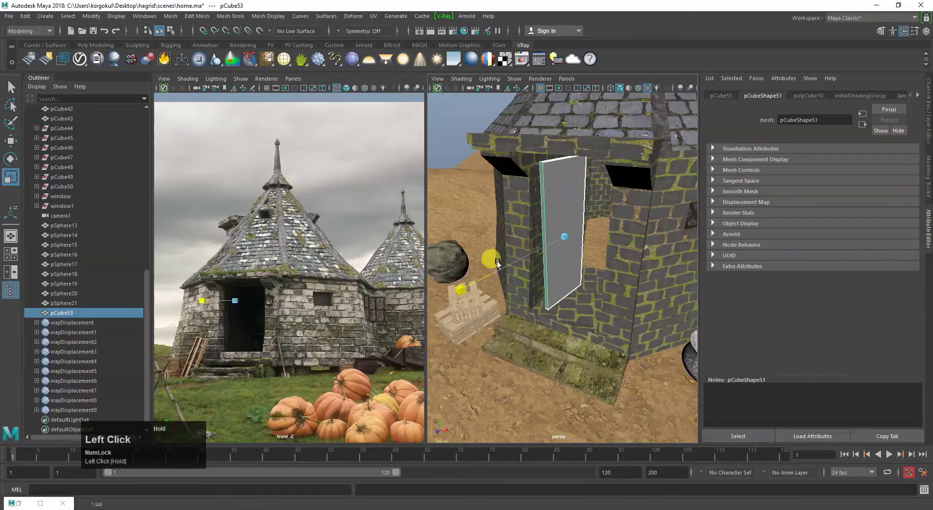
{"action": "key", "text": "w"}
{"action": "left_click", "coordinate": [560, 246]}
{"action": "key", "text": "w"}
{"action": "type", "text": "WWWWww"}
{"action": "double_click", "coordinate": [541, 251]}
Rotate the slab about its edge so it swings partly open in the doorway
{"action": "left_click_drag", "start_coordinate": [562, 284], "coordinate": [553, 298]}
{"action": "middle_click", "coordinate": [554, 298]}
{"action": "left_click_drag", "start_coordinate": [509, 281], "coordinate": [537, 300]}
{"action": "right_click", "coordinate": [537, 301]}
{"action": "left_click_drag", "start_coordinate": [523, 282], "coordinate": [507, 291]}
{"action": "key", "text": "e"}
{"action": "left_click", "coordinate": [493, 324]}
{"action": "key", "text": "w"}
{"action": "left_click_drag", "start_coordinate": [517, 286], "coordinate": [504, 330]}
{"action": "left_click_drag", "start_coordinate": [504, 330], "coordinate": [530, 259]}
Fine-tune the slab's height, rotation and position, then deselect it
{"action": "key", "text": "r"}
{"action": "left_click_drag", "start_coordinate": [532, 251], "coordinate": [532, 241]}
{"action": "key", "text": "w"}
{"action": "left_click", "coordinate": [527, 305]}
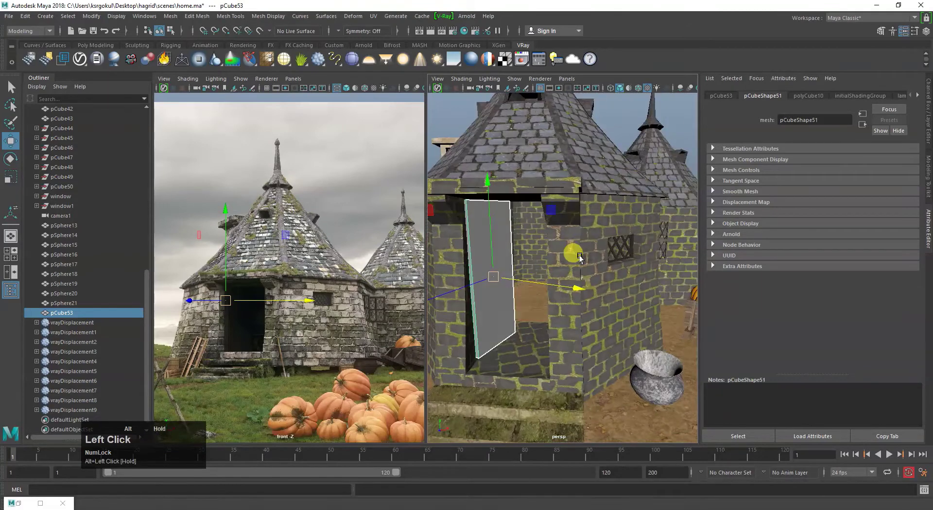
{"action": "key", "text": "e"}
{"action": "left_click_drag", "start_coordinate": [556, 230], "coordinate": [545, 244]}
{"action": "key", "text": "w"}
{"action": "left_click_drag", "start_coordinate": [493, 289], "coordinate": [458, 227]}
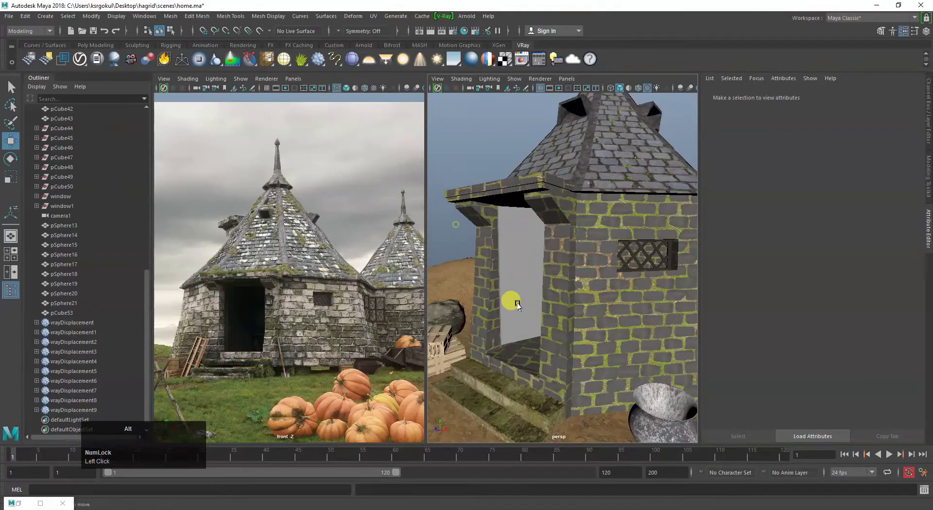
Orbit around the hut to inspect the ajar door from several angles
{"action": "right_click", "coordinate": [548, 302]}
{"action": "left_click", "coordinate": [555, 319]}
{"action": "right_click", "coordinate": [519, 244]}
{"action": "left_click", "coordinate": [524, 328]}
{"action": "middle_click", "coordinate": [527, 327]}
{"action": "left_click", "coordinate": [532, 309]}
{"action": "right_click", "coordinate": [583, 333]}
{"action": "left_click", "coordinate": [591, 342]}
{"action": "right_click", "coordinate": [563, 269]}
{"action": "left_click", "coordinate": [593, 332]}
{"action": "right_click", "coordinate": [565, 322]}
{"action": "middle_click", "coordinate": [617, 319]}
Reselect pCube53 and bring up the Create Reference browser on the scenes folder
{"action": "left_click", "coordinate": [568, 294]}
{"action": "key", "text": "e"}
{"action": "left_click", "coordinate": [579, 305]}
{"action": "key", "text": "w"}
{"action": "left_click_drag", "start_coordinate": [598, 271], "coordinate": [453, 183]}
{"action": "left_click", "coordinate": [512, 233]}
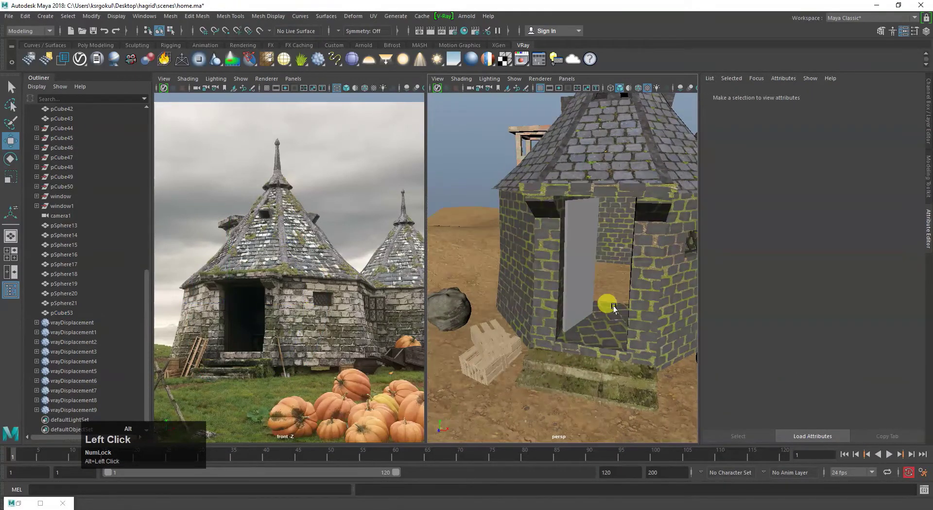
{"action": "right_click", "coordinate": [611, 314]}
{"action": "middle_click", "coordinate": [619, 335]}
{"action": "left_click", "coordinate": [557, 347]}
{"action": "right_click", "coordinate": [501, 273]}
{"action": "middle_click", "coordinate": [518, 325]}
{"action": "double_click", "coordinate": [575, 316]}
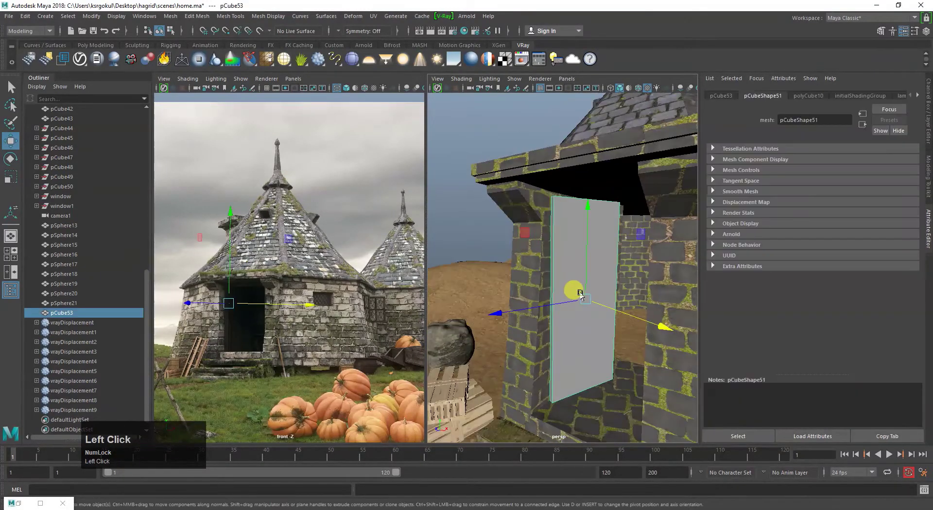
{"action": "key", "text": "ctrl+r"}
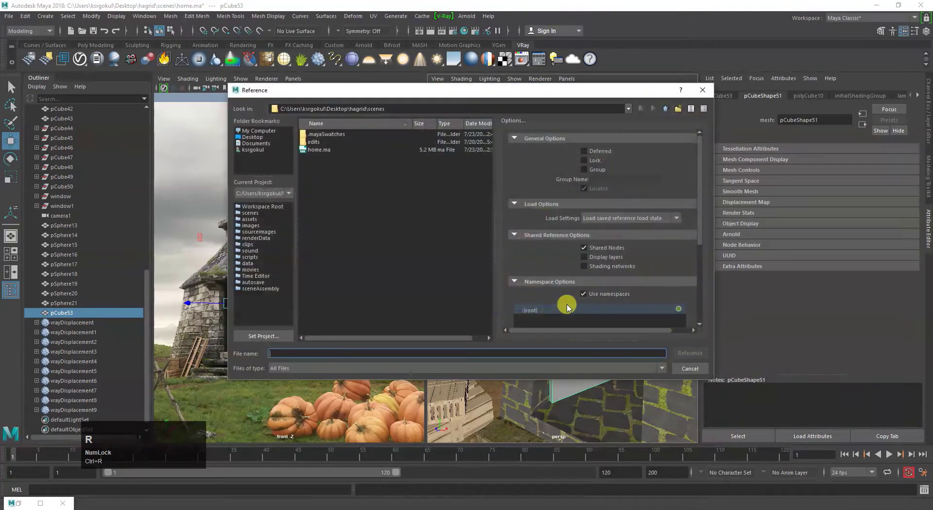
Dismiss the reference dialog and duplicate a cube into a thin horizontal crossbar on the door
{"action": "left_click", "coordinate": [686, 371]}
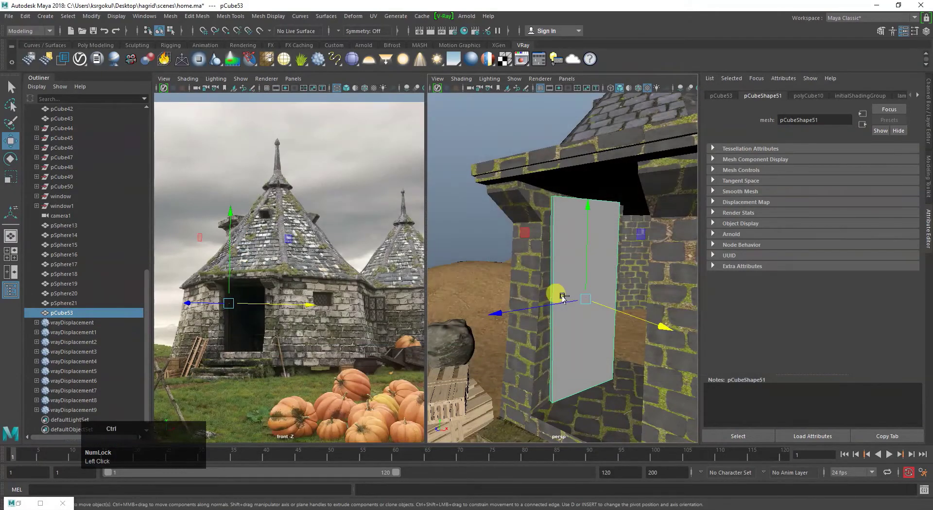
{"action": "key", "text": "ctrl+d"}
{"action": "left_click_drag", "start_coordinate": [594, 306], "coordinate": [595, 309]}
{"action": "key", "text": "r"}
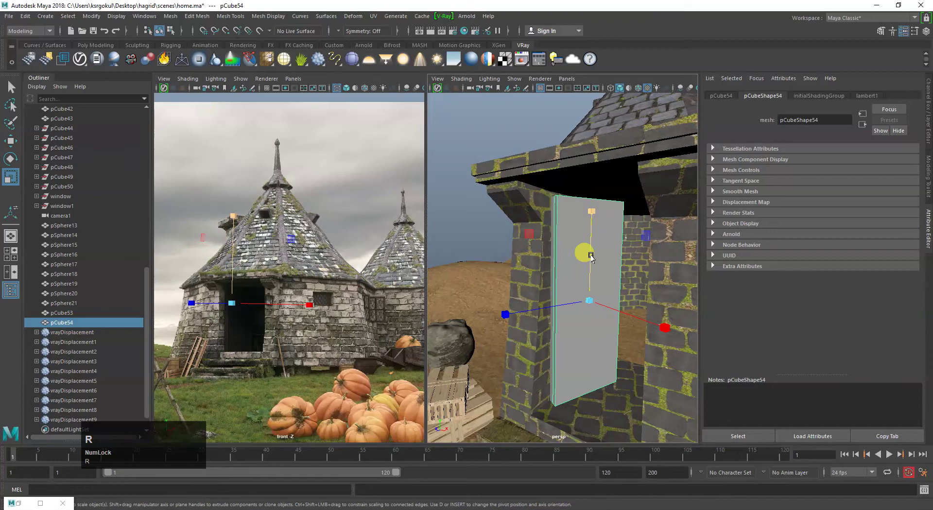
{"action": "left_click_drag", "start_coordinate": [590, 252], "coordinate": [561, 321]}
{"action": "left_click_drag", "start_coordinate": [561, 321], "coordinate": [567, 278]}
{"action": "key", "text": "w"}
{"action": "left_click", "coordinate": [578, 268]}
{"action": "left_click_drag", "start_coordinate": [552, 243], "coordinate": [557, 219]}
{"action": "right_click", "coordinate": [550, 240]}
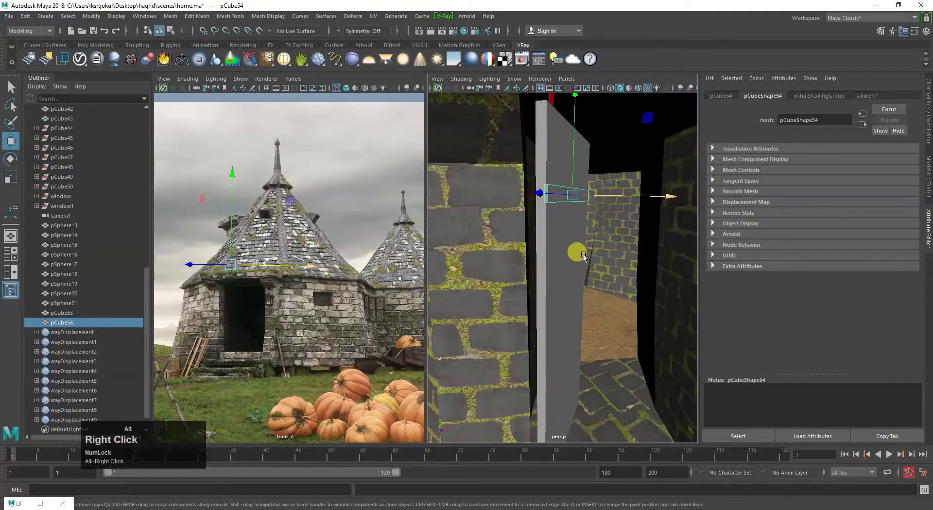
Duplicate two more crossbars and space the three bars down the door slab
{"action": "key", "text": "ctrl+d"}
{"action": "left_click_drag", "start_coordinate": [572, 176], "coordinate": [574, 235]}
{"action": "key", "text": "ctrl+d"}
{"action": "left_click_drag", "start_coordinate": [571, 260], "coordinate": [582, 278]}
{"action": "scroll", "scroll_direction": "down", "scroll_amount": 3}
{"action": "left_click", "coordinate": [615, 309]}
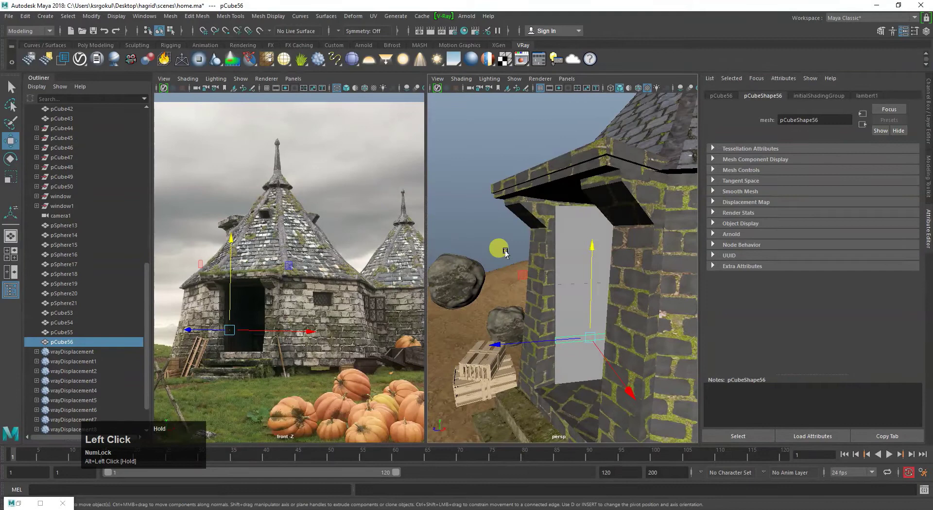
{"action": "left_click", "coordinate": [580, 287]}
{"action": "scroll", "scroll_direction": "up", "scroll_amount": 3}
{"action": "scroll", "scroll_direction": "down", "scroll_amount": 3}
{"action": "left_click", "coordinate": [590, 306]}
{"action": "left_click", "coordinate": [598, 314]}
Assign a new VRayMtl23 material to the pCube53 door slab
{"action": "right_click", "coordinate": [599, 329]}
{"action": "middle_click", "coordinate": [573, 363]}
{"action": "right_click", "coordinate": [598, 356]}
{"action": "left_click_drag", "start_coordinate": [616, 355], "coordinate": [528, 308]}
{"action": "key", "text": "F7"}
{"action": "scroll", "scroll_direction": "up", "scroll_amount": 3}
{"action": "middle_click", "coordinate": [532, 301]}
{"action": "left_click", "coordinate": [553, 294]}
{"action": "left_click_drag", "start_coordinate": [555, 318], "coordinate": [397, 363]}
{"action": "left_click", "coordinate": [397, 363]}
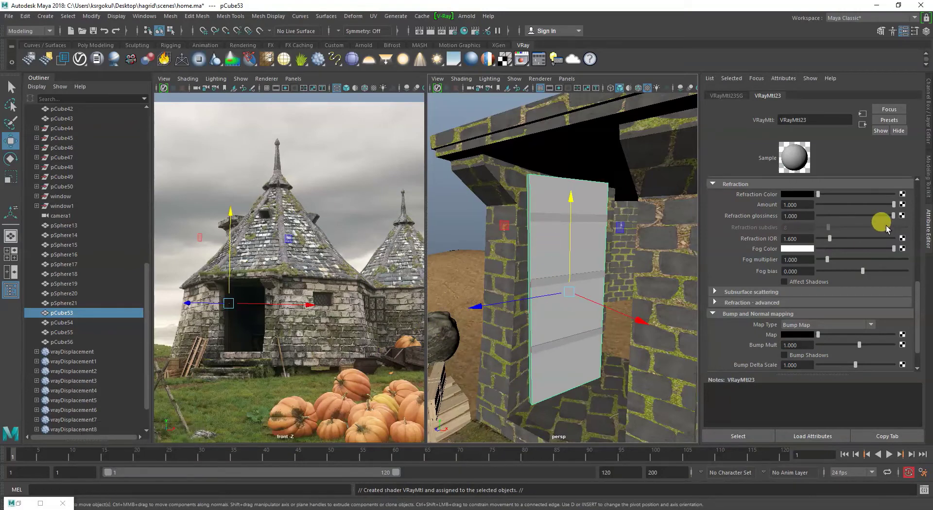
Map Planks012_2K_Color.jpg to the door's diffuse colour and start loading the Planks012 normal image
{"action": "key", "text": "F7"}
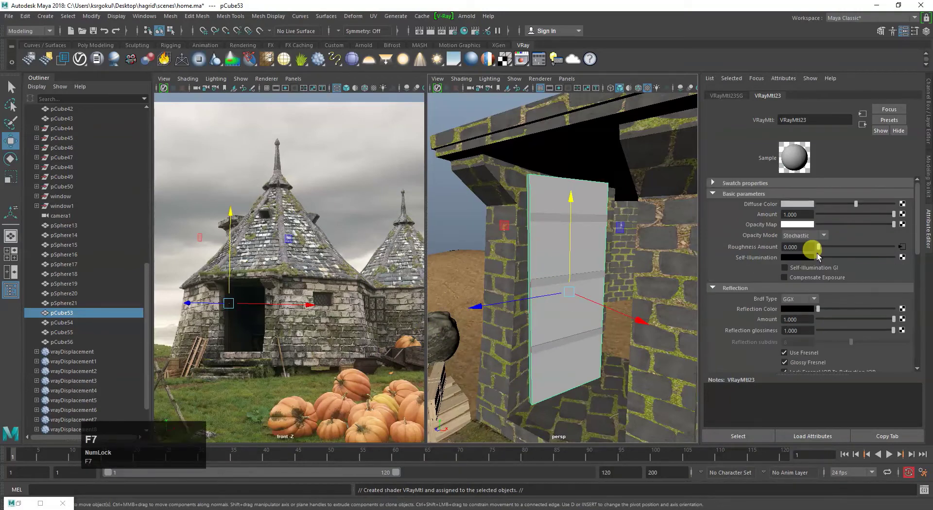
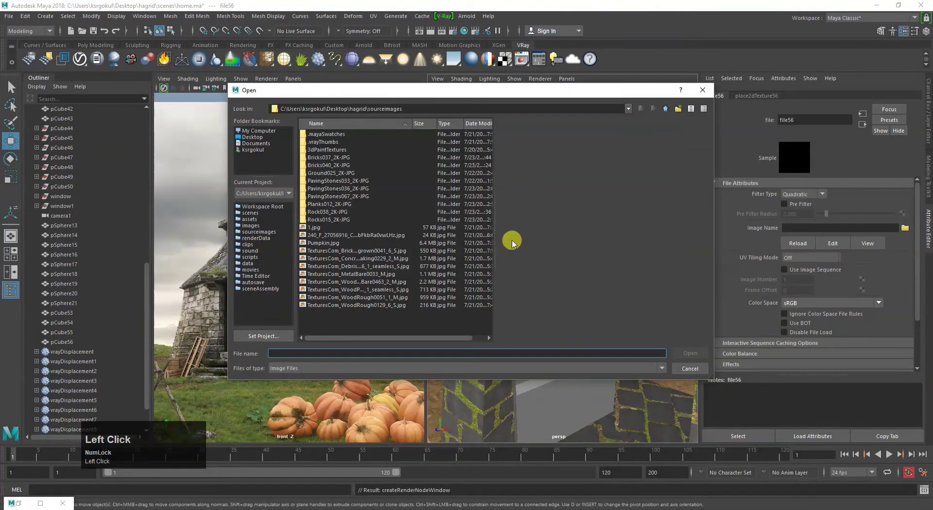
{"action": "left_click", "coordinate": [326, 209]}
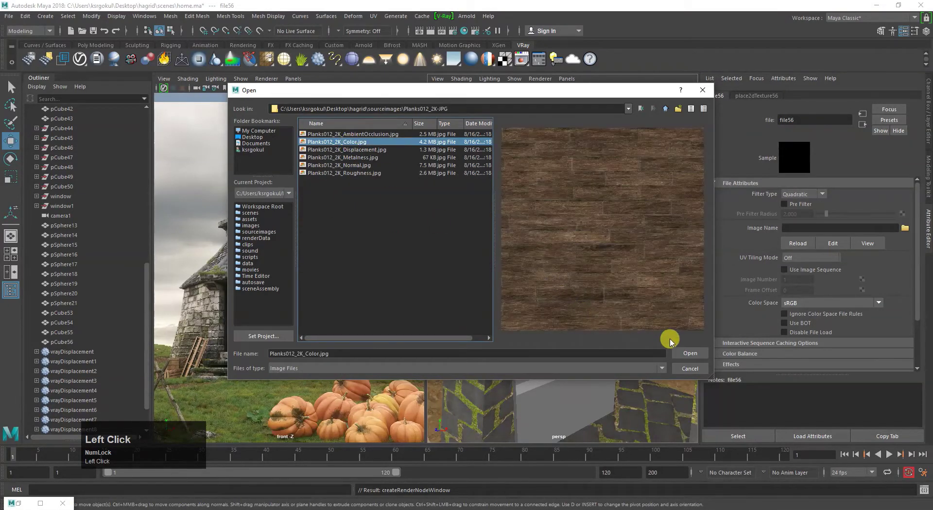
{"action": "left_click", "coordinate": [589, 336]}
{"action": "right_click", "coordinate": [582, 316]}
{"action": "left_click", "coordinate": [562, 266]}
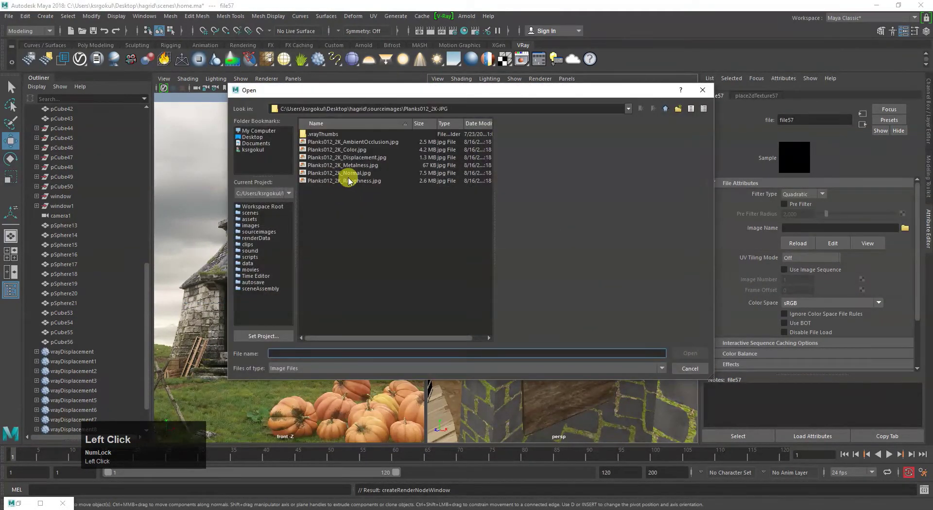
{"action": "left_click", "coordinate": [375, 143]}
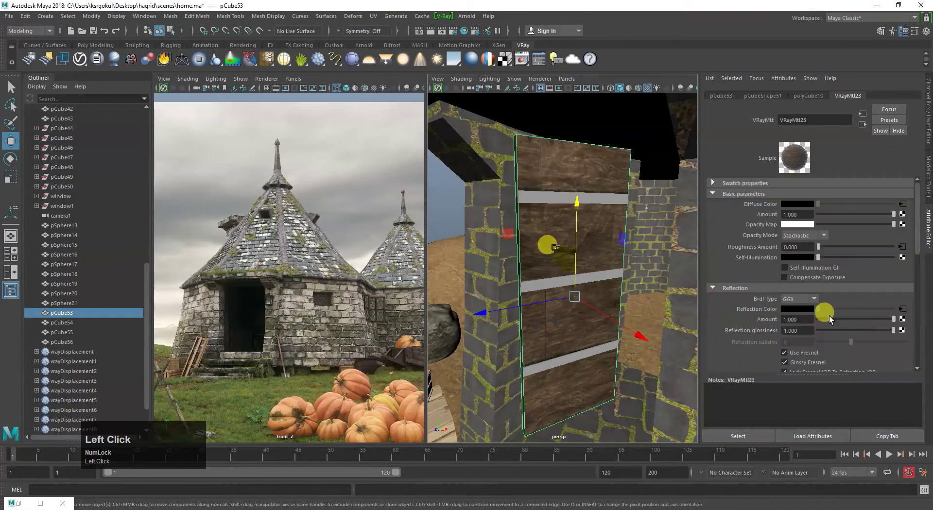
Add a VRayDisplacement node to the door and map its Displacement mat to the Planks012 displacement image
{"action": "scroll", "scroll_direction": "down", "scroll_amount": 3}
{"action": "left_click", "coordinate": [908, 307]}
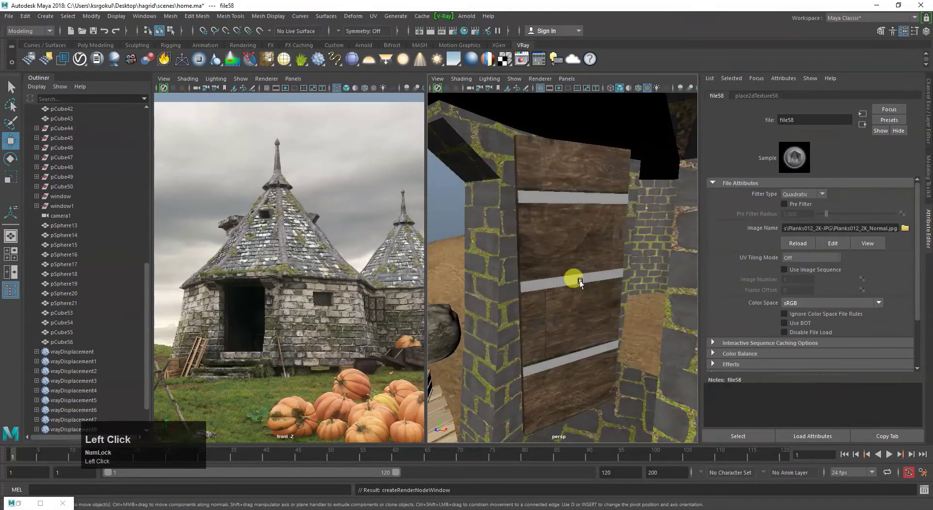
{"action": "scroll", "scroll_direction": "up", "scroll_amount": 3}
{"action": "left_click", "coordinate": [905, 258]}
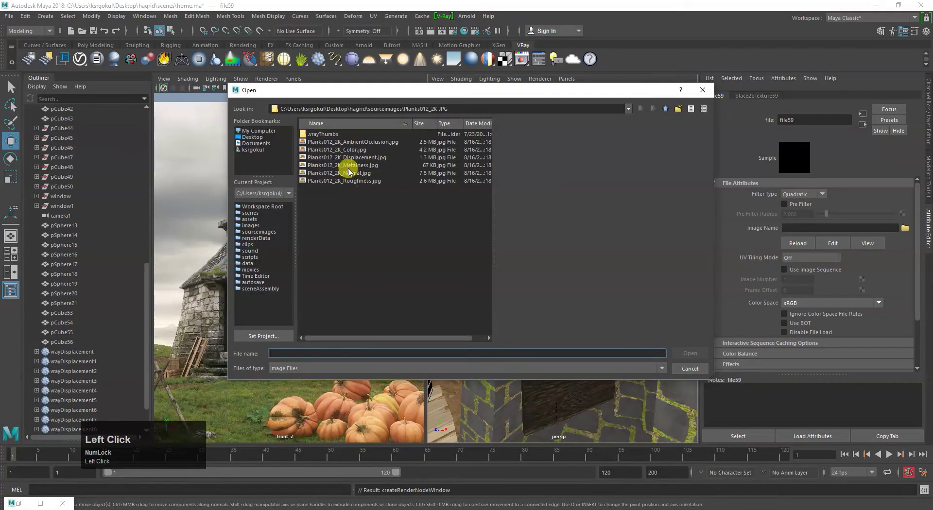
{"action": "left_click", "coordinate": [355, 169]}
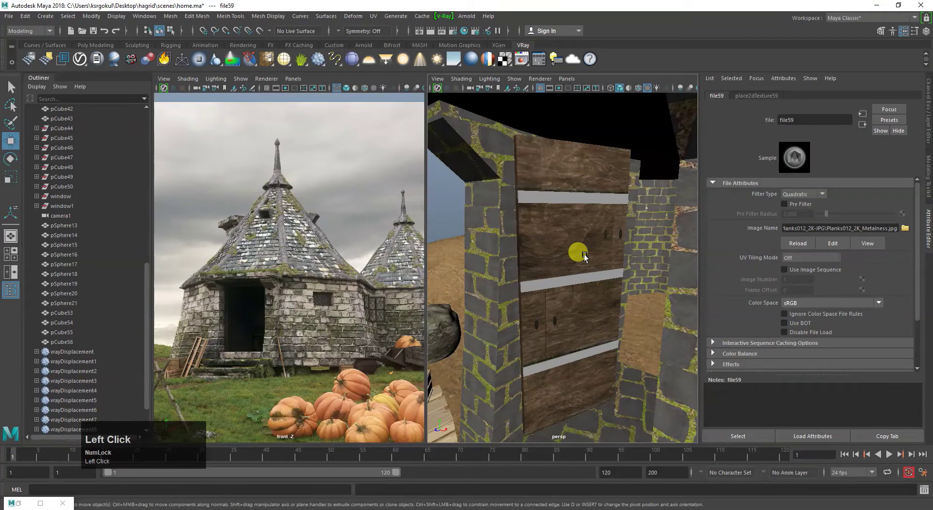
{"action": "scroll", "scroll_direction": "up", "scroll_amount": 3}
Drive the displacement with a File texture, add Extra VRay Attributes with amount 0.2 and bump mult 0.1
{"action": "right_click", "coordinate": [319, 61]}
{"action": "left_click", "coordinate": [343, 77]}
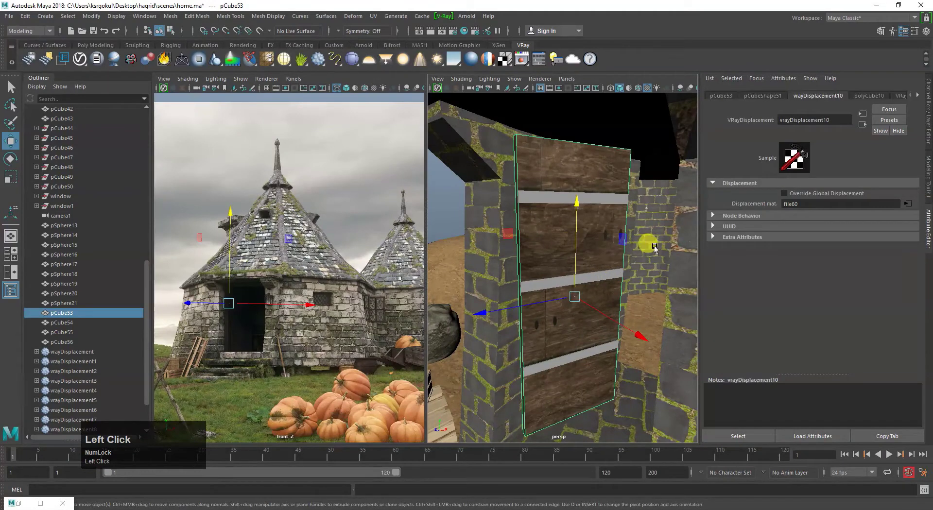
{"action": "left_click", "coordinate": [789, 79]}
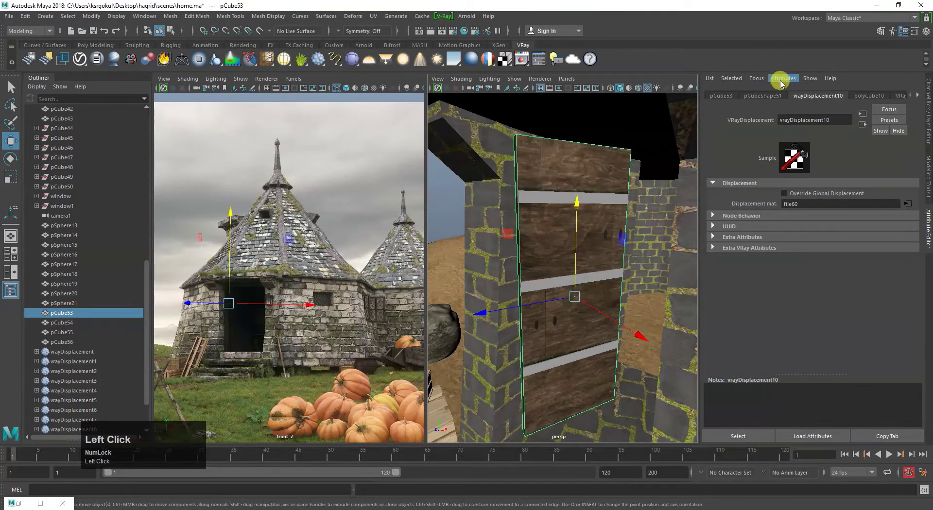
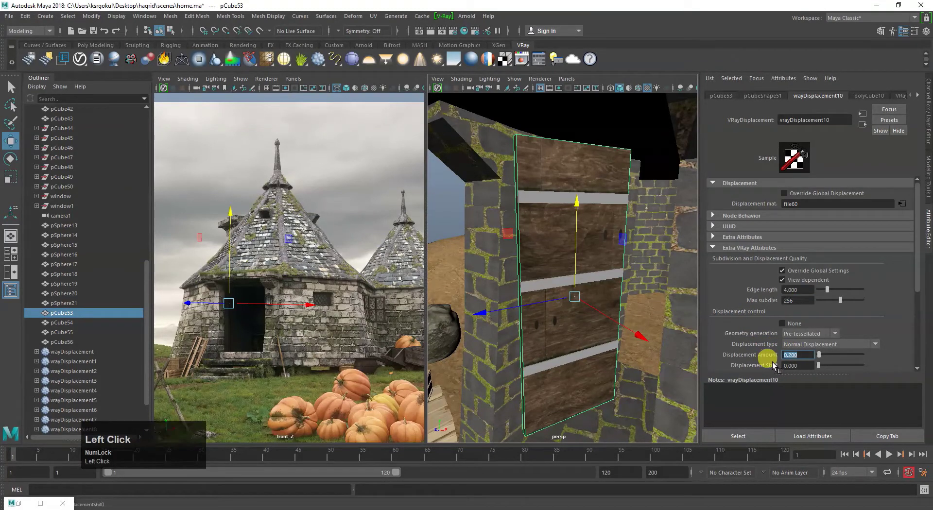
{"action": "scroll", "scroll_direction": "down", "scroll_amount": 3}
{"action": "left_click", "coordinate": [785, 351]}
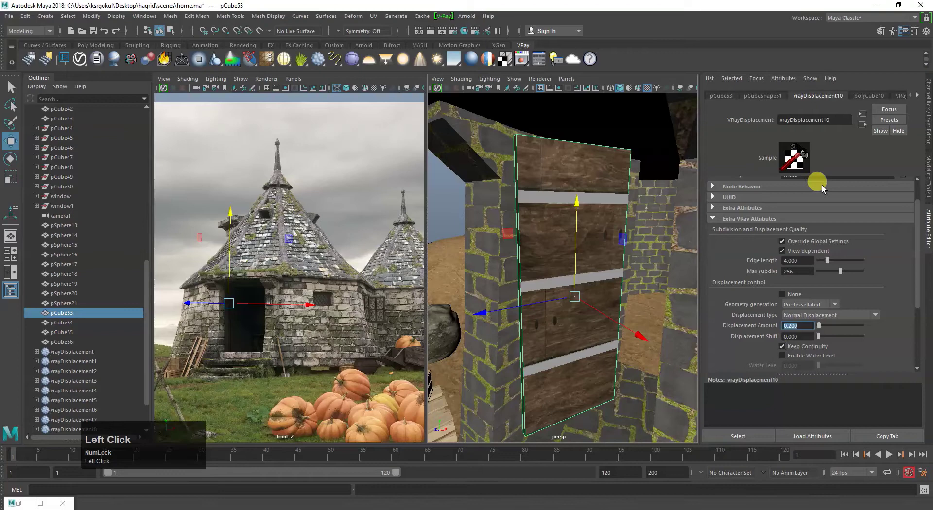
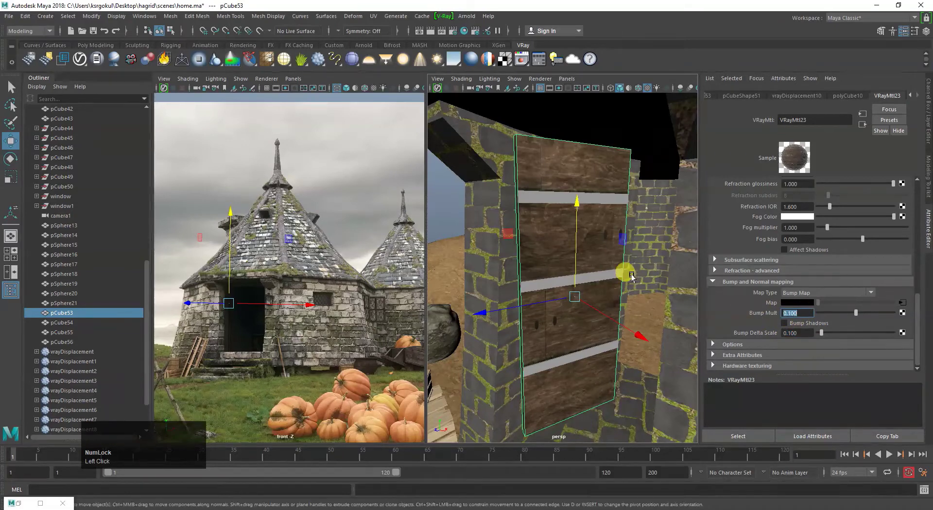
Select the door panel's front face and planar-project it into a single UV shell
{"action": "left_click", "coordinate": [441, 205]}
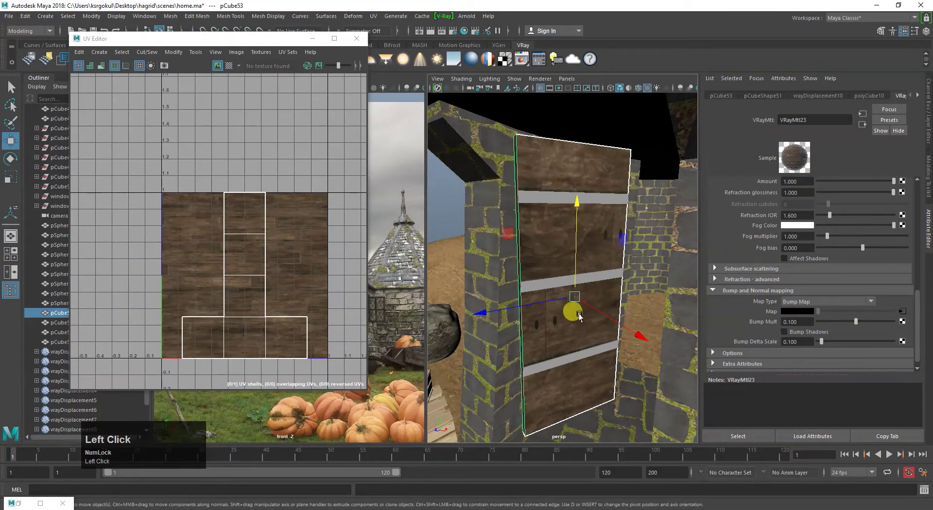
{"action": "right_click", "coordinate": [546, 245]}
{"action": "left_click", "coordinate": [552, 248]}
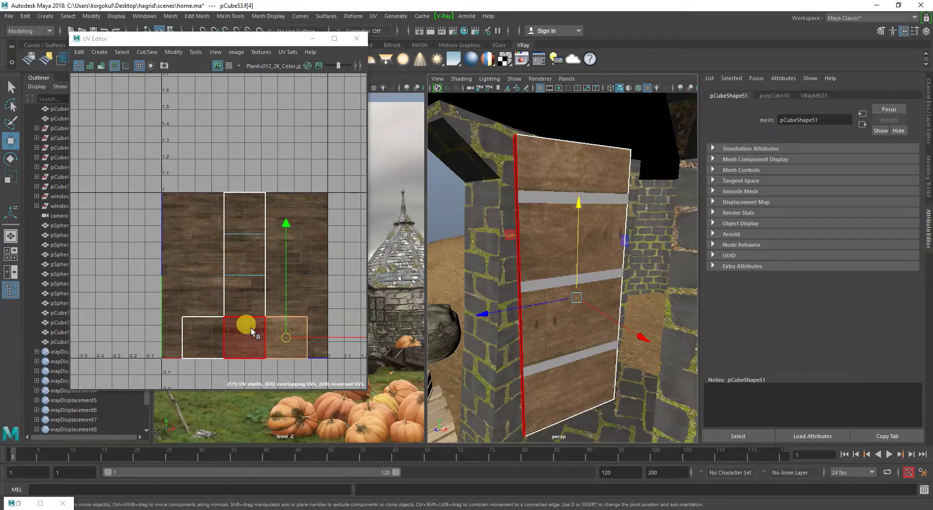
{"action": "left_click_drag", "start_coordinate": [253, 331], "coordinate": [250, 307]}
{"action": "left_click", "coordinate": [250, 307]}
{"action": "key", "text": "r"}
{"action": "left_click_drag", "start_coordinate": [244, 280], "coordinate": [271, 316]}
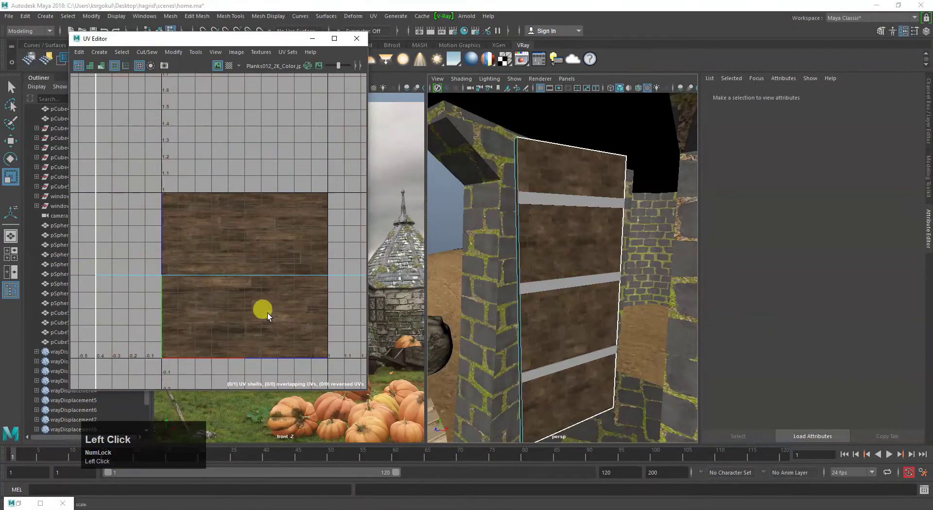
{"action": "key", "text": "w"}
Move and scale the door's UV shell so it fills the 0–1 texture square
{"action": "left_click", "coordinate": [249, 246]}
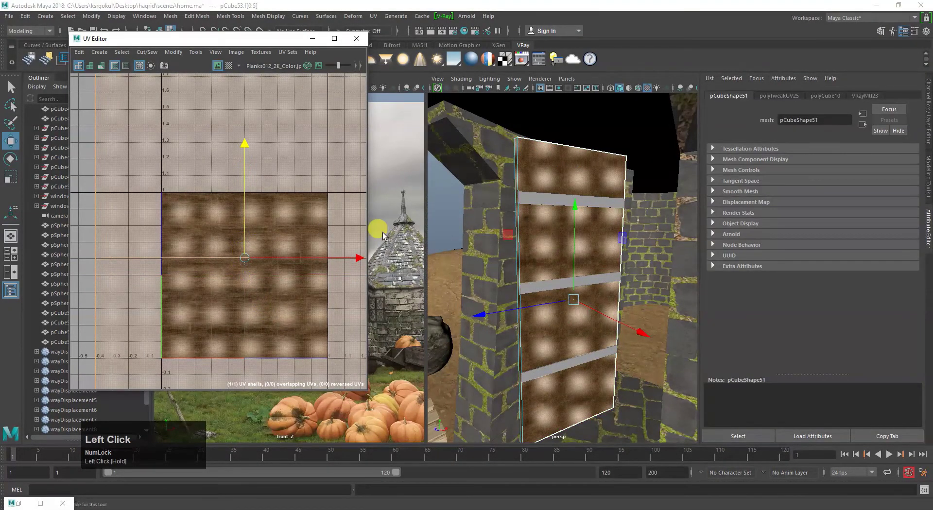
{"action": "left_click_drag", "start_coordinate": [256, 247], "coordinate": [451, 199]}
{"action": "left_click", "coordinate": [451, 199]}
{"action": "left_click_drag", "start_coordinate": [613, 302], "coordinate": [555, 308]}
{"action": "right_click", "coordinate": [555, 308]}
{"action": "left_click", "coordinate": [534, 229]}
{"action": "right_click", "coordinate": [210, 268]}
{"action": "right_click", "coordinate": [210, 268]}
{"action": "left_click", "coordinate": [230, 259]}
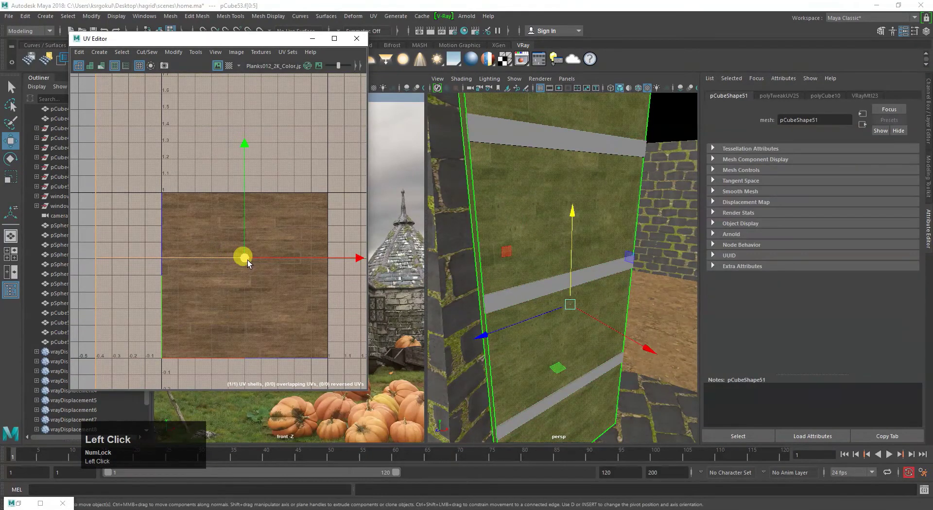
{"action": "key", "text": "r"}
{"action": "left_click_drag", "start_coordinate": [249, 262], "coordinate": [325, 240]}
{"action": "key", "text": "-"}
Reselect the door shell to check the remap, then pick crossbars pCube55 and pCube56
{"action": "left_click", "coordinate": [395, 176]}
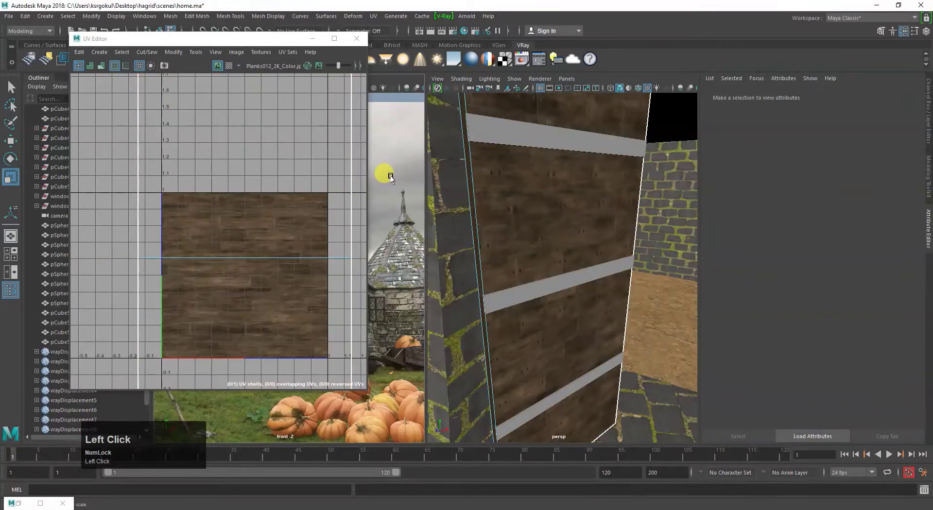
{"action": "right_click", "coordinate": [599, 274]}
{"action": "left_click", "coordinate": [579, 255]}
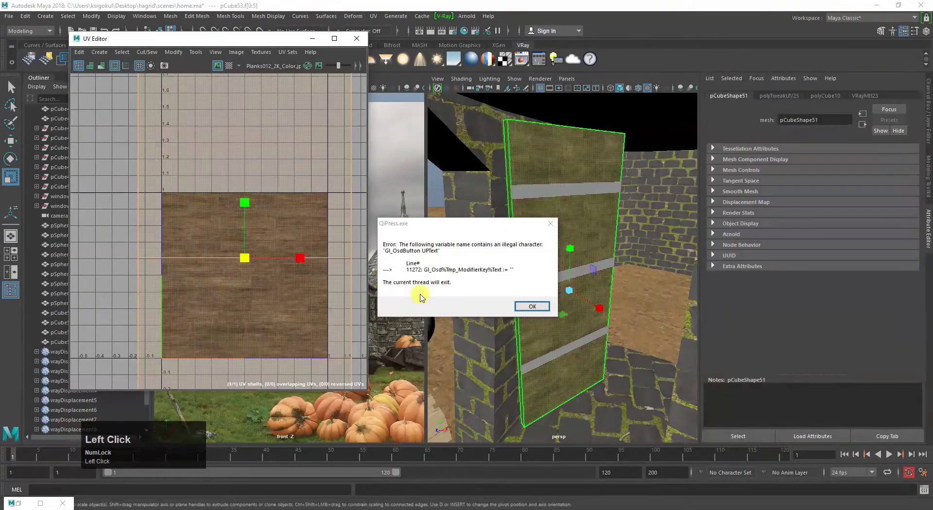
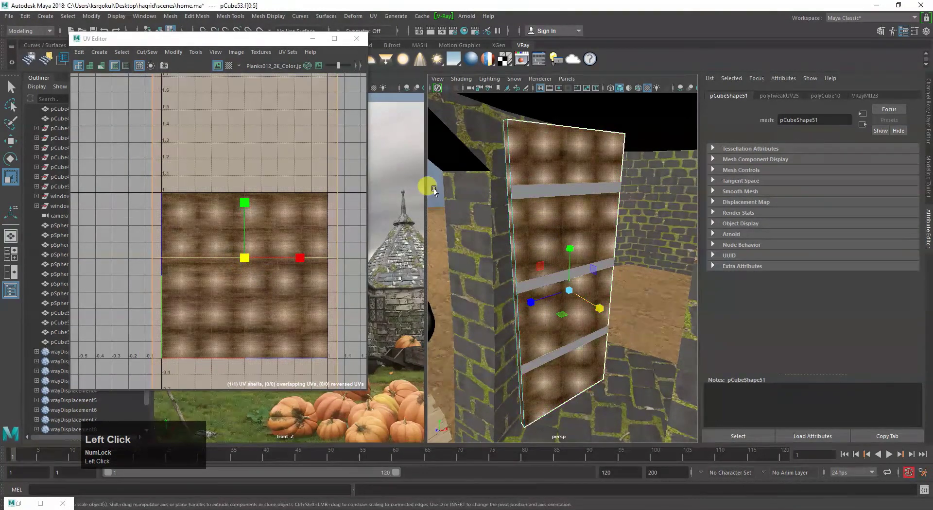
{"action": "left_click_drag", "start_coordinate": [617, 308], "coordinate": [545, 216]}
{"action": "right_click", "coordinate": [546, 217]}
Assign the wooden planks material VRayMtl23 to the top crossbar pCube54
{"action": "left_click", "coordinate": [447, 201]}
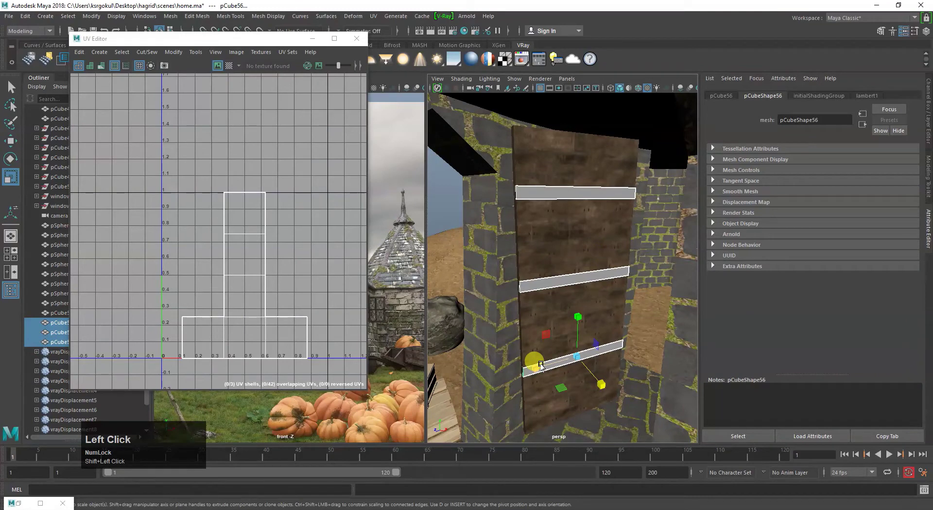
{"action": "left_click_drag", "start_coordinate": [543, 197], "coordinate": [405, 365]}
{"action": "left_click", "coordinate": [404, 365]}
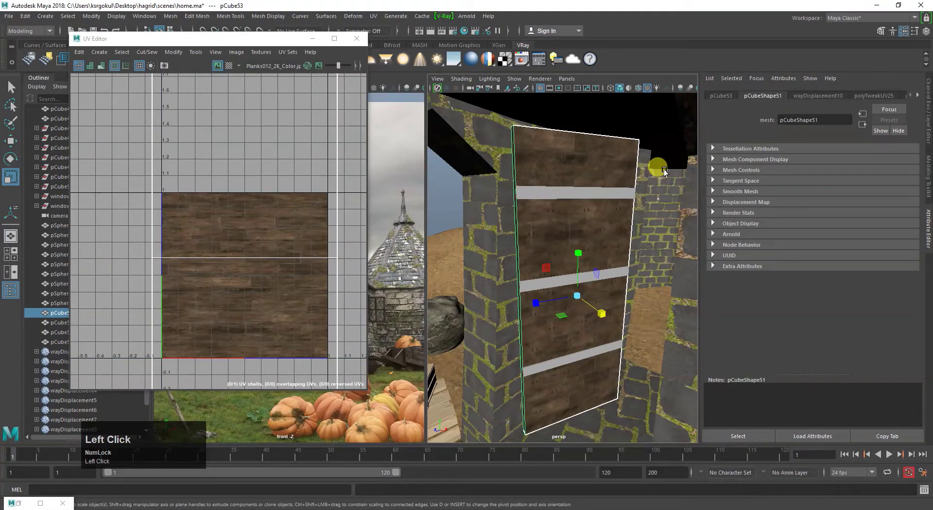
{"action": "right_click", "coordinate": [920, 99]}
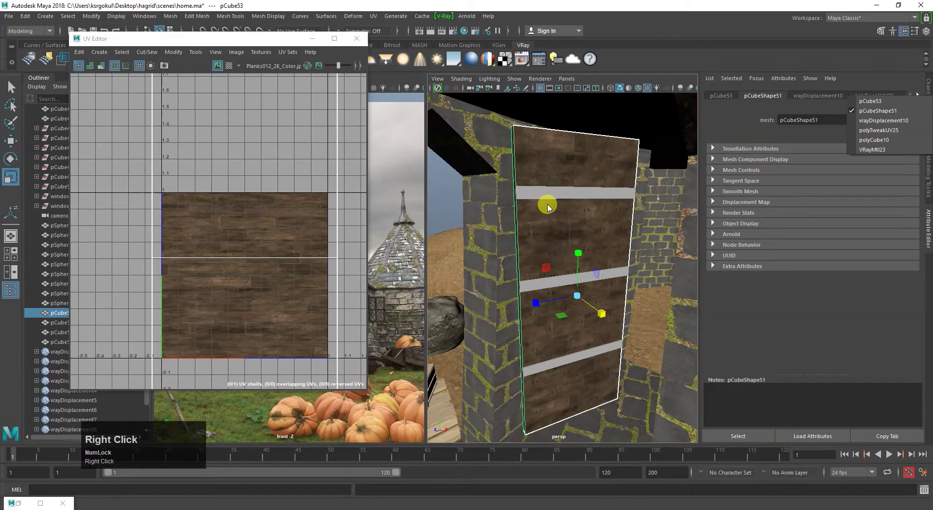
{"action": "left_click", "coordinate": [549, 195]}
{"action": "left_click", "coordinate": [533, 282]}
{"action": "left_click_drag", "start_coordinate": [535, 197], "coordinate": [450, 219]}
{"action": "left_click", "coordinate": [450, 220]}
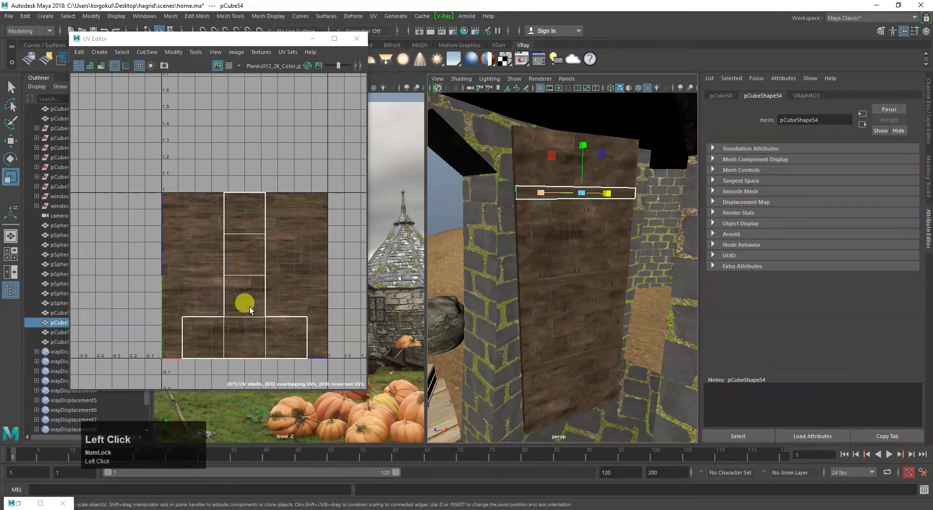
Select the crossbar's faces and planar-map them in the UV Editor
{"action": "right_click", "coordinate": [251, 301]}
{"action": "left_click", "coordinate": [249, 294]}
{"action": "key", "text": "r"}
{"action": "left_click", "coordinate": [247, 280]}
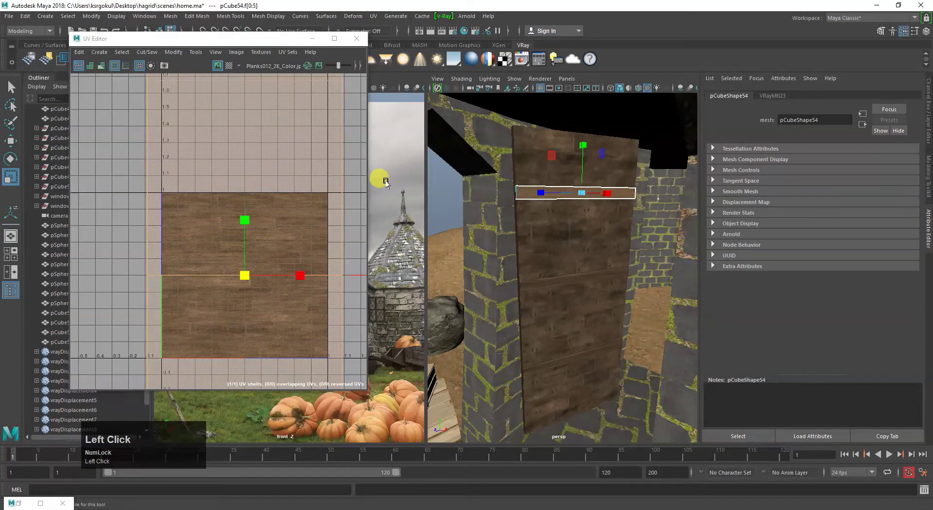
{"action": "right_click", "coordinate": [581, 147]}
{"action": "left_click", "coordinate": [568, 137]}
{"action": "left_click", "coordinate": [563, 185]}
{"action": "right_click", "coordinate": [523, 146]}
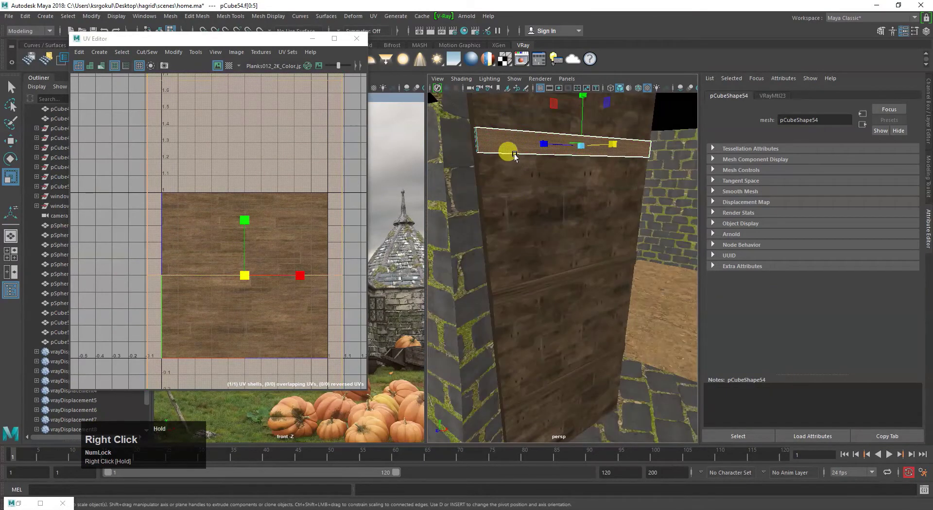
{"action": "left_click", "coordinate": [518, 149]}
Scale the crossbar's UV shells over the Planks012 texture image
{"action": "scroll", "scroll_direction": "down", "scroll_amount": 3}
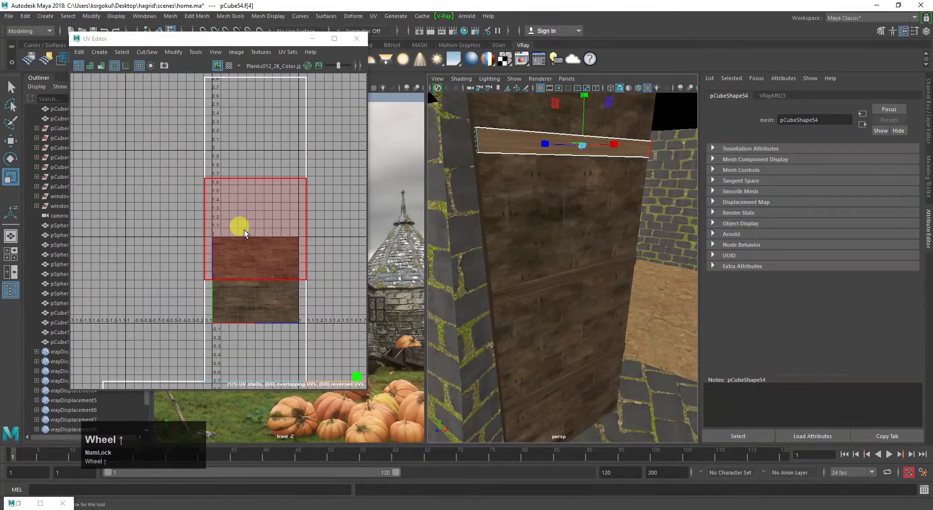
{"action": "key", "text": "r"}
{"action": "middle_click", "coordinate": [303, 194]}
{"action": "left_click", "coordinate": [277, 249]}
{"action": "left_click_drag", "start_coordinate": [268, 205], "coordinate": [334, 227]}
{"action": "left_click_drag", "start_coordinate": [334, 228], "coordinate": [518, 148]}
{"action": "left_click", "coordinate": [518, 148]}
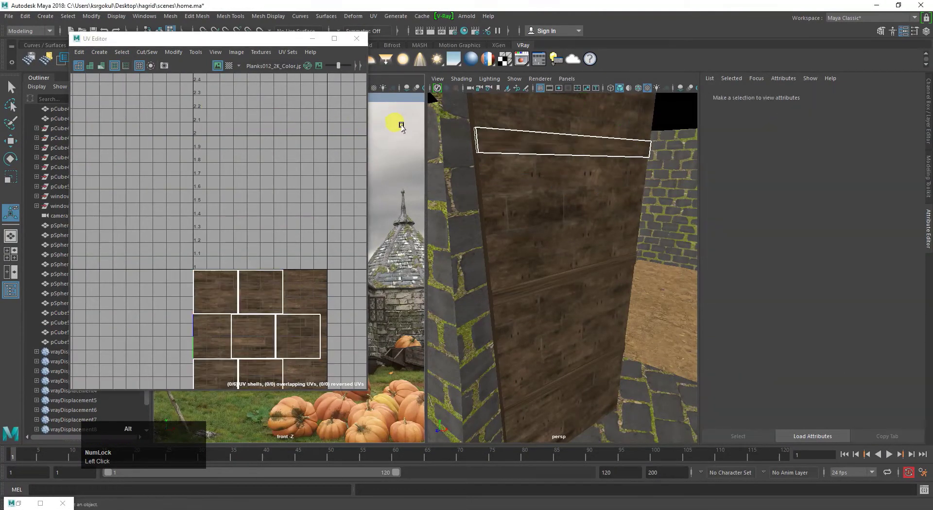
Scale the top crossbar's front-face UVs horizontally across the plank texture
{"action": "left_click", "coordinate": [414, 148]}
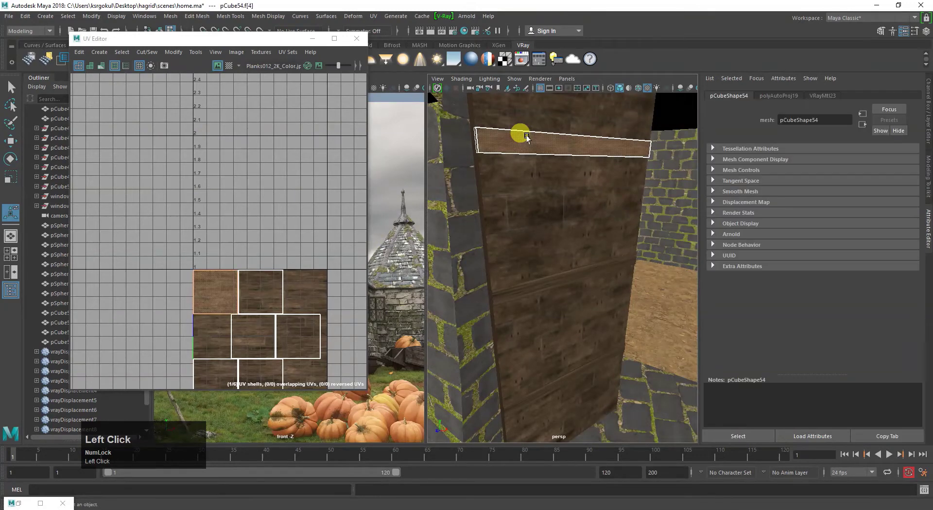
{"action": "key", "text": "r"}
{"action": "left_click_drag", "start_coordinate": [217, 238], "coordinate": [544, 218]}
{"action": "middle_click", "coordinate": [544, 218]}
{"action": "right_click", "coordinate": [551, 277]}
{"action": "left_click", "coordinate": [555, 311]}
{"action": "middle_click", "coordinate": [597, 311]}
{"action": "right_click", "coordinate": [608, 253]}
{"action": "left_click", "coordinate": [602, 245]}
{"action": "left_click_drag", "start_coordinate": [567, 280], "coordinate": [540, 251]}
{"action": "left_click_drag", "start_coordinate": [541, 251], "coordinate": [556, 243]}
Move and shrink the crossbar's UV shell into a narrow plank strip
{"action": "left_click_drag", "start_coordinate": [556, 243], "coordinate": [515, 264]}
{"action": "right_click", "coordinate": [514, 265]}
{"action": "key", "text": "w"}
{"action": "left_click_drag", "start_coordinate": [216, 238], "coordinate": [465, 238]}
{"action": "left_click", "coordinate": [603, 316]}
{"action": "right_click", "coordinate": [624, 299]}
{"action": "left_click", "coordinate": [219, 302]}
{"action": "left_click_drag", "start_coordinate": [219, 302], "coordinate": [565, 289]}
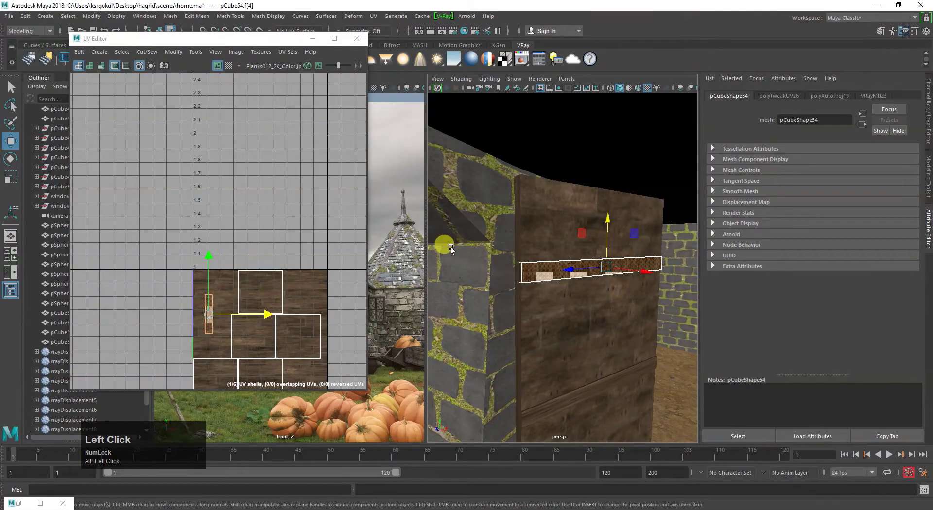
{"action": "left_click", "coordinate": [489, 270]}
{"action": "middle_click", "coordinate": [526, 251]}
{"action": "left_click", "coordinate": [495, 249]}
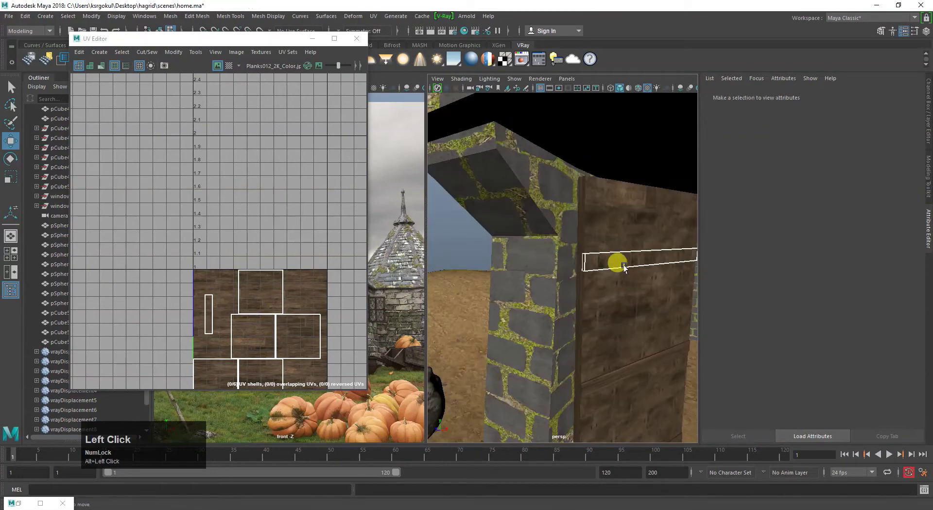
Transfer the UVs from pCube54 to pCube55 and pCube56 via Transfer Attributes, save, and close the UV Editor
{"action": "right_click", "coordinate": [624, 262]}
{"action": "left_click", "coordinate": [447, 249]}
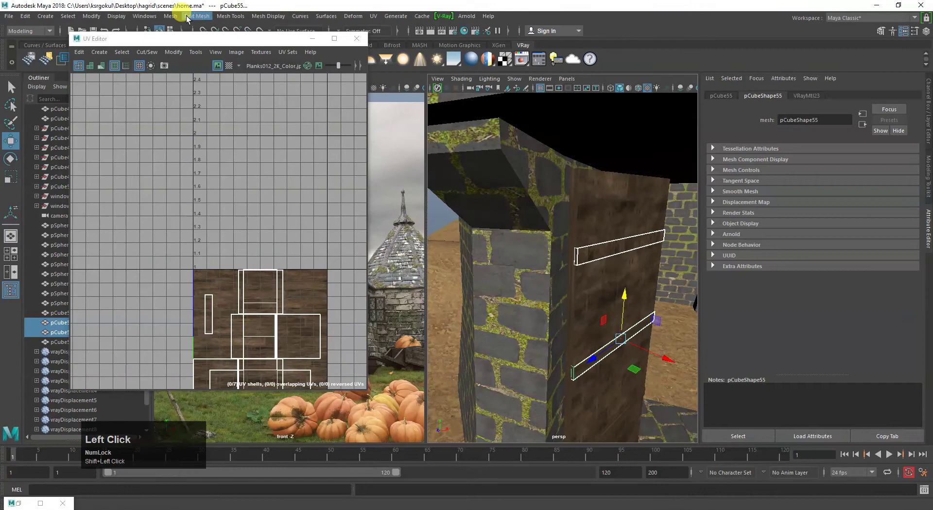
{"action": "left_click_drag", "start_coordinate": [640, 321], "coordinate": [559, 315]}
{"action": "left_click", "coordinate": [559, 315]}
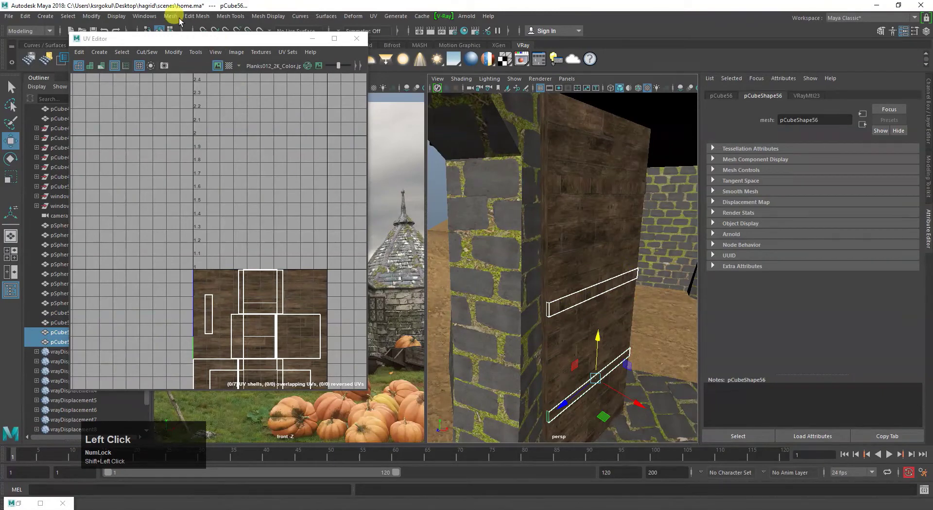
{"action": "left_click", "coordinate": [599, 307]}
{"action": "key", "text": "s"}
{"action": "left_click", "coordinate": [358, 43]}
{"action": "scroll", "scroll_direction": "down", "scroll_amount": 3}
{"action": "left_click", "coordinate": [633, 269]}
{"action": "right_click", "coordinate": [564, 244]}
{"action": "left_click_drag", "start_coordinate": [549, 294], "coordinate": [588, 222]}
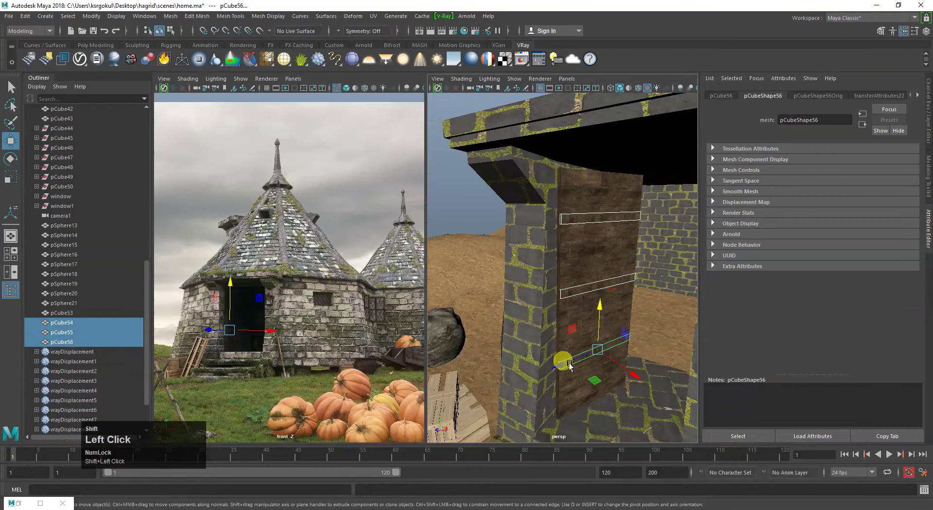
{"action": "right_click", "coordinate": [586, 292]}
{"action": "left_click", "coordinate": [558, 281]}
{"action": "right_click", "coordinate": [581, 273]}
{"action": "left_click", "coordinate": [559, 331]}
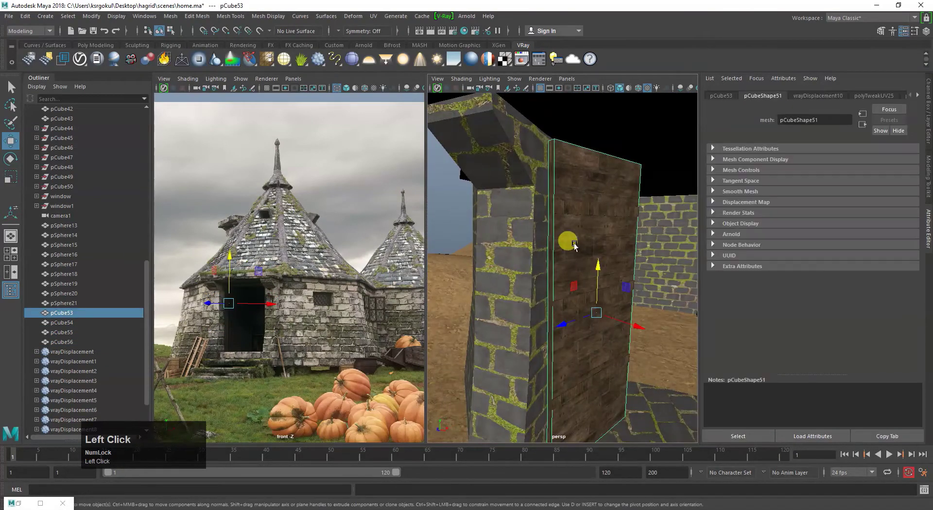
{"action": "right_click", "coordinate": [567, 234]}
{"action": "left_click", "coordinate": [583, 298]}
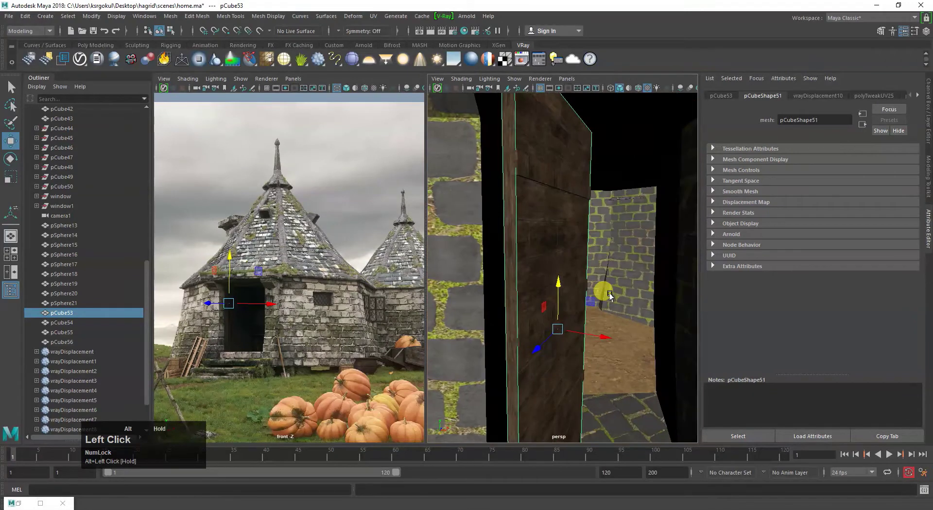
{"action": "middle_click", "coordinate": [555, 323]}
{"action": "right_click", "coordinate": [579, 290]}
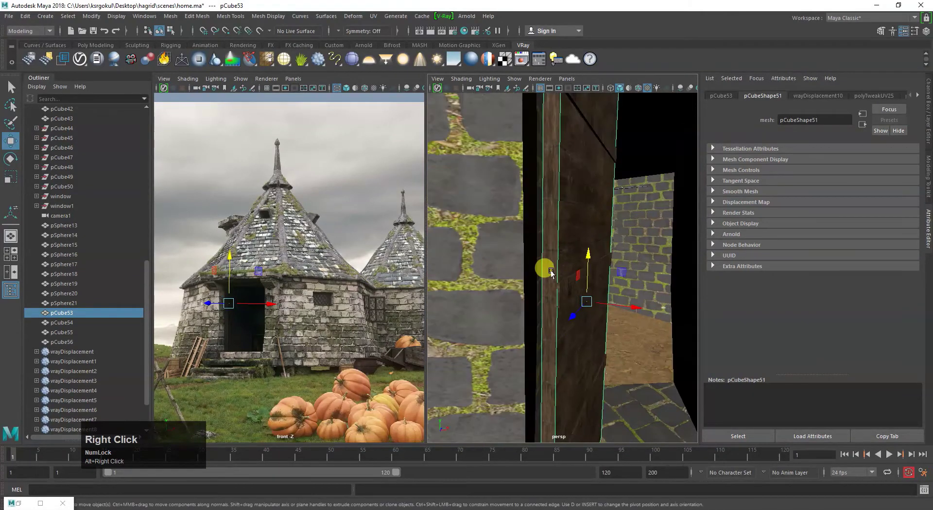
{"action": "left_click", "coordinate": [555, 254]}
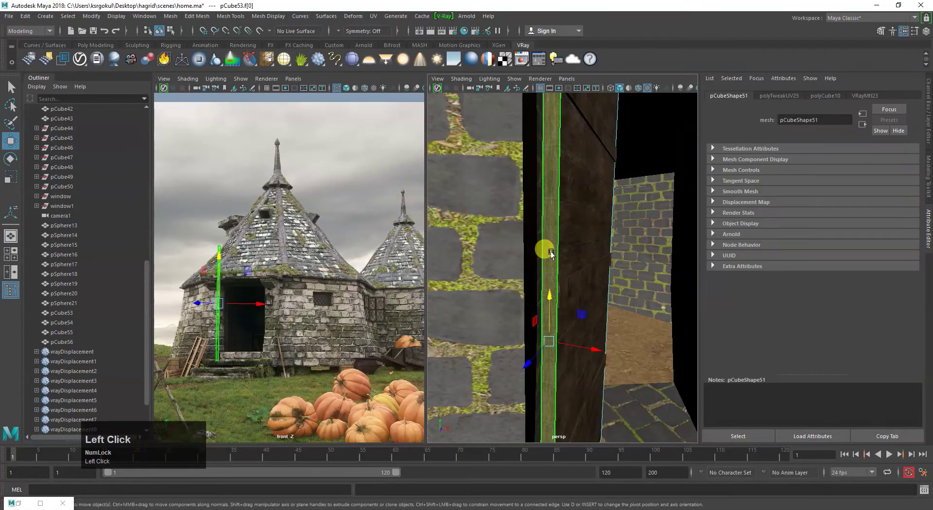
Planar-project the door plank's side face along the Z axis from the Create > Planar options
{"action": "left_click", "coordinate": [373, 21]}
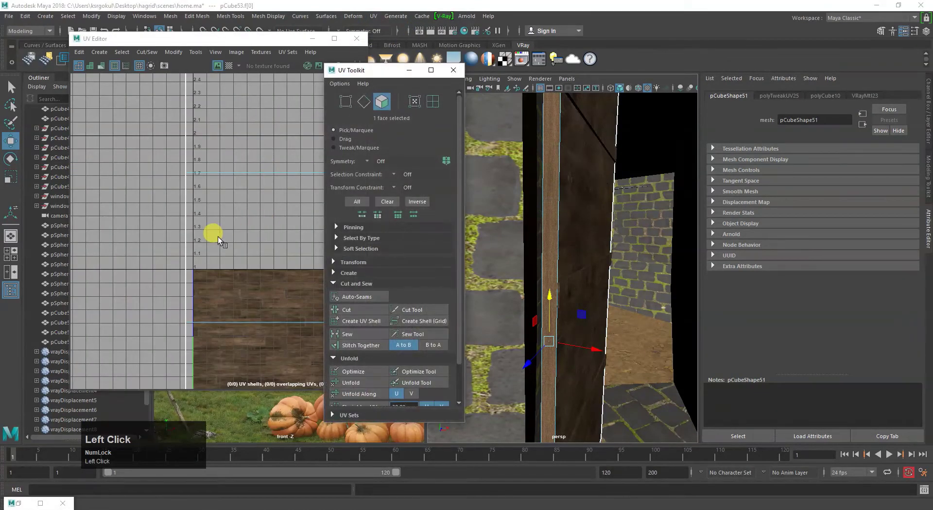
{"action": "scroll", "scroll_direction": "down", "scroll_amount": 3}
{"action": "double_click", "coordinate": [462, 67]}
{"action": "scroll", "scroll_direction": "down", "scroll_amount": 3}
{"action": "scroll", "scroll_direction": "up", "scroll_amount": 3}
{"action": "middle_click", "coordinate": [282, 287]}
{"action": "scroll", "scroll_direction": "down", "scroll_amount": 3}
{"action": "scroll", "scroll_direction": "up", "scroll_amount": 3}
{"action": "left_click", "coordinate": [106, 54]}
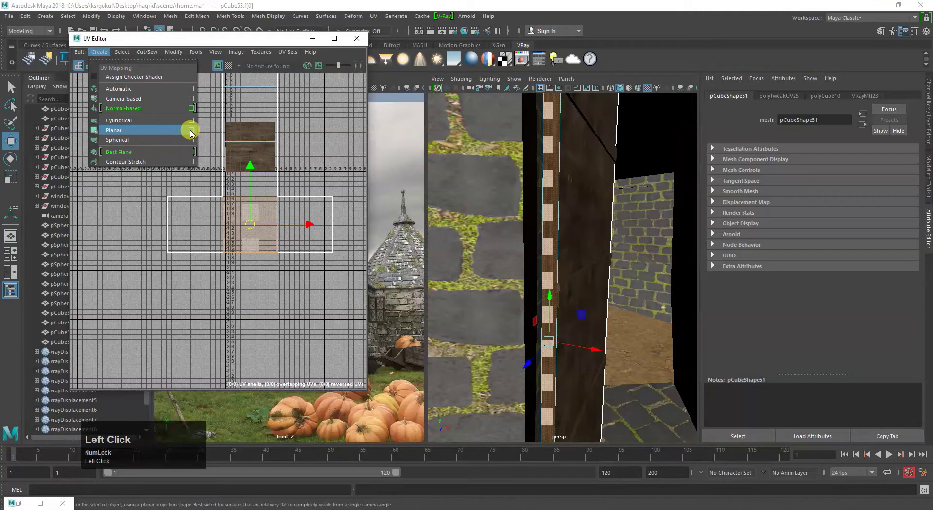
{"action": "double_click", "coordinate": [192, 133]}
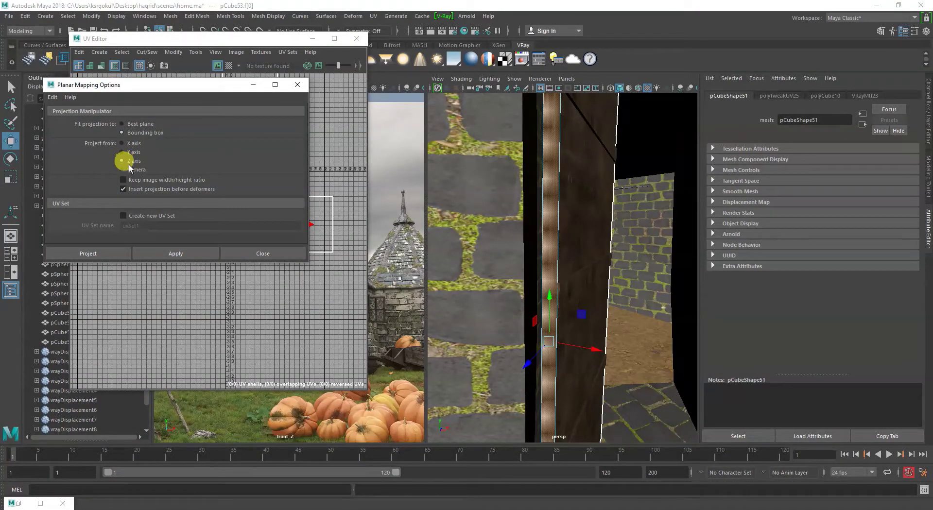
{"action": "left_click", "coordinate": [120, 261]}
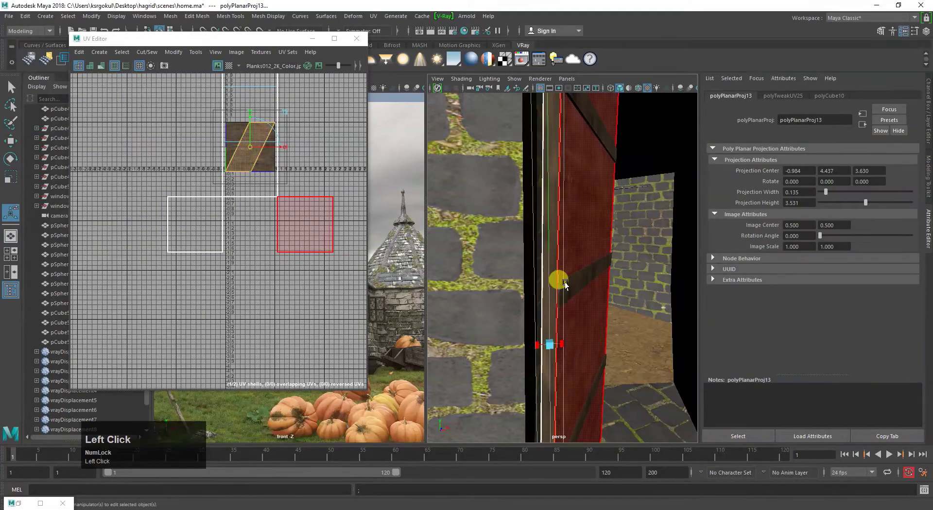
Squeeze the projected UV shell into a narrow strip of the wood texture
{"action": "scroll", "scroll_direction": "up", "scroll_amount": 3}
{"action": "middle_click", "coordinate": [253, 135]}
{"action": "scroll", "scroll_direction": "up", "scroll_amount": 3}
{"action": "middle_click", "coordinate": [251, 198]}
{"action": "scroll", "scroll_direction": "up", "scroll_amount": 3}
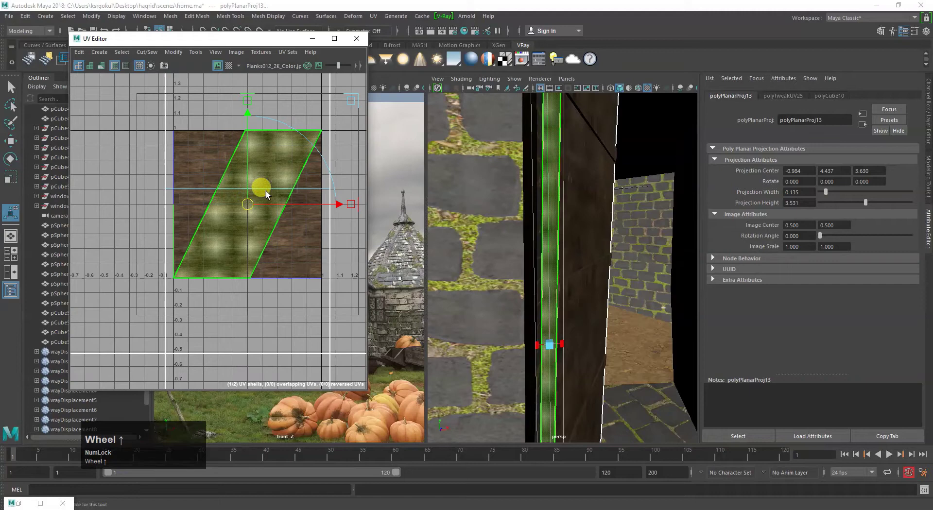
{"action": "type", "text": "er"}
{"action": "left_click_drag", "start_coordinate": [305, 209], "coordinate": [398, 176]}
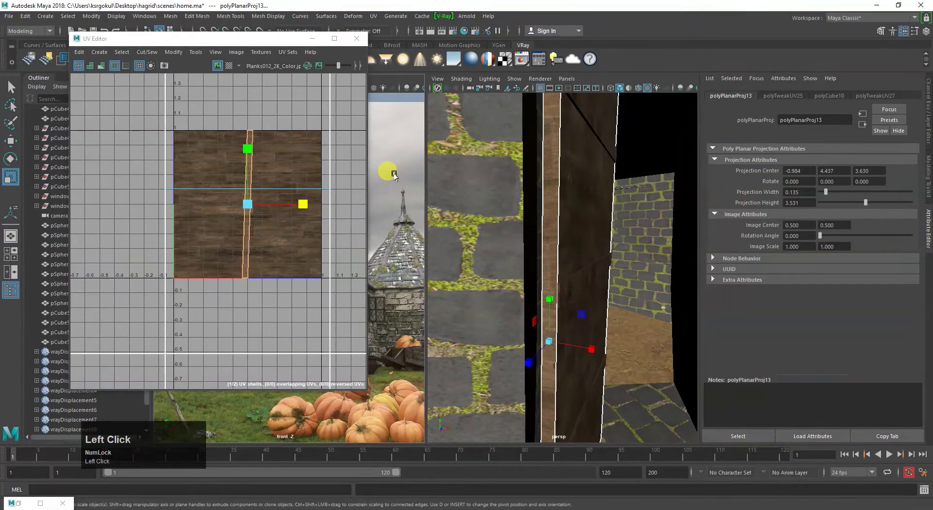
Select the four door plank pieces pCube53–pCube56 together
{"action": "right_click", "coordinate": [554, 239]}
{"action": "left_click", "coordinate": [597, 269]}
{"action": "right_click", "coordinate": [565, 253]}
{"action": "left_click", "coordinate": [451, 181]}
{"action": "scroll", "scroll_direction": "down", "scroll_amount": 3}
{"action": "left_click", "coordinate": [358, 42]}
{"action": "scroll", "scroll_direction": "down", "scroll_amount": 3}
{"action": "left_click", "coordinate": [599, 285]}
{"action": "right_click", "coordinate": [583, 282]}
{"action": "middle_click", "coordinate": [601, 286]}
{"action": "right_click", "coordinate": [531, 250]}
{"action": "middle_click", "coordinate": [494, 344]}
{"action": "right_click", "coordinate": [521, 253]}
{"action": "left_click", "coordinate": [492, 321]}
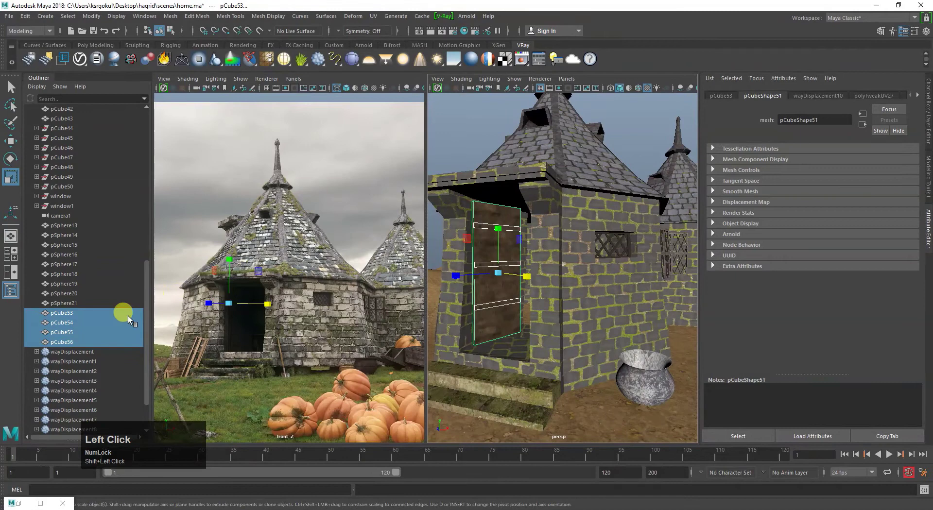
Group the four door pieces and rename the group 'door'
{"action": "key", "text": "ctrl+g"}
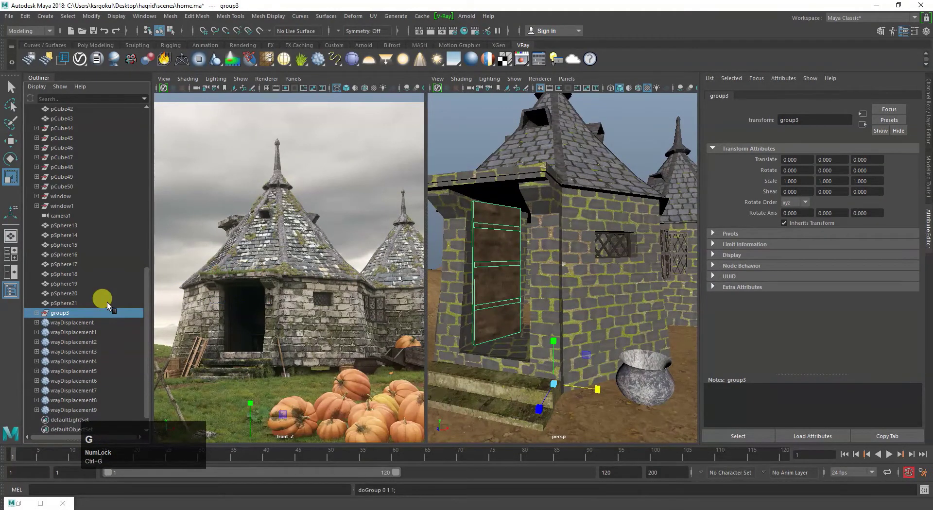
{"action": "left_click", "coordinate": [68, 317]}
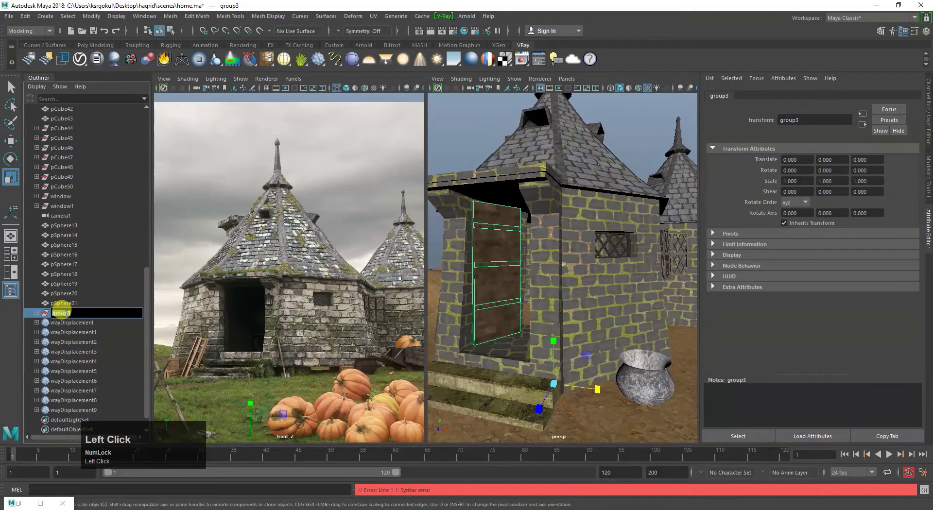
{"action": "type", "text": "door"}
{"action": "key", "text": "Return"}
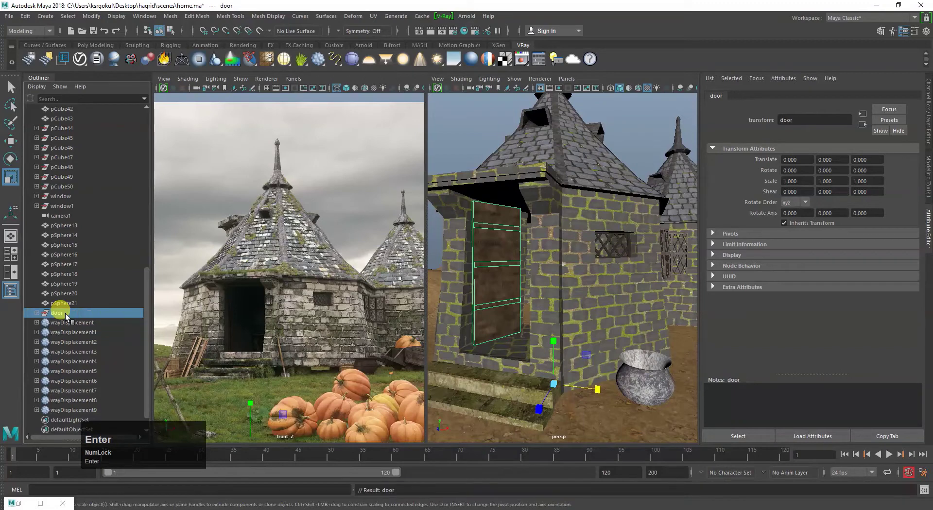
Duplicate the door group as 'door1' ready to move to the second hut
{"action": "key", "text": "d"}
{"action": "scroll", "scroll_direction": "down", "scroll_amount": 3}
{"action": "left_click", "coordinate": [544, 369]}
{"action": "key", "text": "w"}
{"action": "left_click", "coordinate": [119, 17]}
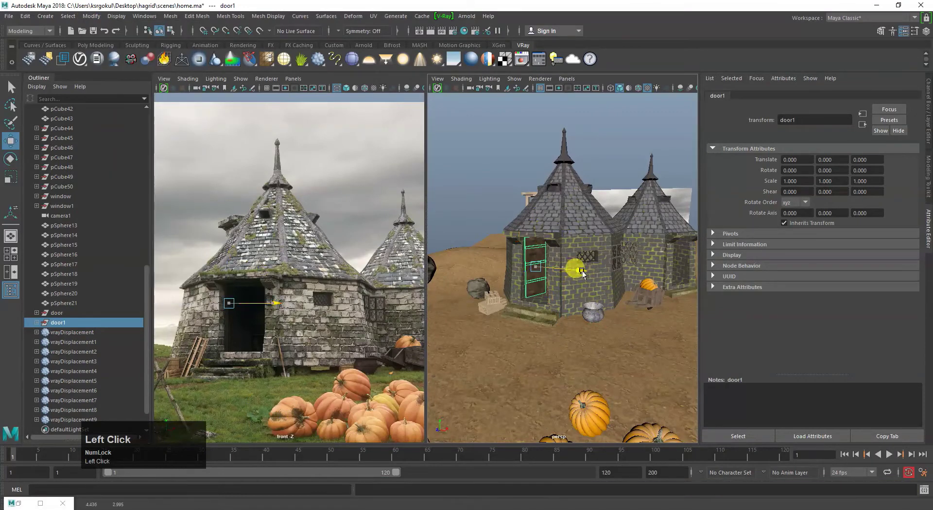
Move door1 across to the second hut and rotate it to face that doorway wall
{"action": "middle_click", "coordinate": [518, 330]}
{"action": "left_click_drag", "start_coordinate": [463, 315], "coordinate": [628, 308]}
{"action": "key", "text": "e"}
{"action": "left_click_drag", "start_coordinate": [644, 313], "coordinate": [619, 306]}
{"action": "key", "text": "w"}
{"action": "left_click_drag", "start_coordinate": [619, 286], "coordinate": [646, 273]}
{"action": "right_click", "coordinate": [626, 259]}
Nudge the door down into the doorway opening and save the scene
{"action": "middle_click", "coordinate": [535, 341]}
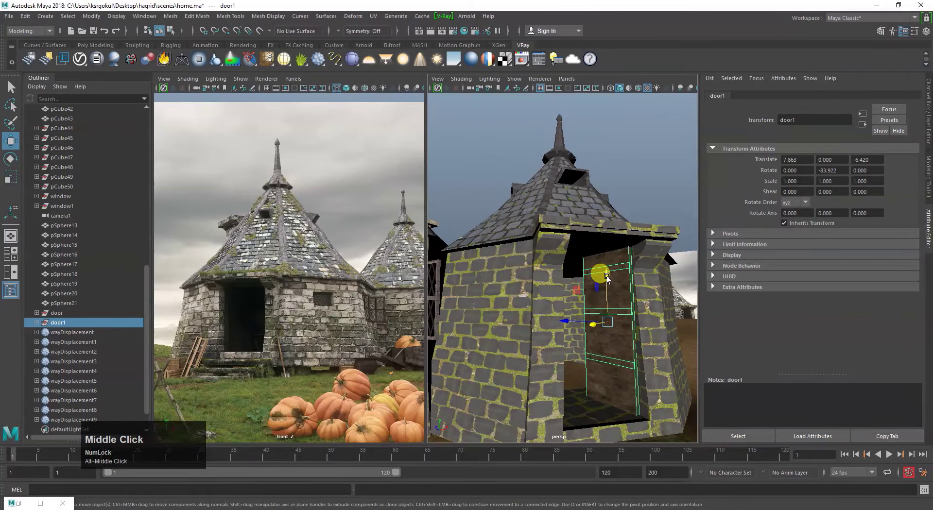
{"action": "left_click_drag", "start_coordinate": [609, 278], "coordinate": [641, 318]}
{"action": "left_click_drag", "start_coordinate": [641, 318], "coordinate": [572, 351]}
{"action": "right_click", "coordinate": [572, 351]}
{"action": "key", "text": "ctrl+s"}
Refine the door's placement with a series of marking-menu picks and small drags
{"action": "scroll", "scroll_direction": "down", "scroll_amount": 3}
{"action": "left_click", "coordinate": [540, 349]}
{"action": "right_click", "coordinate": [594, 385]}
{"action": "left_click", "coordinate": [592, 385]}
{"action": "middle_click", "coordinate": [580, 352]}
{"action": "right_click", "coordinate": [592, 363]}
{"action": "left_click", "coordinate": [575, 372]}
{"action": "right_click", "coordinate": [557, 370]}
{"action": "middle_click", "coordinate": [578, 360]}
{"action": "left_click_drag", "start_coordinate": [573, 384], "coordinate": [574, 396]}
{"action": "right_click", "coordinate": [574, 396]}
{"action": "left_click", "coordinate": [574, 393]}
Finish the marking-menu adjustments and drag the door into its final spot
{"action": "right_click", "coordinate": [575, 340]}
{"action": "middle_click", "coordinate": [589, 366]}
{"action": "right_click", "coordinate": [590, 328]}
{"action": "left_click", "coordinate": [589, 354]}
{"action": "right_click", "coordinate": [578, 316]}
{"action": "middle_click", "coordinate": [573, 354]}
{"action": "right_click", "coordinate": [594, 340]}
{"action": "left_click_drag", "start_coordinate": [610, 361], "coordinate": [516, 227]}
Save the scene again and expand the perspective view to fill the screen
{"action": "key", "text": "ctrl+s"}
{"action": "key", "text": "space"}
{"action": "scroll", "scroll_direction": "down", "scroll_amount": 3}
{"action": "middle_click", "coordinate": [454, 276]}
{"action": "key", "text": "ctrl+space"}
{"action": "right_click", "coordinate": [475, 289]}
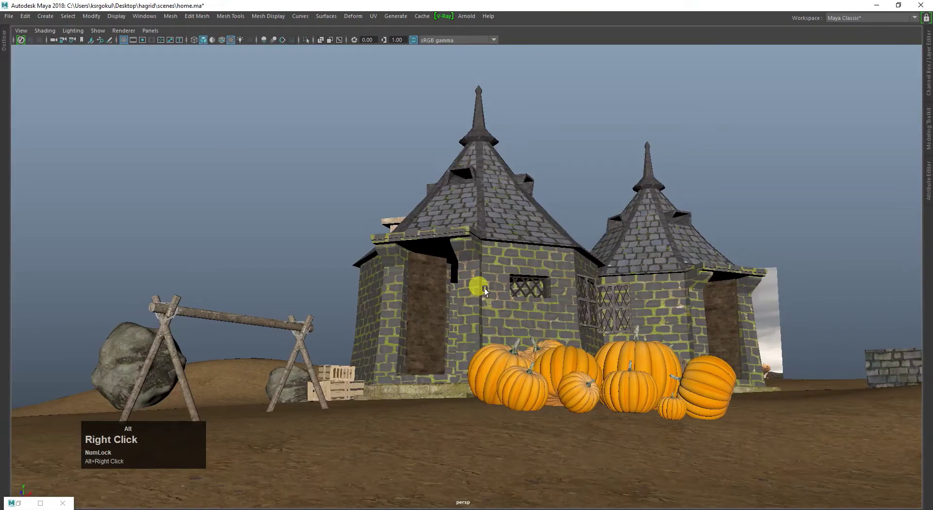
Tumble and dolly the camera out to frame the whole terrain plane with both huts
{"action": "left_click", "coordinate": [488, 288]}
{"action": "left_click_drag", "start_coordinate": [487, 307], "coordinate": [495, 234]}
{"action": "left_click_drag", "start_coordinate": [494, 234], "coordinate": [491, 235]}
{"action": "left_click_drag", "start_coordinate": [491, 235], "coordinate": [518, 311]}
{"action": "left_click", "coordinate": [519, 311]}
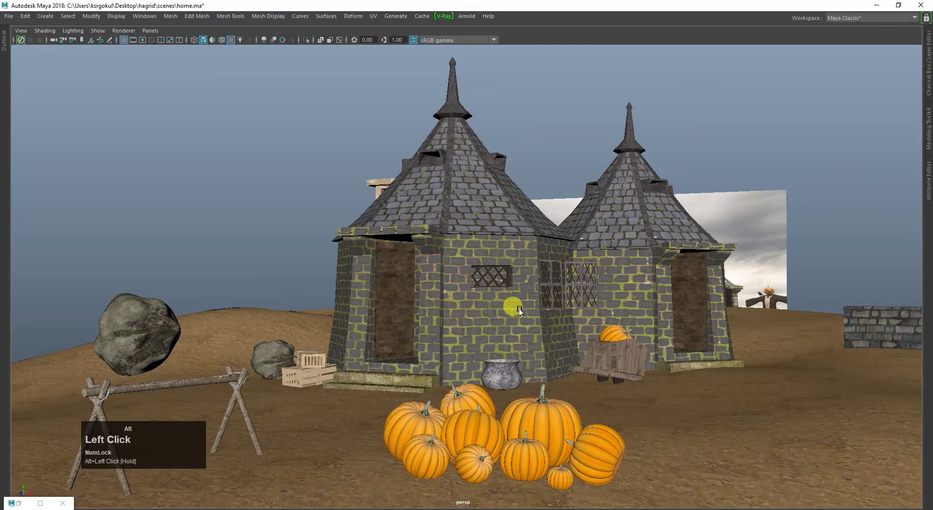
{"action": "left_click_drag", "start_coordinate": [528, 313], "coordinate": [483, 269]}
{"action": "scroll", "scroll_direction": "down", "scroll_amount": 3}
{"action": "left_click_drag", "start_coordinate": [516, 313], "coordinate": [463, 333]}
{"action": "middle_click", "coordinate": [463, 333]}
{"action": "scroll", "scroll_direction": "up", "scroll_amount": 3}
{"action": "left_click_drag", "start_coordinate": [394, 297], "coordinate": [484, 306]}
{"action": "scroll", "scroll_direction": "down", "scroll_amount": 3}
Switch to shaded display and pick the ground plane's vertices through the marking menus
{"action": "key", "text": "5"}
{"action": "scroll", "scroll_direction": "down", "scroll_amount": 3}
{"action": "left_click", "coordinate": [504, 299]}
{"action": "left_click_drag", "start_coordinate": [525, 287], "coordinate": [490, 270]}
{"action": "right_click", "coordinate": [490, 270]}
{"action": "left_click", "coordinate": [490, 274]}
{"action": "right_click", "coordinate": [464, 231]}
{"action": "left_click", "coordinate": [461, 269]}
Drag-select patches of ground vertices across the plane
{"action": "left_click_drag", "start_coordinate": [466, 254], "coordinate": [567, 345]}
{"action": "left_click", "coordinate": [567, 345]}
{"action": "left_click_drag", "start_coordinate": [437, 369], "coordinate": [542, 385]}
{"action": "left_click_drag", "start_coordinate": [541, 385], "coordinate": [493, 252]}
{"action": "left_click_drag", "start_coordinate": [493, 252], "coordinate": [436, 250]}
{"action": "left_click_drag", "start_coordinate": [436, 250], "coordinate": [409, 284]}
{"action": "left_click", "coordinate": [409, 284]}
{"action": "left_click_drag", "start_coordinate": [371, 261], "coordinate": [318, 243]}
{"action": "left_click", "coordinate": [318, 243]}
Grow the soft-select falloff with B and pull the vertices up into rolling hills
{"action": "key", "text": "b"}
{"action": "type", "text": "bb"}
{"action": "middle_click", "coordinate": [342, 249]}
{"action": "type", "text": "bbbbbbb"}
{"action": "left_click_drag", "start_coordinate": [318, 213], "coordinate": [240, 294]}
{"action": "key", "text": "b"}
{"action": "middle_click", "coordinate": [230, 304]}
{"action": "key", "text": "b"}
{"action": "type", "text": "bbbbbbbbb"}
{"action": "left_click_drag", "start_coordinate": [222, 261], "coordinate": [234, 226]}
{"action": "key", "text": "-"}
Return to textured display and orbit over the dirt terrain with huts, rocks and pumpkins
{"action": "left_click_drag", "start_coordinate": [236, 224], "coordinate": [554, 260]}
{"action": "left_click", "coordinate": [554, 260]}
{"action": "right_click", "coordinate": [484, 286]}
{"action": "left_click", "coordinate": [585, 169]}
{"action": "key", "text": "6"}
{"action": "left_click_drag", "start_coordinate": [586, 339], "coordinate": [490, 320]}
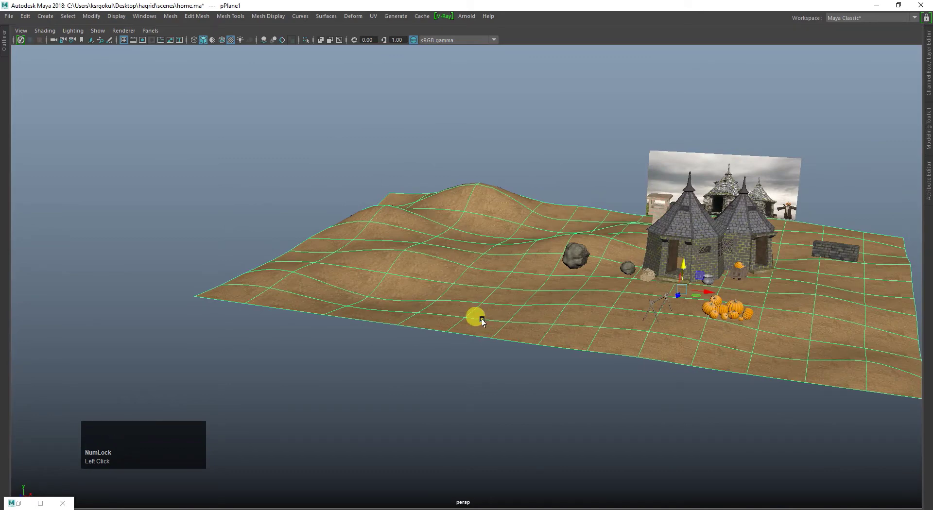
Tumble the camera to look down over the whole terrain and pumpkin pile
{"action": "left_click_drag", "start_coordinate": [565, 364], "coordinate": [467, 435]}
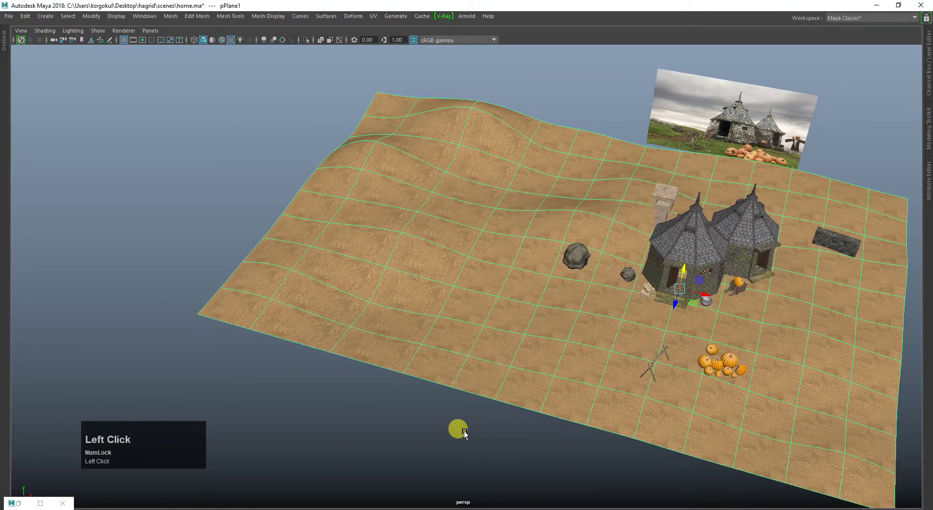
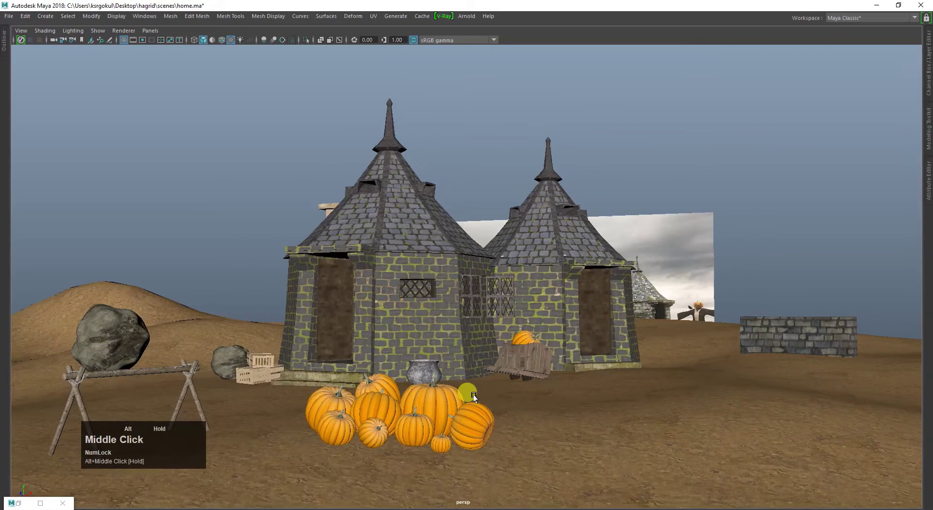
Bring in cube pCube34 via the marking menu and drag it out beside the huts as a low wall
{"action": "right_click", "coordinate": [479, 392]}
{"action": "middle_click", "coordinate": [486, 379]}
{"action": "left_click_drag", "start_coordinate": [485, 385], "coordinate": [489, 374]}
{"action": "right_click", "coordinate": [489, 374]}
{"action": "left_click_drag", "start_coordinate": [479, 367], "coordinate": [883, 333]}
{"action": "left_click", "coordinate": [884, 333]}
Move the wall into place with an enlarged manipulator and tumble above the terrain
{"action": "key", "text": "w"}
{"action": "type", "text": "=="}
{"action": "left_click_drag", "start_coordinate": [919, 337], "coordinate": [853, 231]}
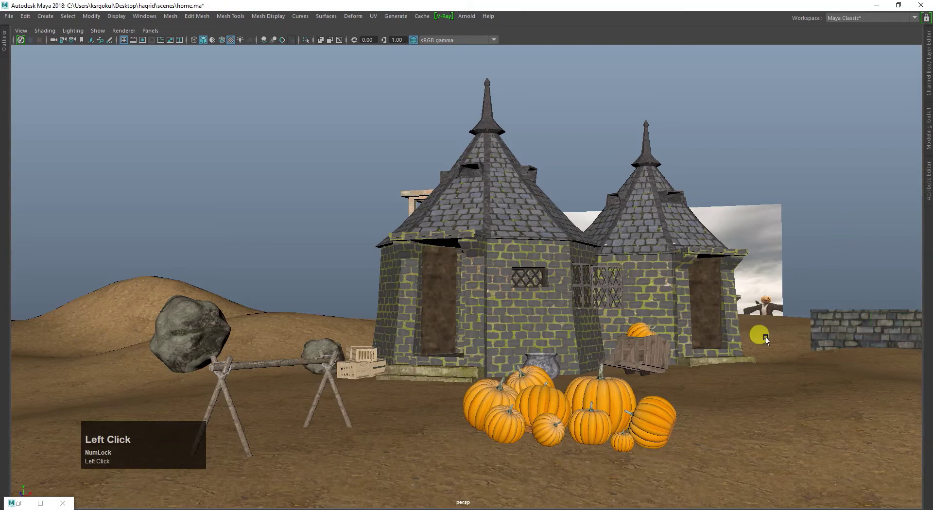
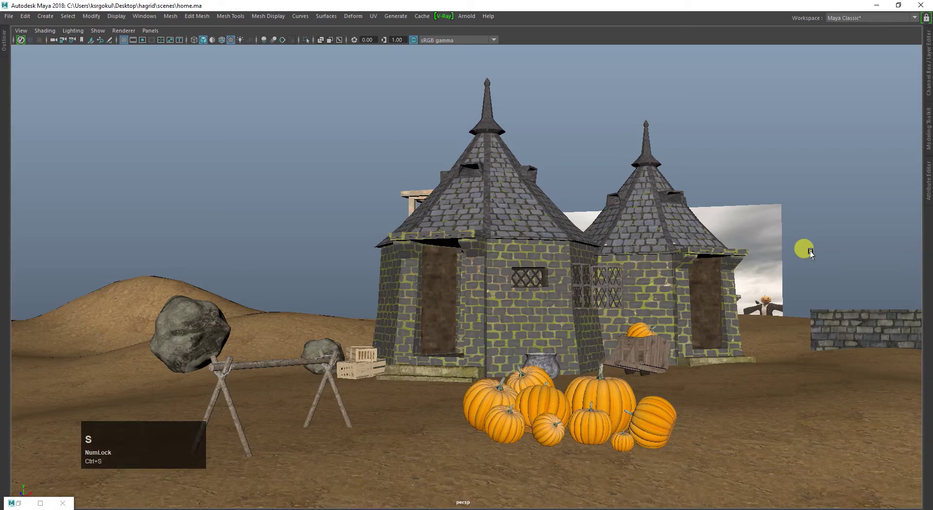
{"action": "scroll", "scroll_direction": "down", "scroll_amount": 3}
{"action": "left_click", "coordinate": [542, 307]}
{"action": "scroll", "scroll_direction": "down", "scroll_amount": 3}
{"action": "left_click_drag", "start_coordinate": [474, 291], "coordinate": [448, 278]}
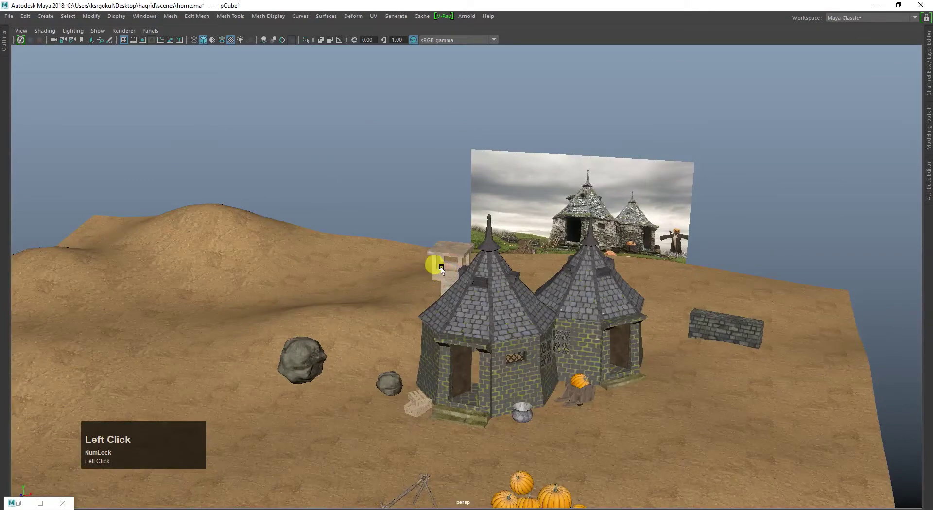
Orbit around the huts and wall, checking them through marking-menu picks
{"action": "left_click_drag", "start_coordinate": [488, 294], "coordinate": [495, 275]}
{"action": "right_click", "coordinate": [495, 274]}
{"action": "left_click", "coordinate": [502, 313]}
{"action": "left_click_drag", "start_coordinate": [501, 293], "coordinate": [490, 362]}
{"action": "right_click", "coordinate": [490, 362]}
{"action": "middle_click", "coordinate": [494, 363]}
{"action": "left_click", "coordinate": [493, 352]}
{"action": "right_click", "coordinate": [490, 348]}
{"action": "middle_click", "coordinate": [490, 353]}
{"action": "left_click", "coordinate": [491, 356]}
Swing out to a wide angle over the terrain, undoing a stray edit on the way
{"action": "left_click_drag", "start_coordinate": [491, 356], "coordinate": [505, 203]}
{"action": "left_click_drag", "start_coordinate": [505, 204], "coordinate": [305, 217]}
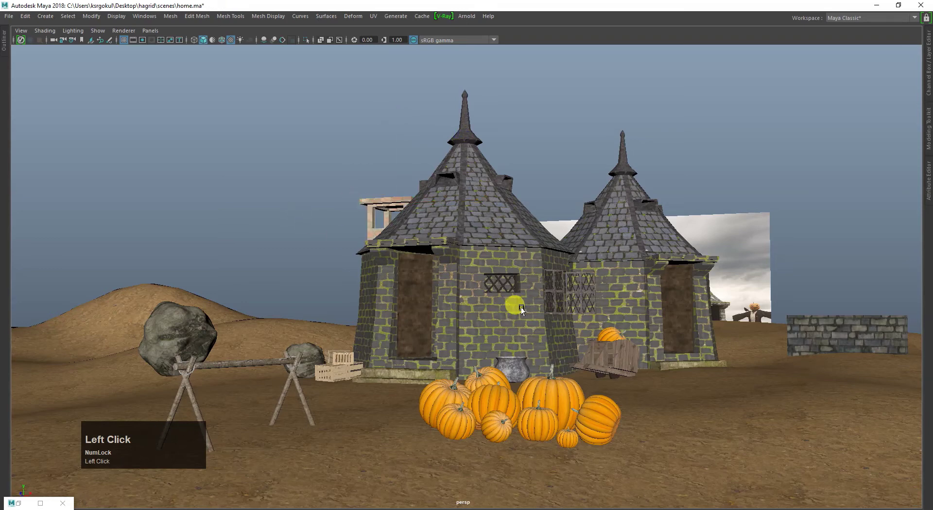
{"action": "key", "text": "ctrl+z"}
{"action": "left_click_drag", "start_coordinate": [372, 198], "coordinate": [199, 191]}
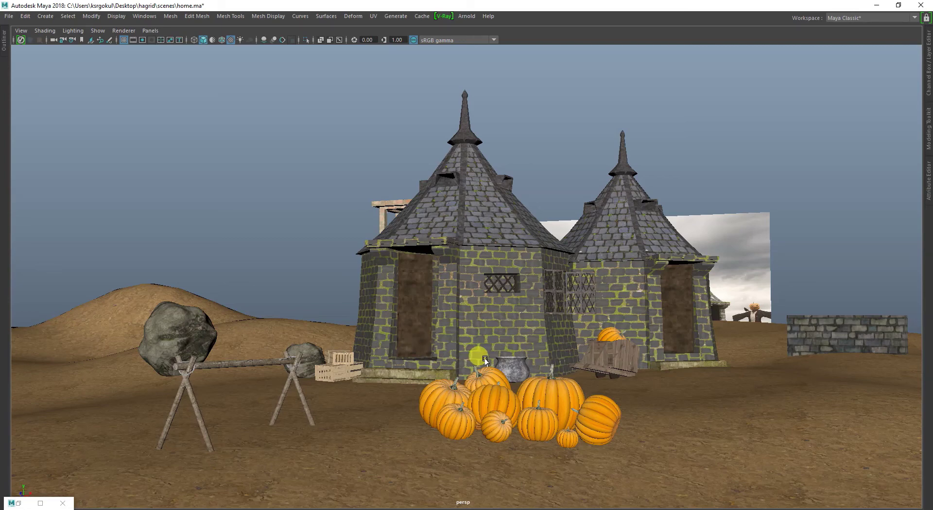
{"action": "scroll", "scroll_direction": "down", "scroll_amount": 3}
{"action": "left_click", "coordinate": [569, 395]}
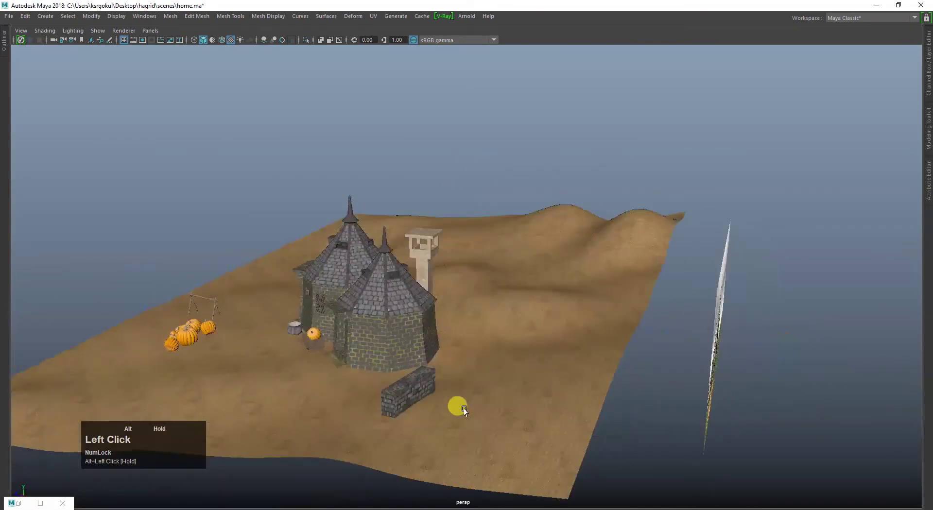
{"action": "scroll", "scroll_direction": "down", "scroll_amount": 3}
Orbit back to the front of the huts and save home.ma
{"action": "left_click_drag", "start_coordinate": [421, 400], "coordinate": [413, 346]}
{"action": "left_click", "coordinate": [412, 346]}
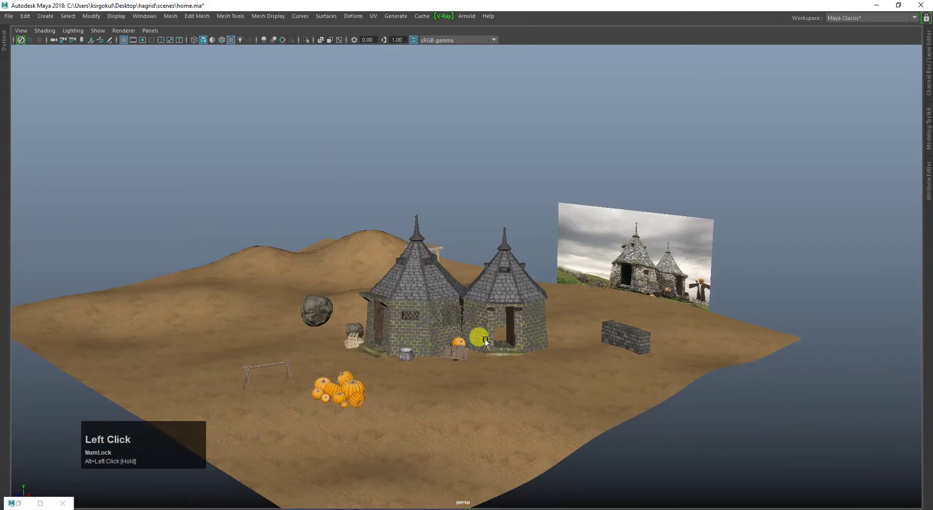
{"action": "left_click", "coordinate": [507, 342]}
{"action": "right_click", "coordinate": [485, 332]}
{"action": "left_click", "coordinate": [672, 458]}
{"action": "key", "text": "ctrl+s"}
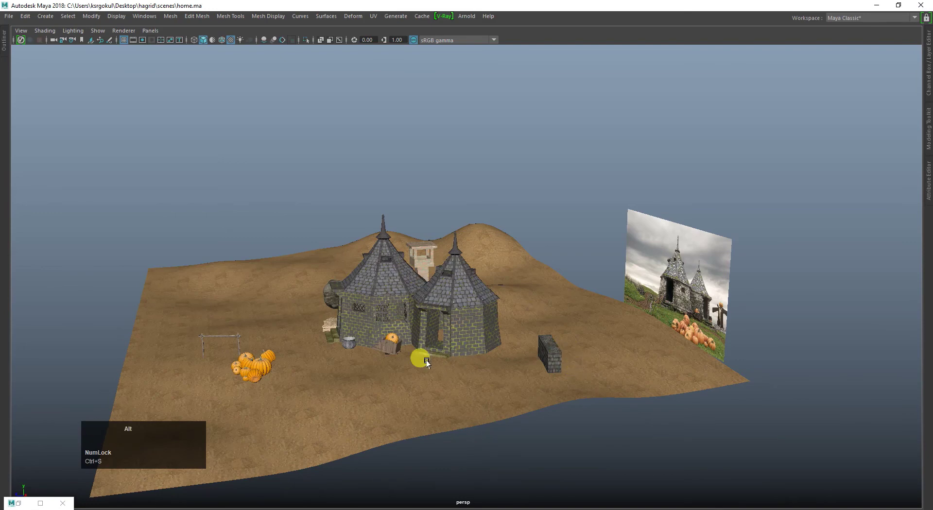
Take a last look at the scene and save it once more
{"action": "left_click", "coordinate": [468, 344]}
{"action": "right_click", "coordinate": [451, 369]}
{"action": "left_click", "coordinate": [457, 363]}
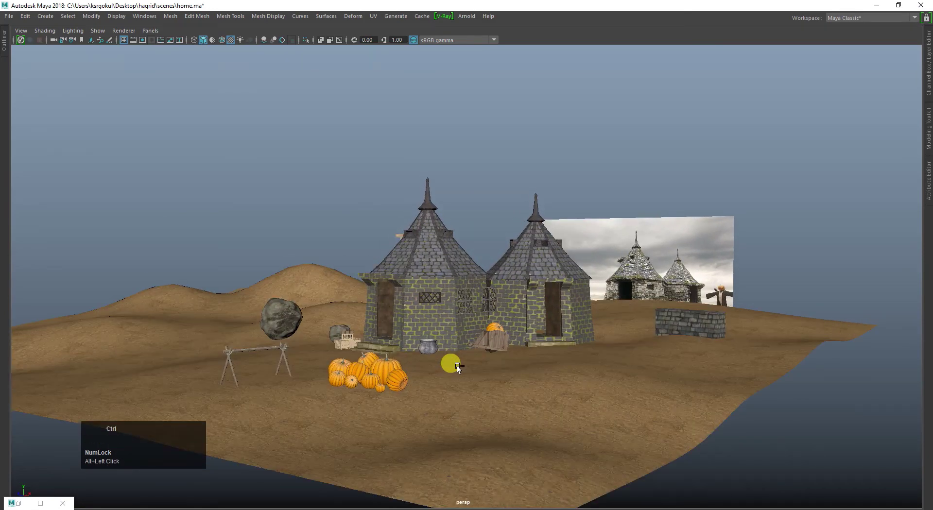
{"action": "key", "text": "ctrl+s"}
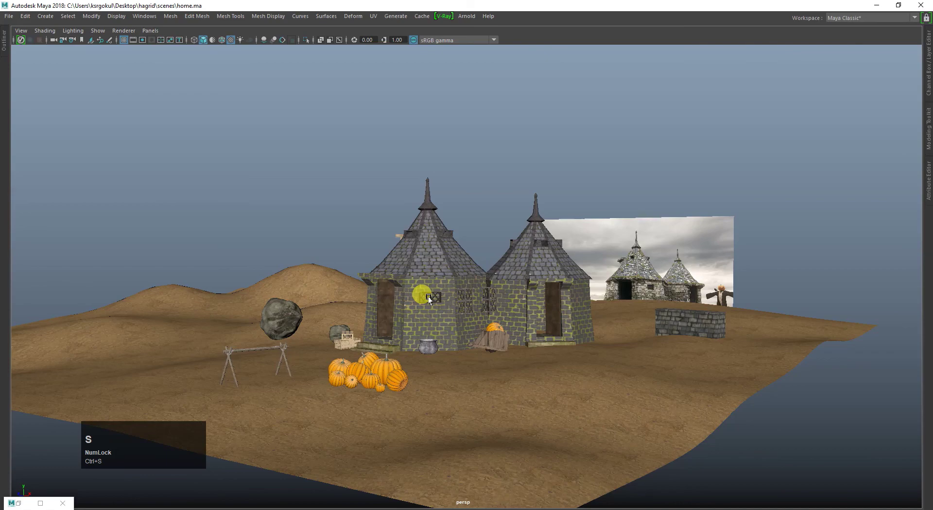